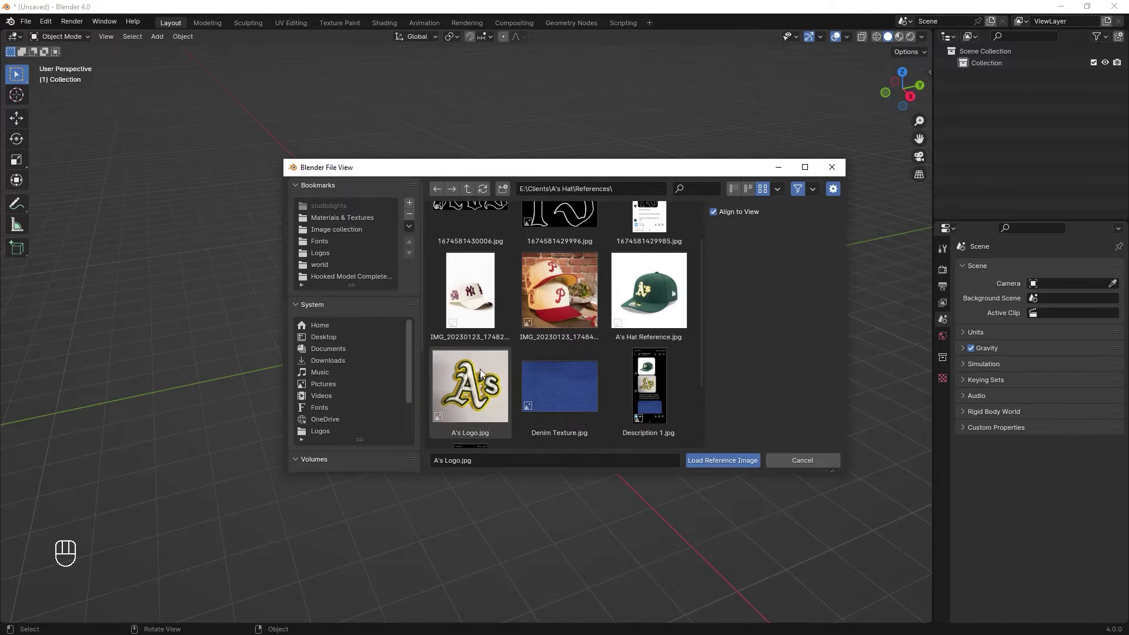
# Load the A's Logo.jpg reference image and reset its rotation so it lies flat.
pyautogui.click(541, 301)
pyautogui.moveTo(637, 366); pyautogui.dragTo(656, 395)
pyautogui.moveTo(654, 402); pyautogui.dragTo(651, 366)
pyautogui.press('alt+r')
pyautogui.moveTo(612, 332); pyautogui.dragTo(659, 349)
pyautogui.moveTo(619, 322); pyautogui.dragTo(642, 340)
pyautogui.middleClick(710, 368)
# Scale the reference image down and start moving it along the Z axis.
pyautogui.press('s')
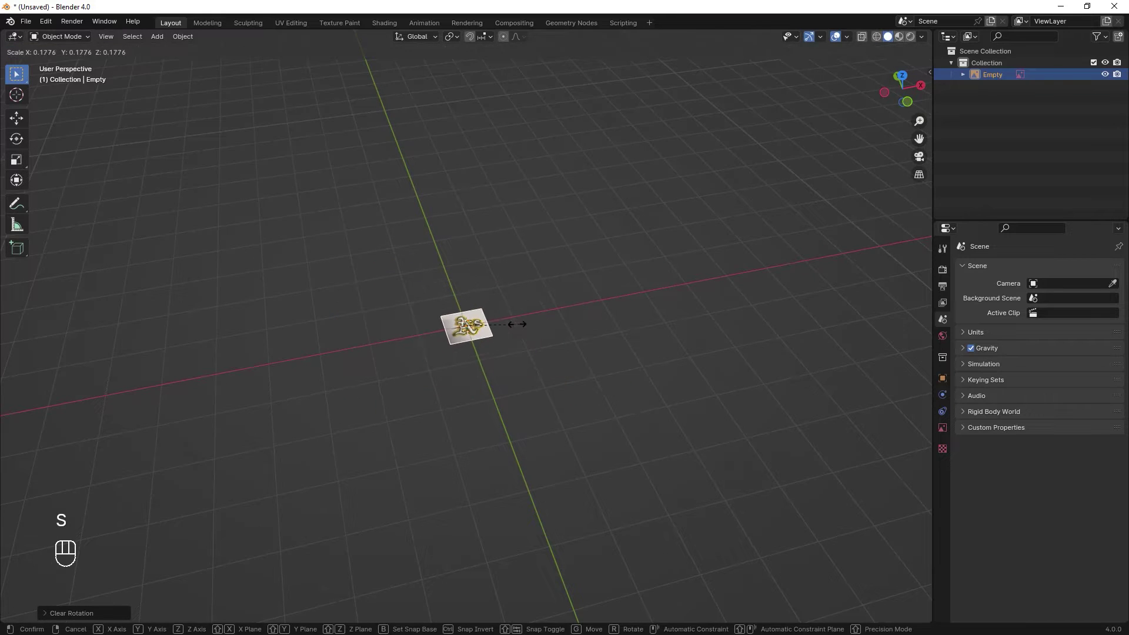
pyautogui.click(509, 326)
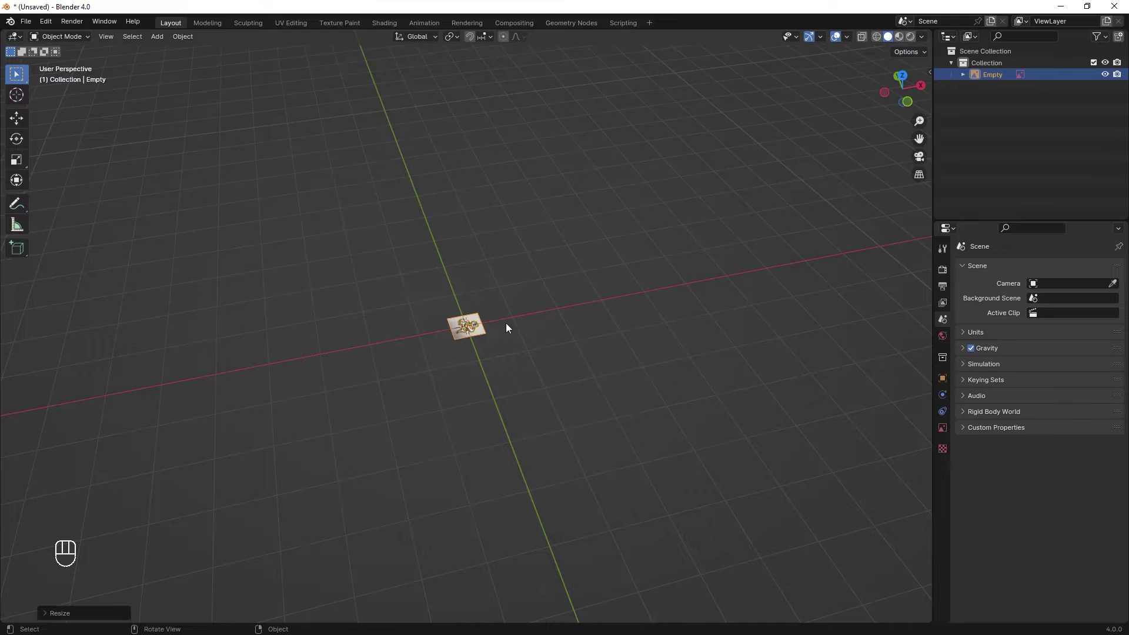
pyautogui.press('KP_Decimal')
pyautogui.moveTo(554, 343); pyautogui.dragTo(574, 318)
pyautogui.moveTo(573, 330); pyautogui.dragTo(573, 294)
pyautogui.middleClick(577, 273)
pyautogui.press('g')
pyautogui.press('z')
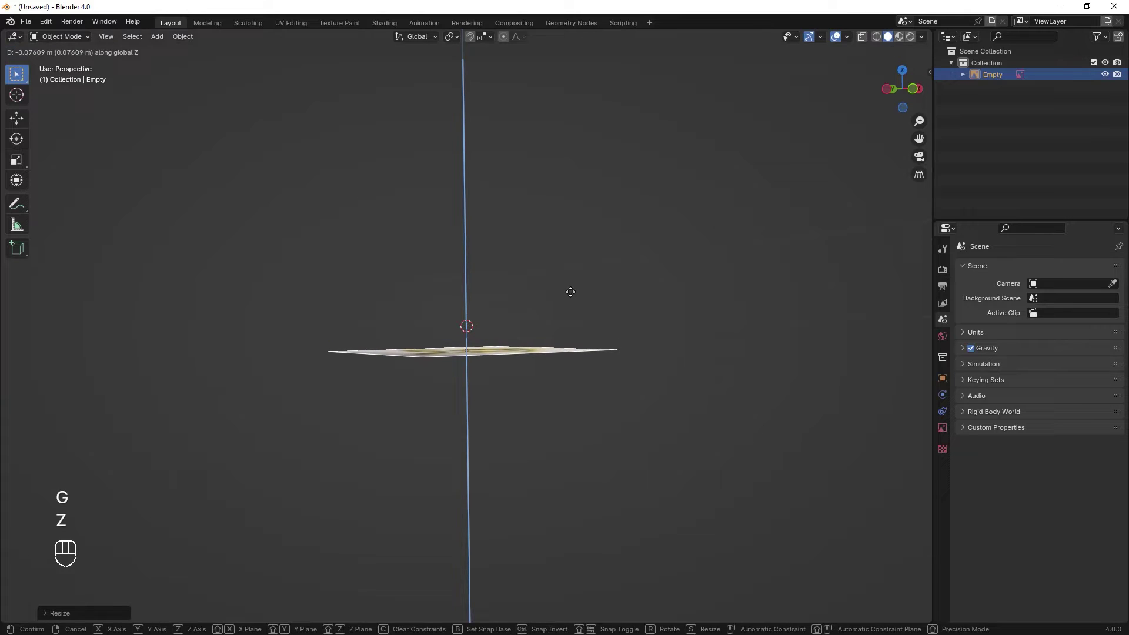
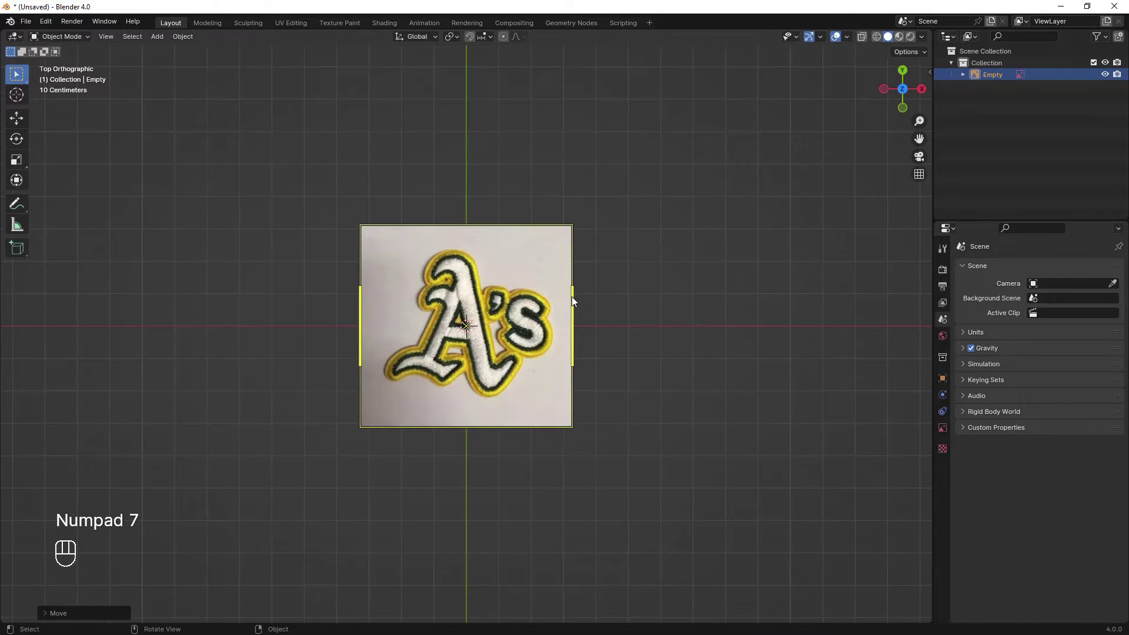
# Zoom in from top view so the logo reference fills the viewport.
pyautogui.moveTo(528, 436); pyautogui.dragTo(581, 317)
pyautogui.moveTo(679, 419); pyautogui.dragTo(652, 363)
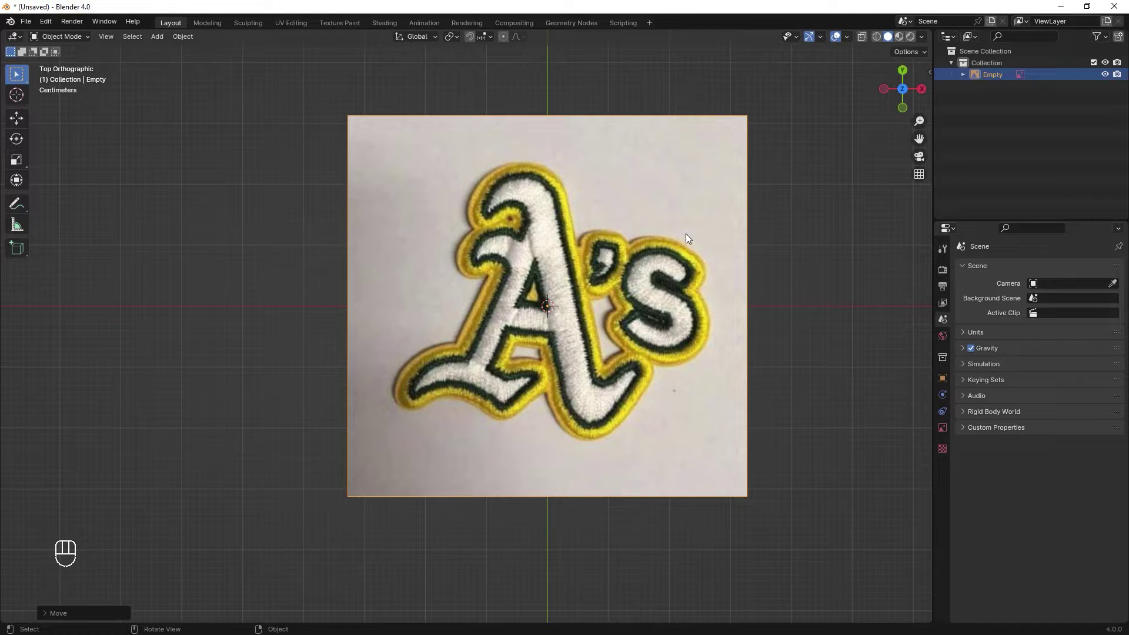
# Add a mesh plane over the logo and frame the whole plane in view.
pyautogui.press('shift+a')
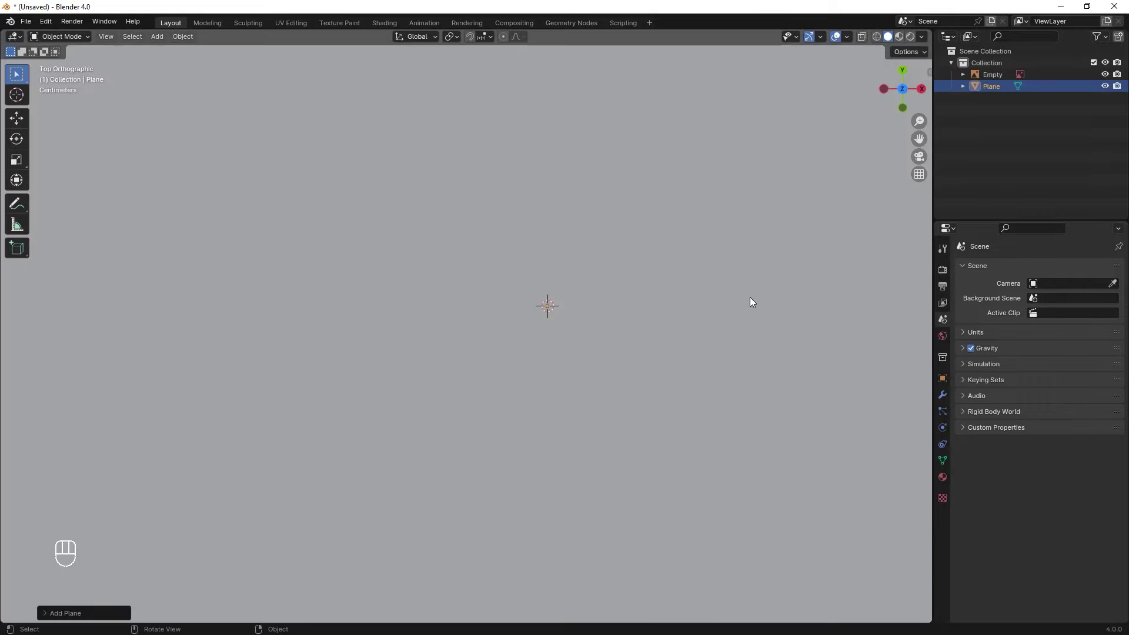
pyautogui.moveTo(754, 264); pyautogui.dragTo(687, 473)
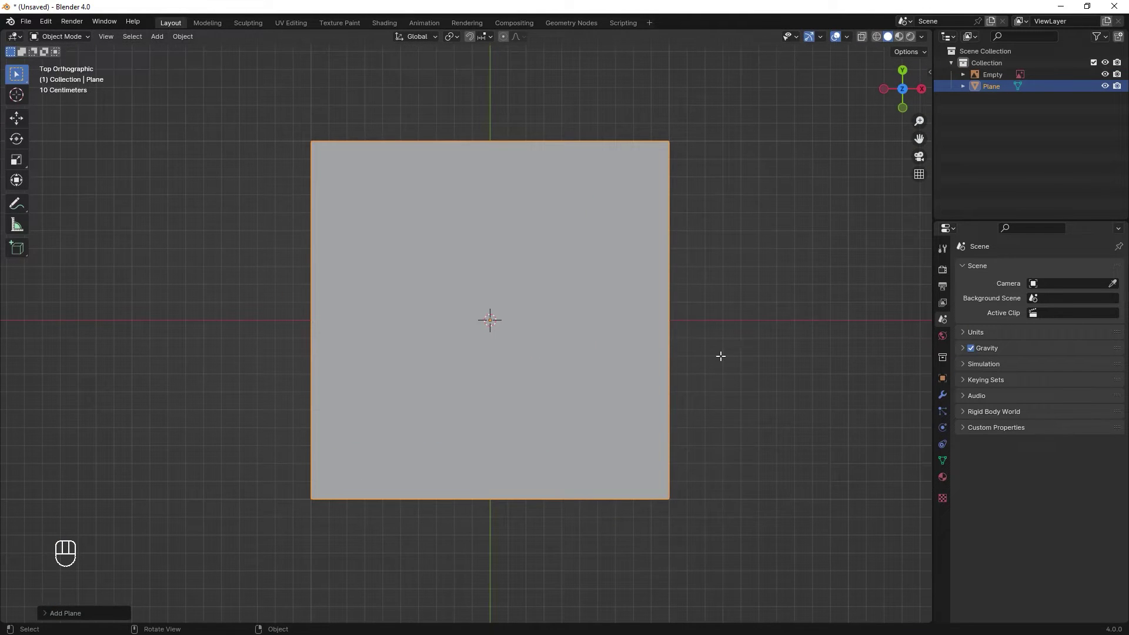
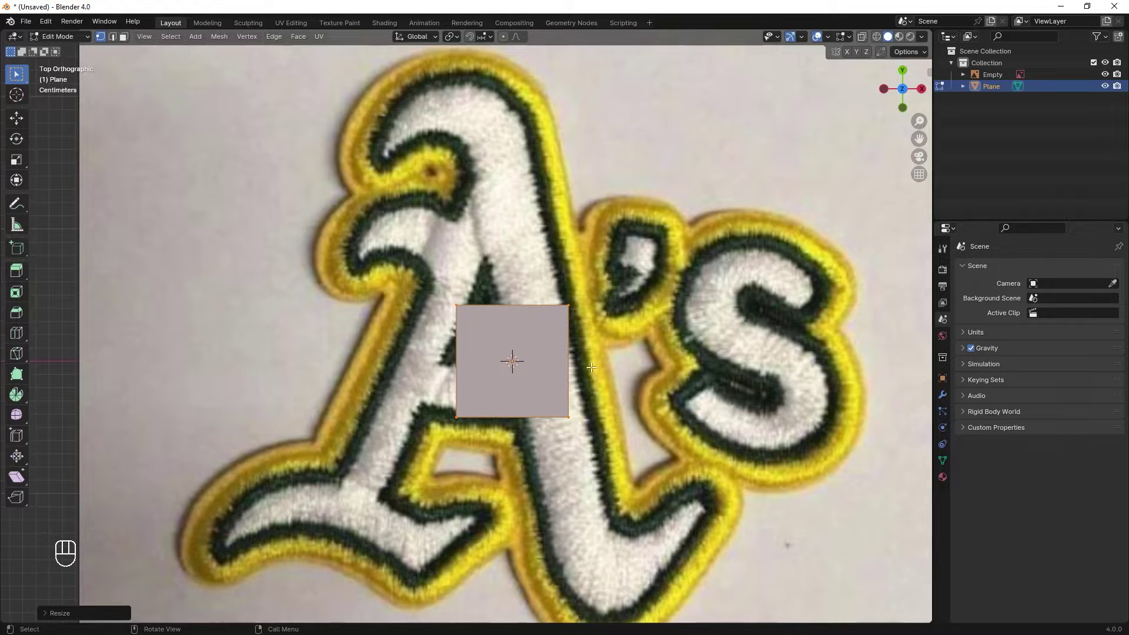
pyautogui.middleClick(682, 387)
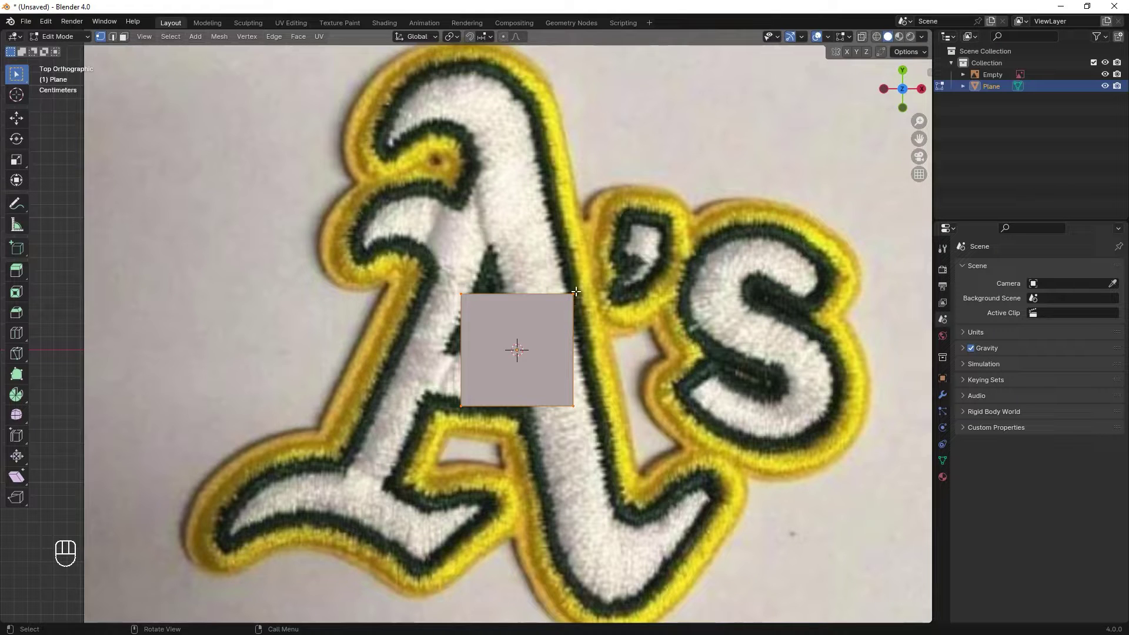
# Switch between vertex, edge and face selection and try moving the square's top edge.
pyautogui.press('1')
pyautogui.press('2')
pyautogui.press('3')
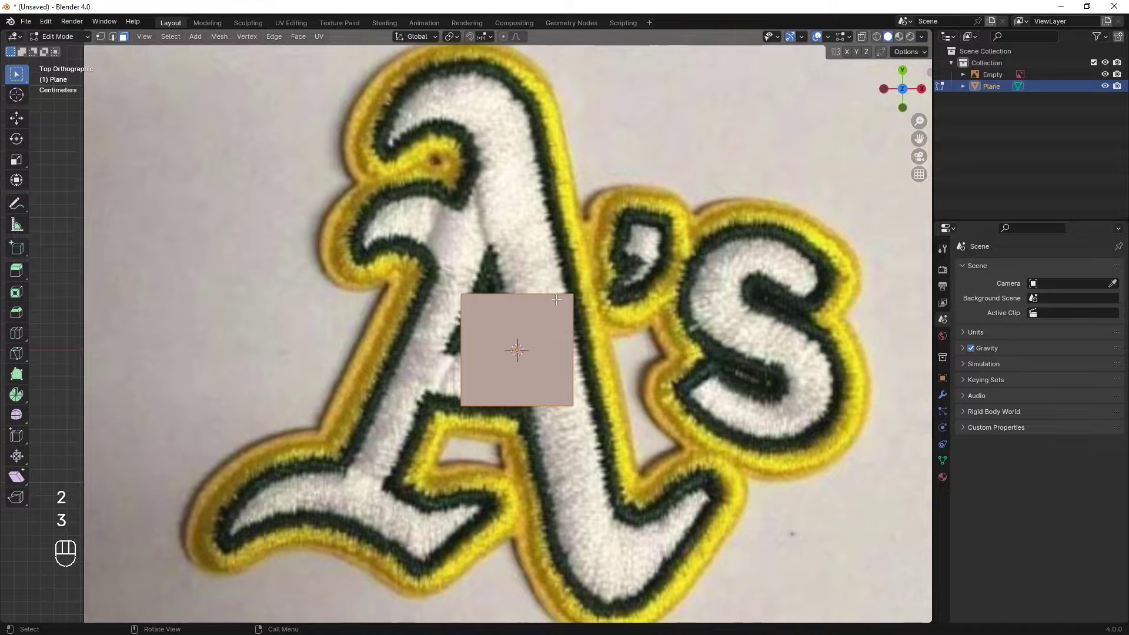
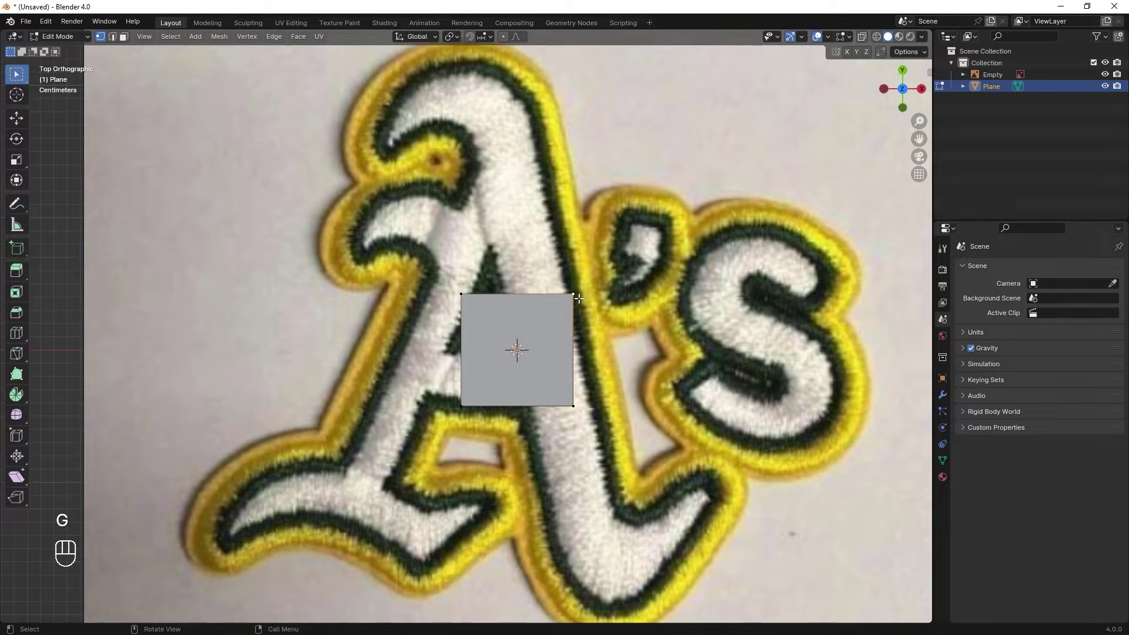
pyautogui.press('2')
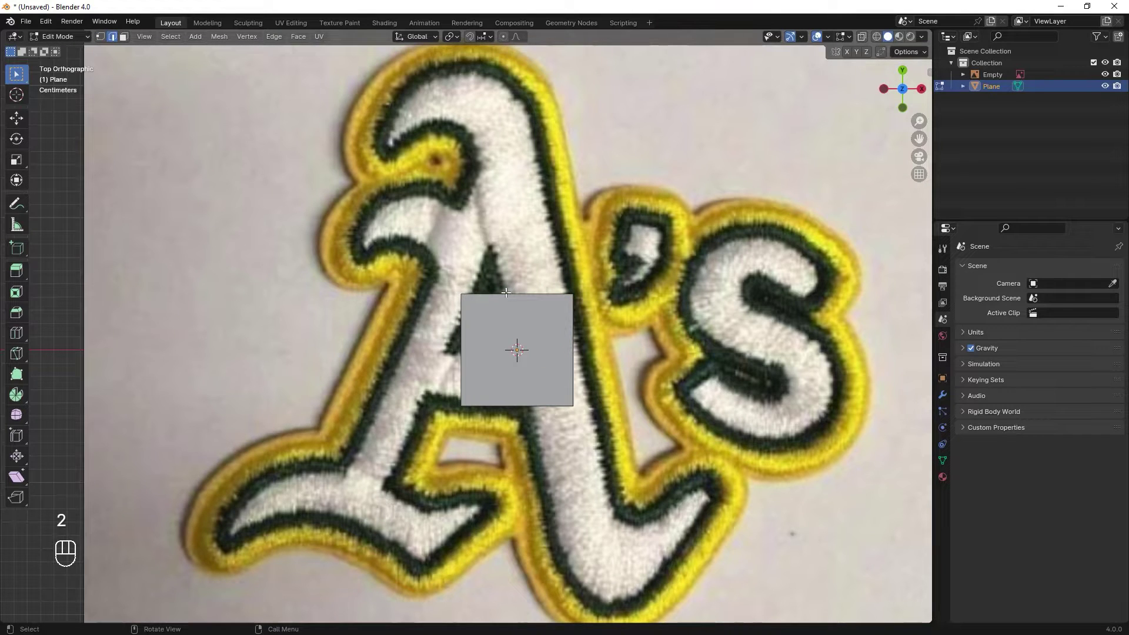
pyautogui.click(506, 290)
pyautogui.press('g')
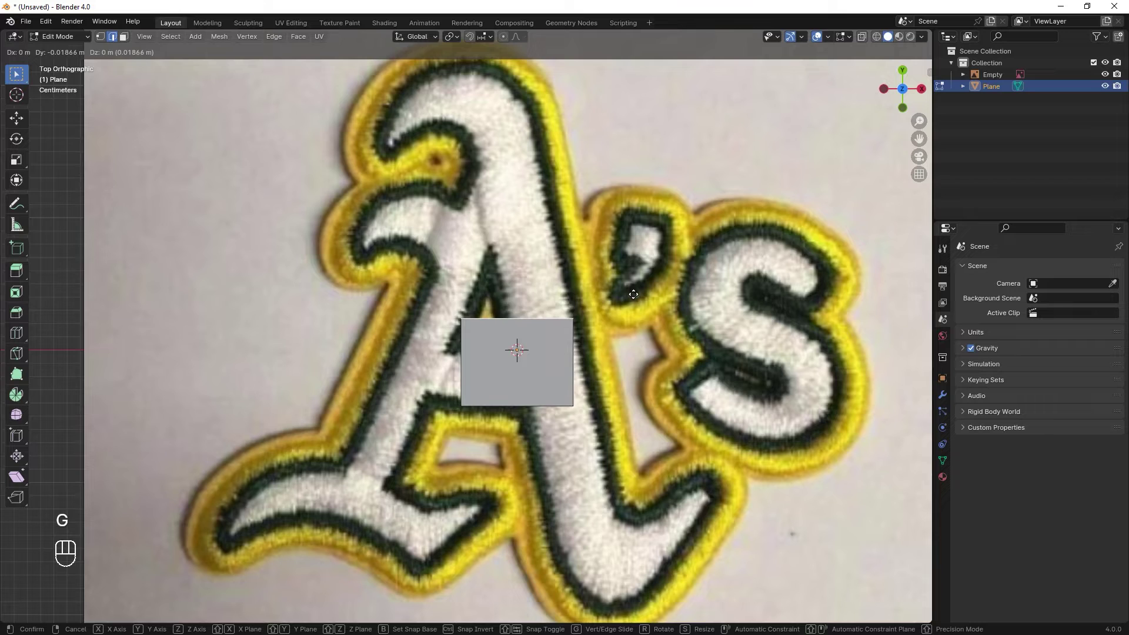
pyautogui.press('3')
pyautogui.click(510, 350)
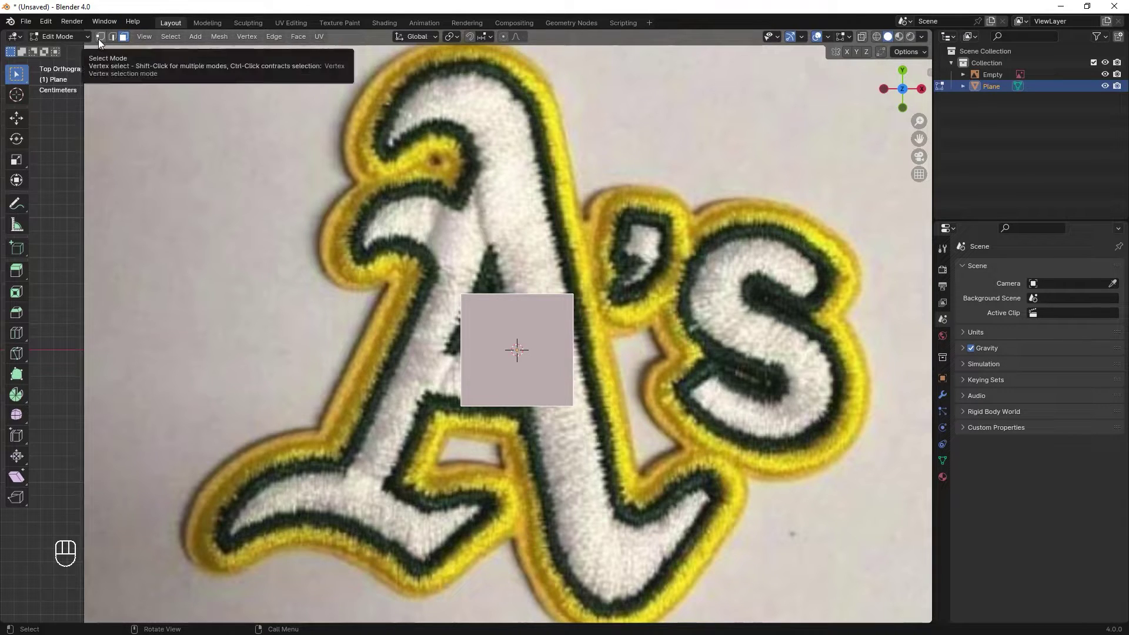
pyautogui.click(104, 40)
pyautogui.click(115, 37)
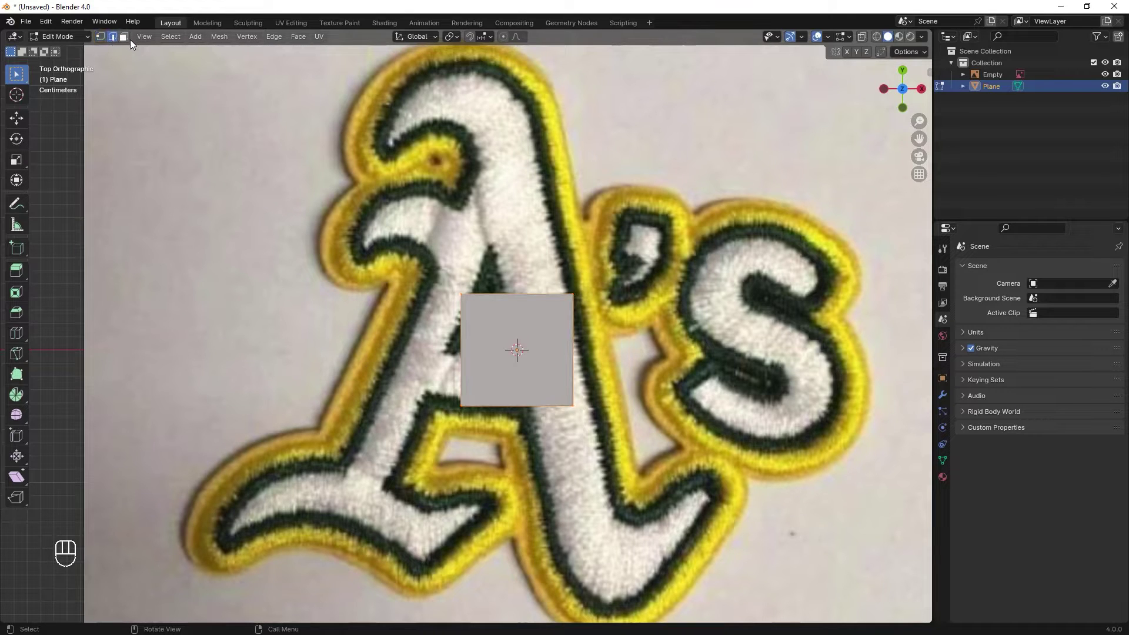
pyautogui.click(129, 41)
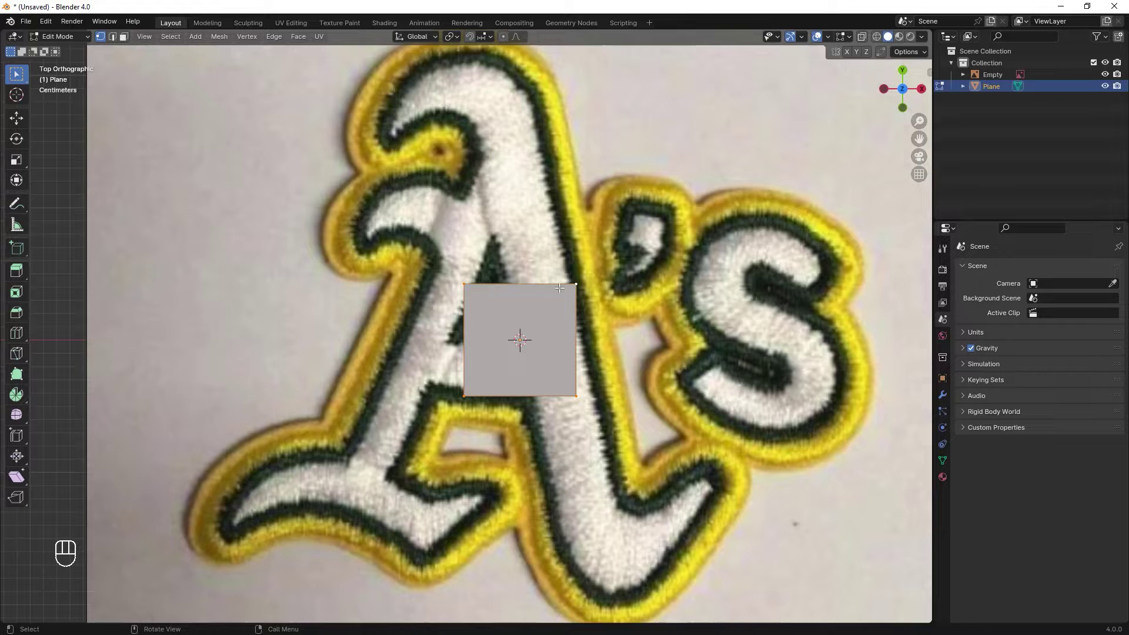
# Move the square over the A's right stroke and scale its top edge into a taper.
pyautogui.press('g')
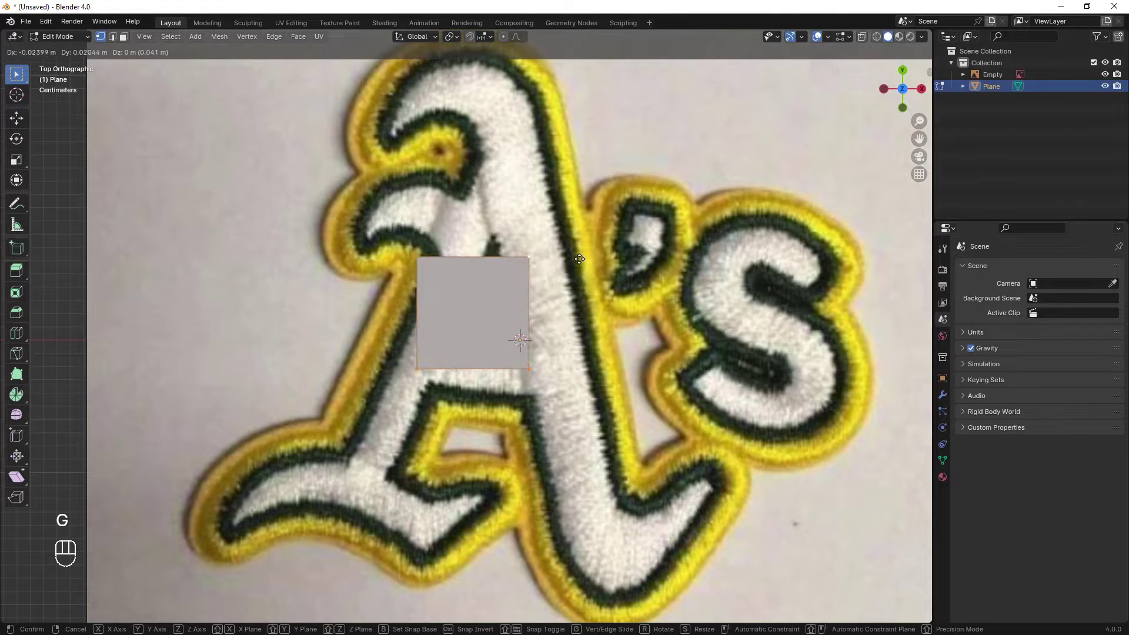
pyautogui.click(578, 277)
pyautogui.press('g')
pyautogui.moveTo(522, 342); pyautogui.dragTo(545, 296)
pyautogui.press('2')
pyautogui.click(541, 284)
pyautogui.press('g')
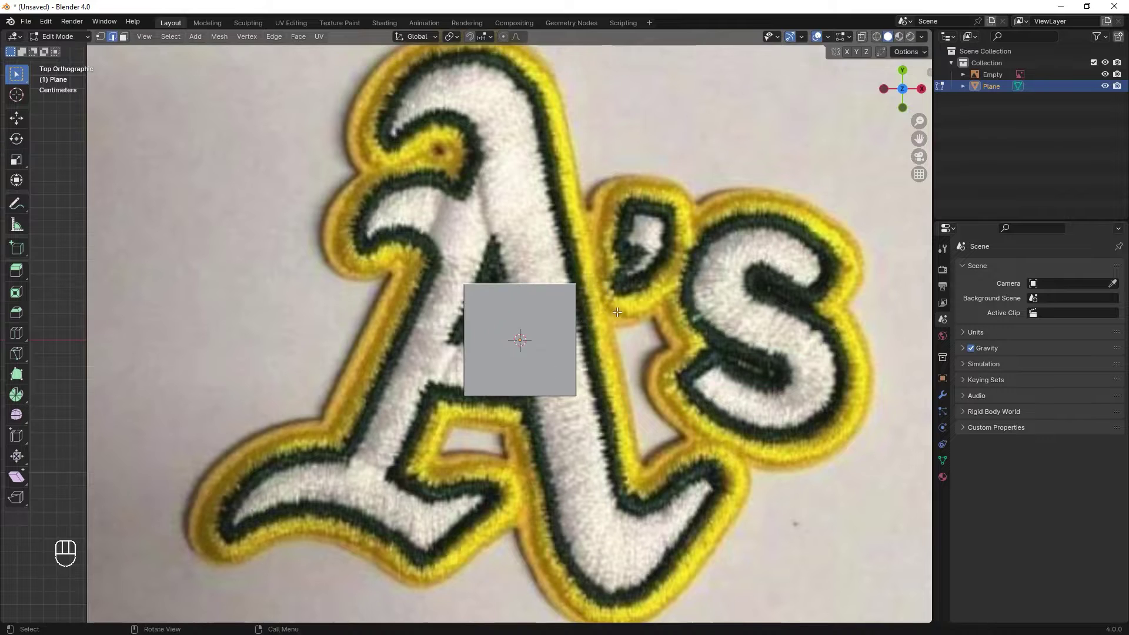
pyautogui.press('s')
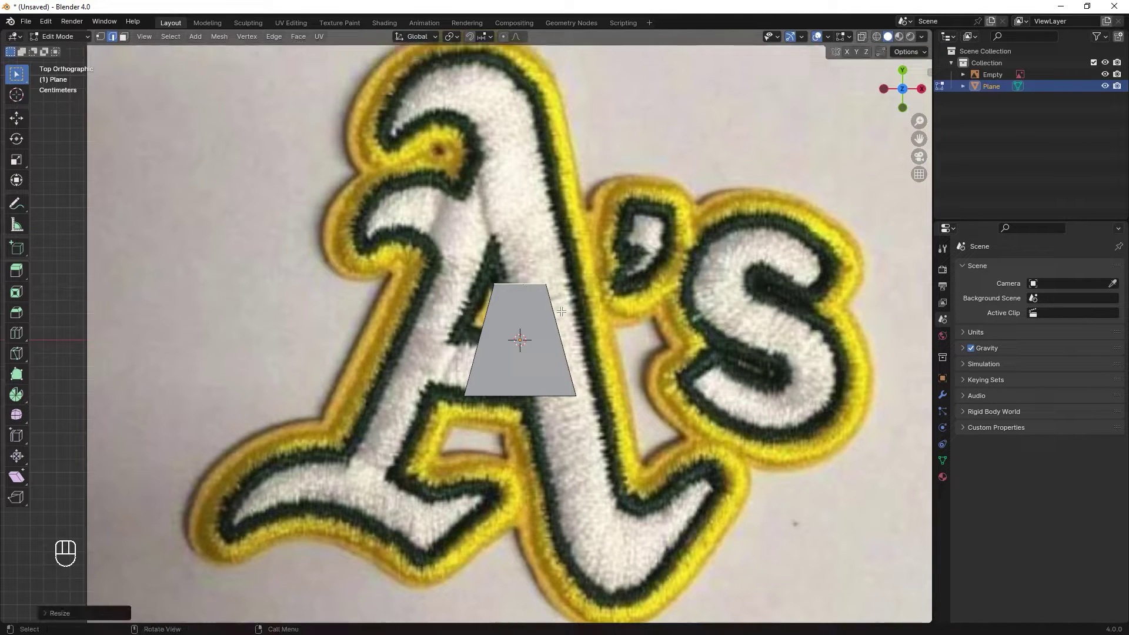
pyautogui.press('1')
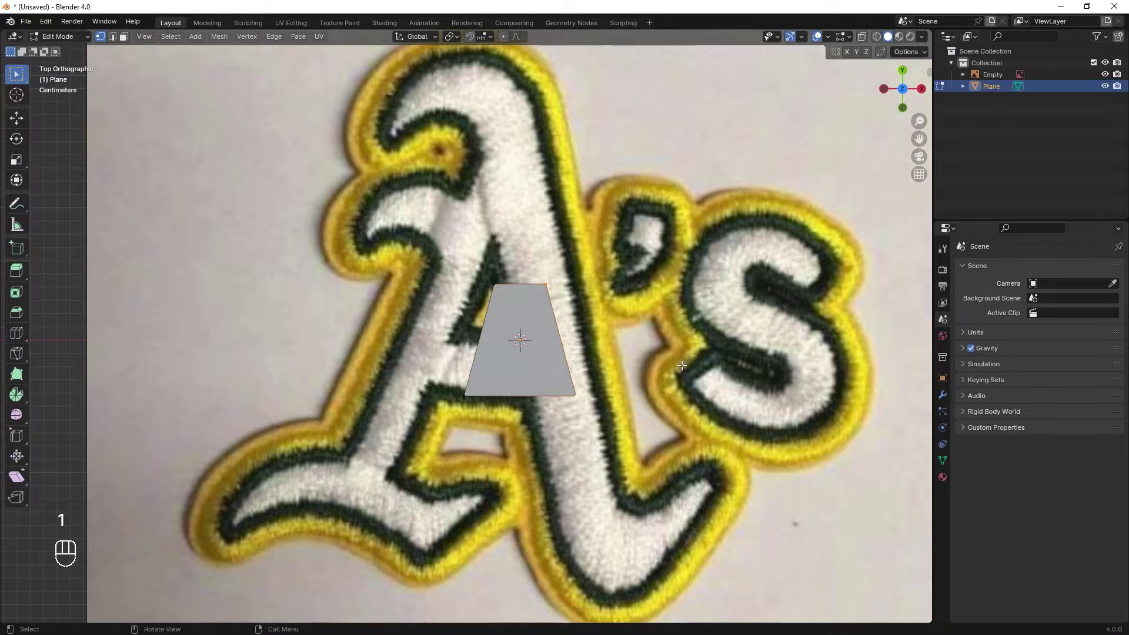
pyautogui.press('s')
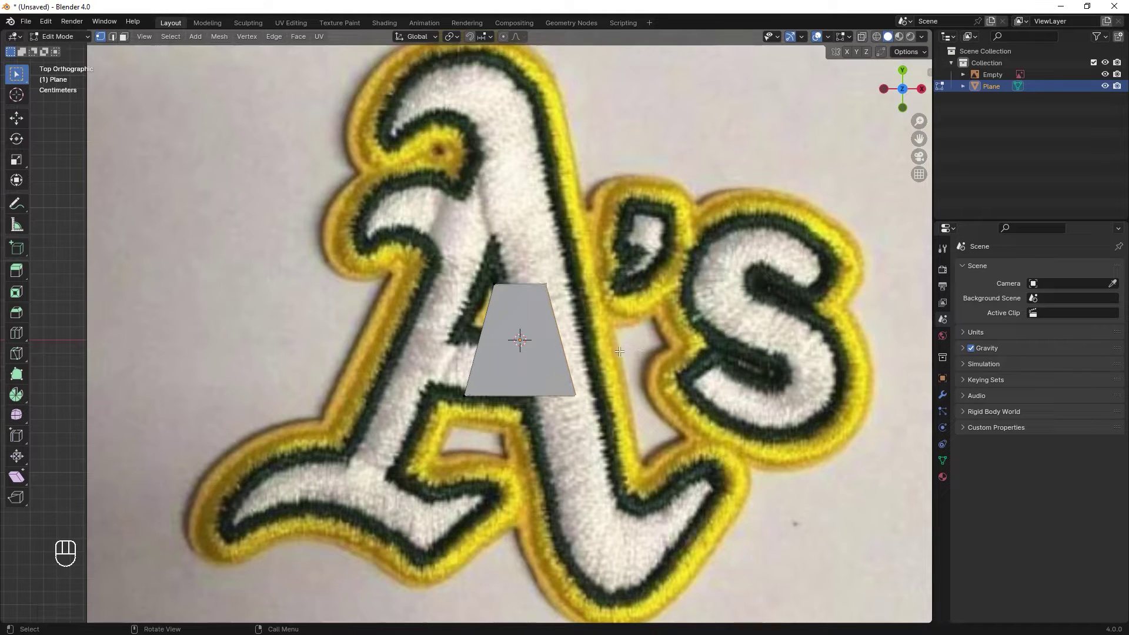
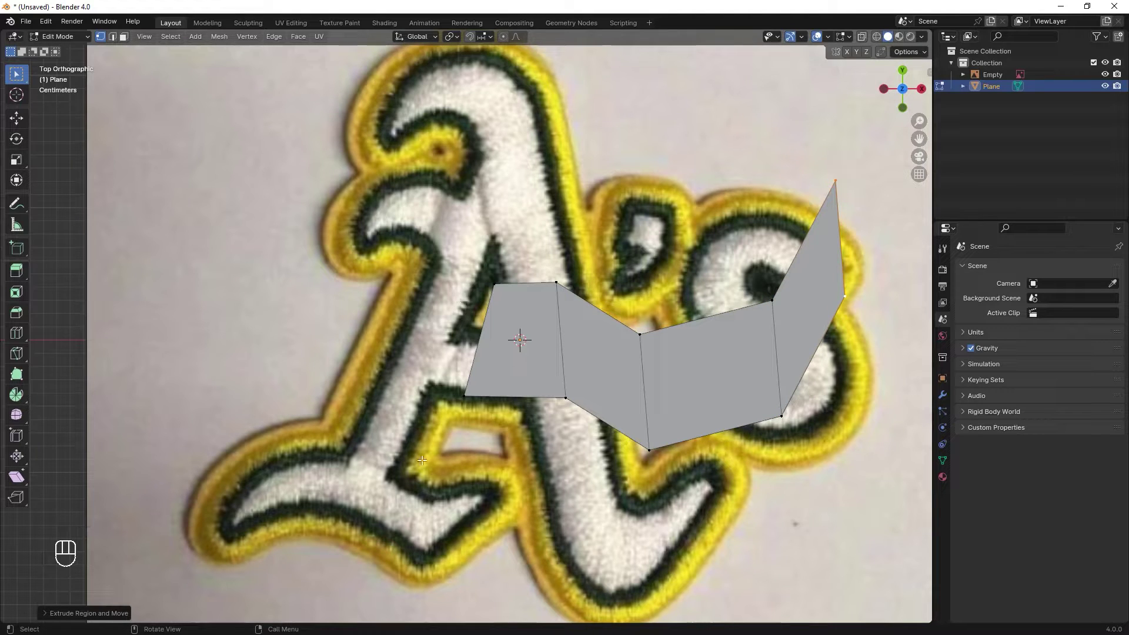
# Undo the stray extrusions, then rescale and reposition the whole square on the stroke.
pyautogui.press('ctrl+z')
pyautogui.press('ctrl+z')
pyautogui.press('ctrl+z')
pyautogui.press('ctrl+z')
pyautogui.press('ctrl+z')
pyautogui.press('ctrl+z')
pyautogui.press('ctrl+z')
pyautogui.press('ctrl+z')
pyautogui.press('a')
pyautogui.press('s')
pyautogui.press('g')
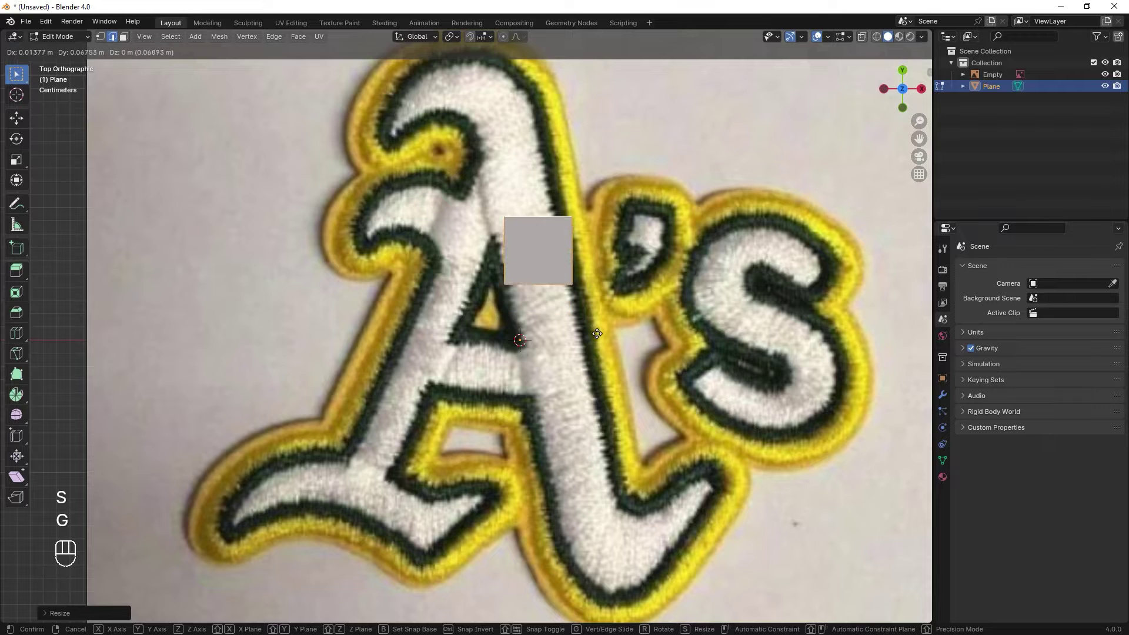
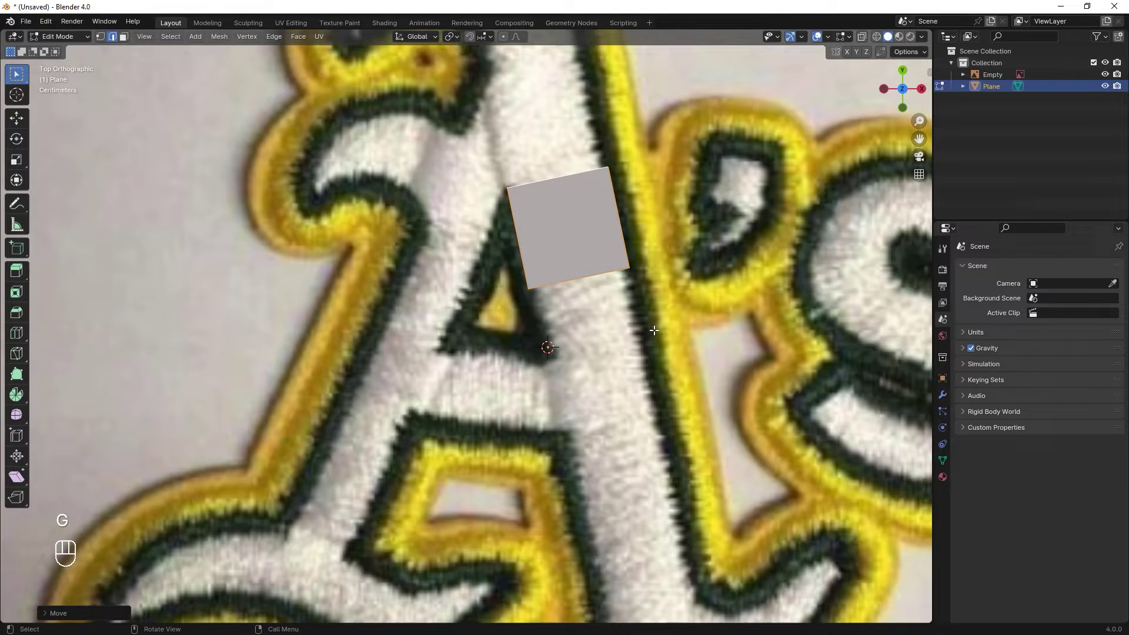
# Select the strip's end edge and extrude it further down the A's right stroke.
pyautogui.press('1')
pyautogui.click(451, 245)
pyautogui.moveTo(688, 342); pyautogui.dragTo(678, 278)
pyautogui.click(674, 300)
pyautogui.press('e')
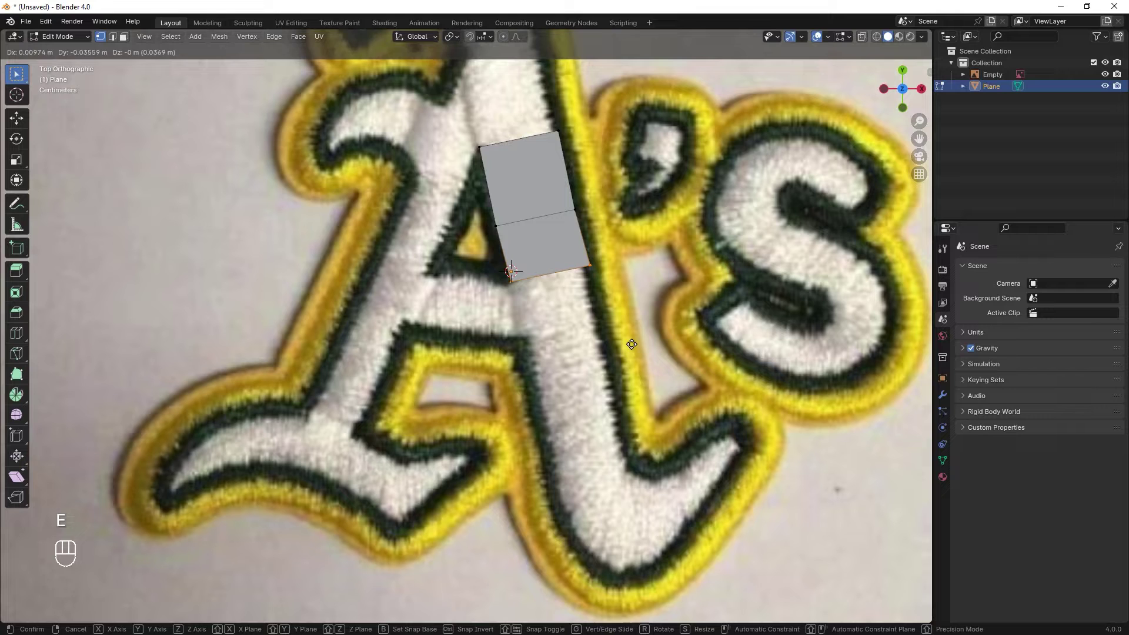
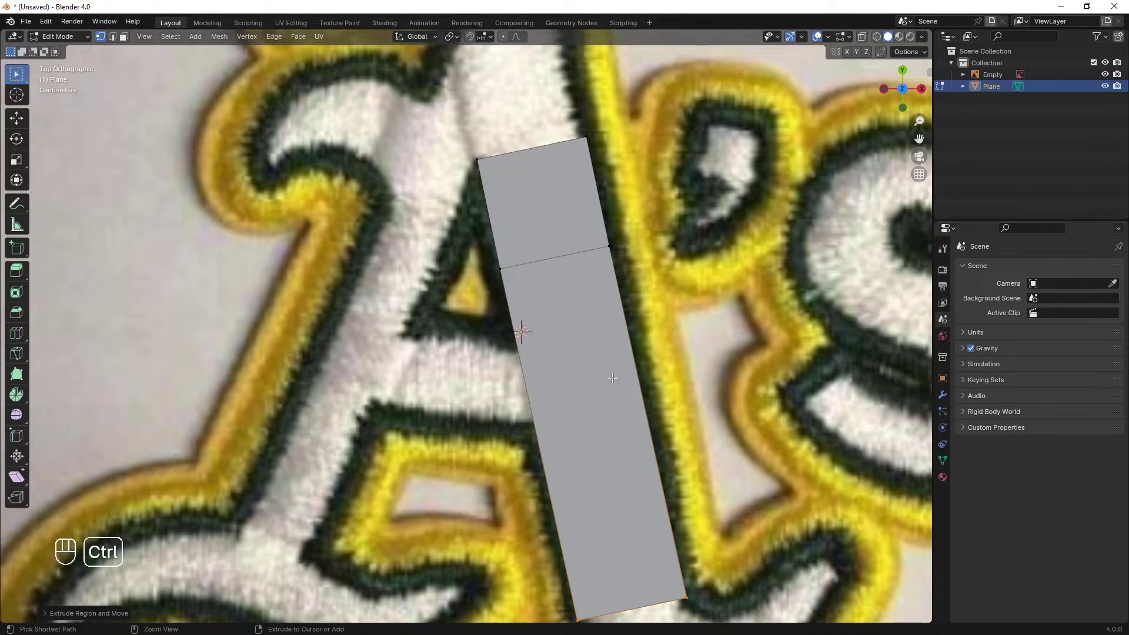
# Add loop cuts across the right-stroke strip to divide it into more faces.
pyautogui.press('ctrl+r')
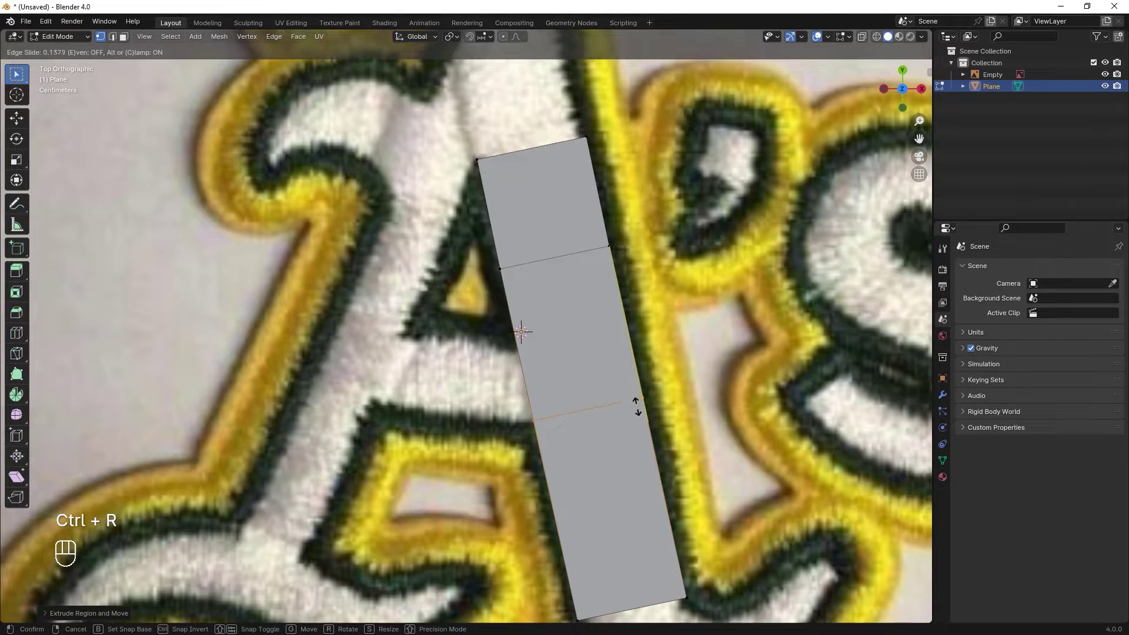
pyautogui.click(641, 404)
pyautogui.press('ctrl+r')
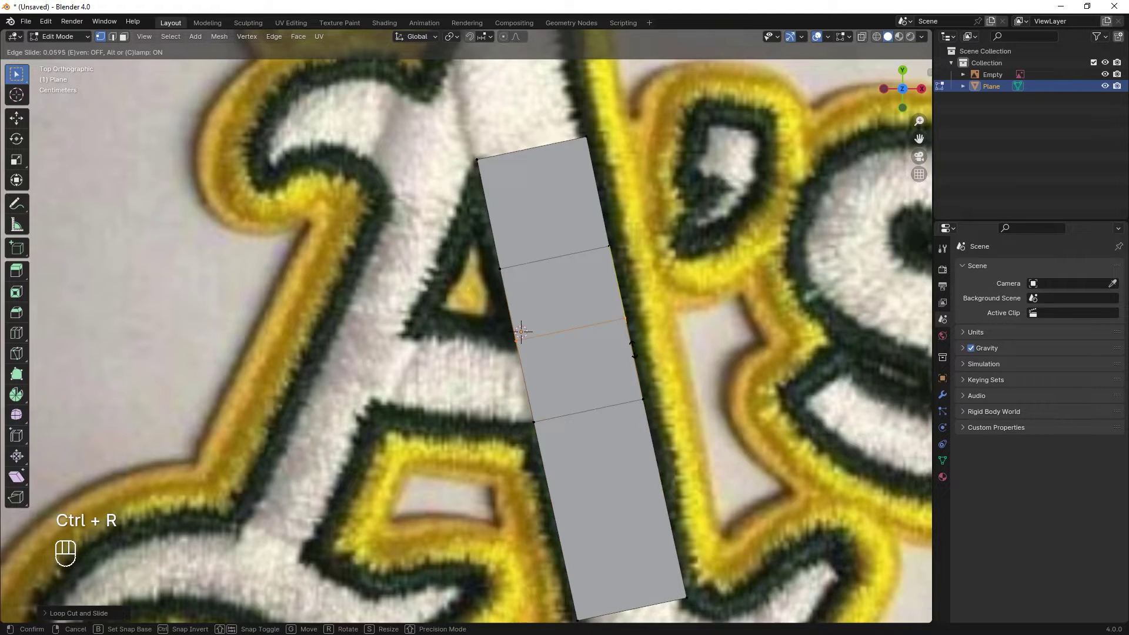
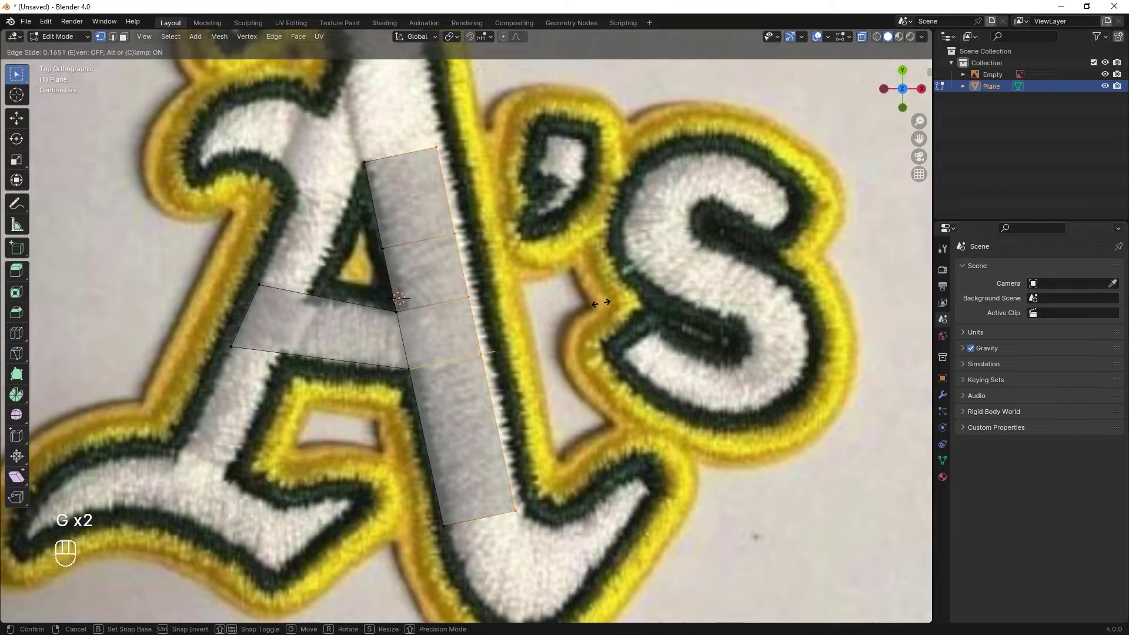
# Slide vertices into place and extrude faces across the crossbar and up the left stroke.
pyautogui.press('ctrl+z')
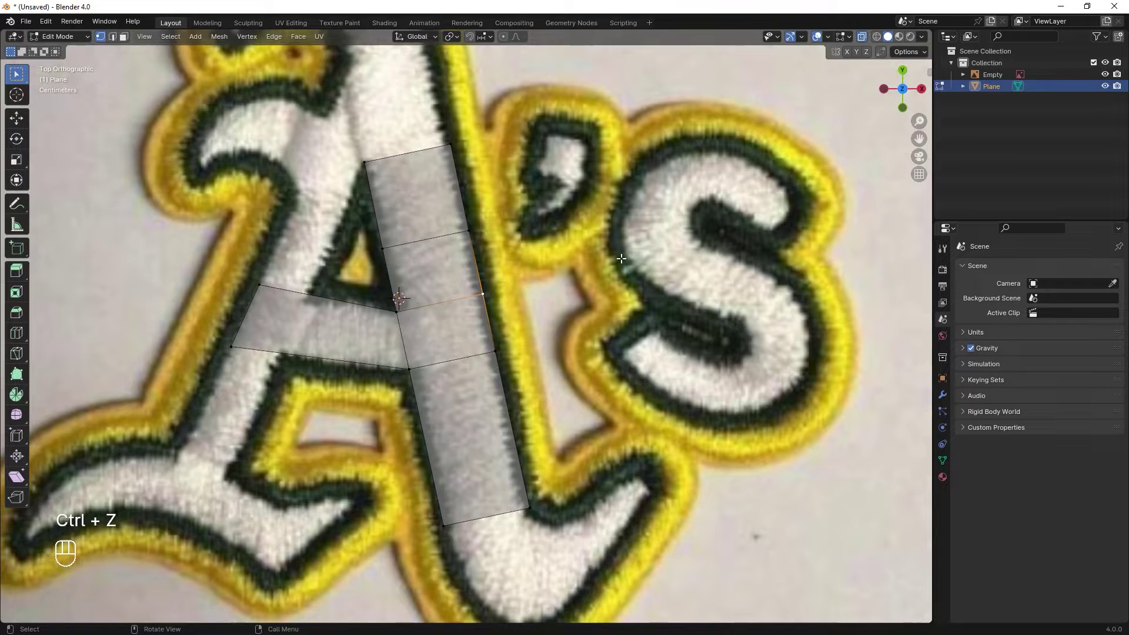
pyautogui.press('g')
pyautogui.press('g')
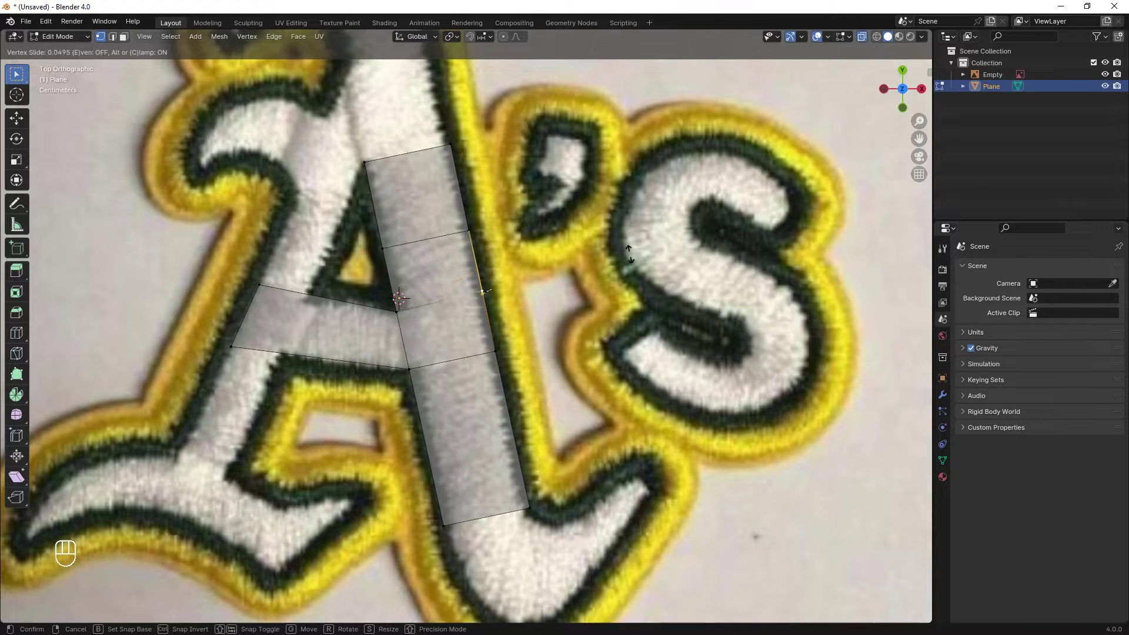
pyautogui.click(637, 240)
pyautogui.press('ctrl+z')
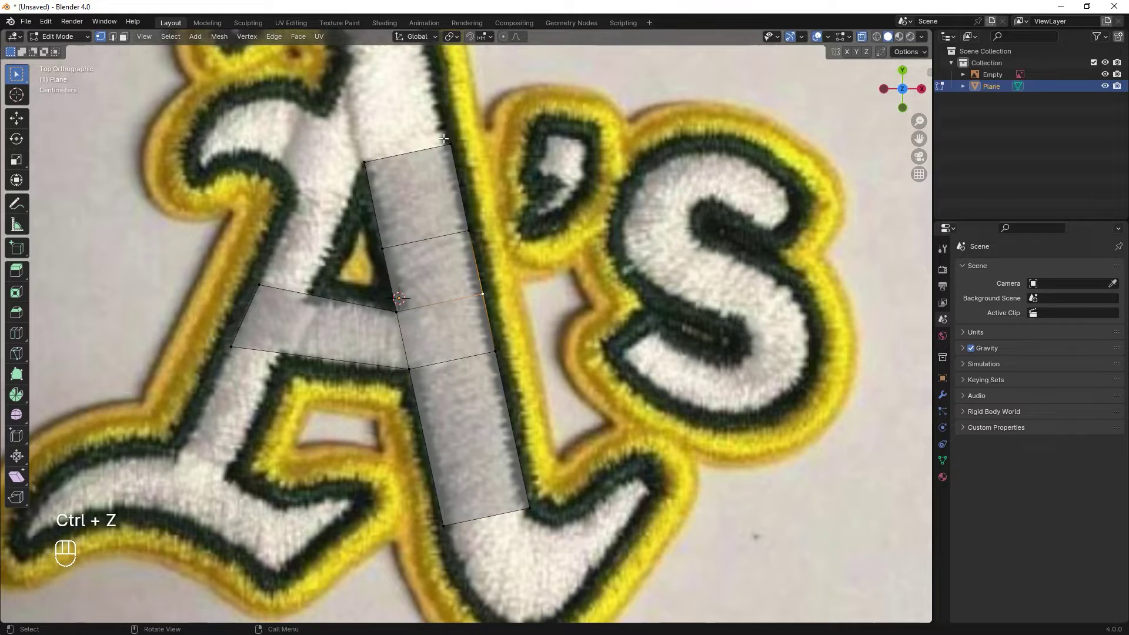
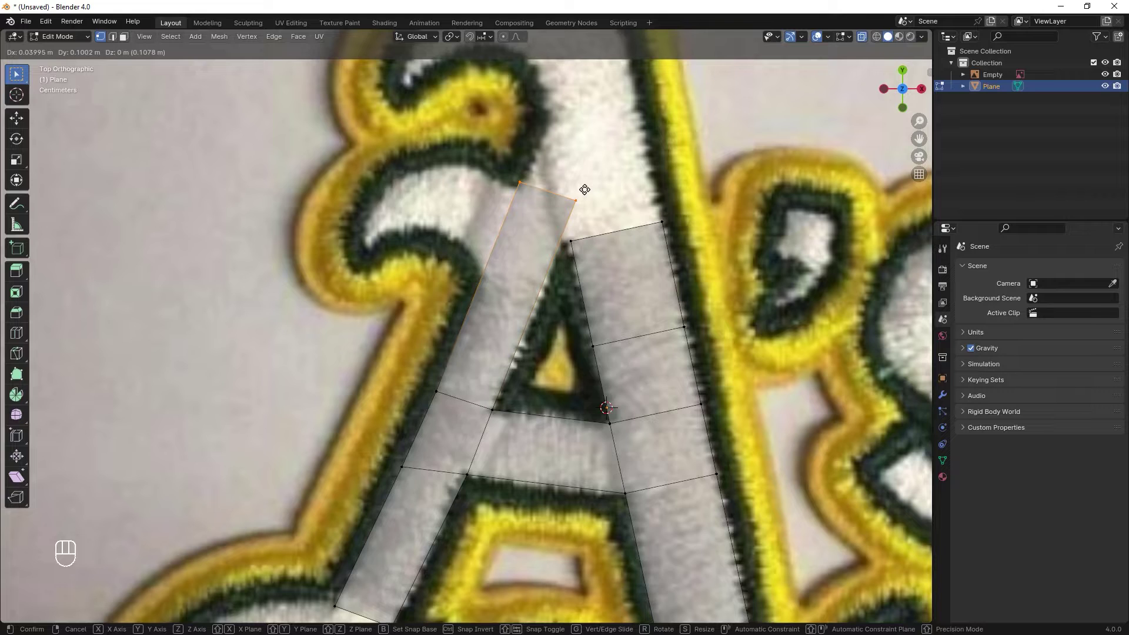
pyautogui.click(589, 187)
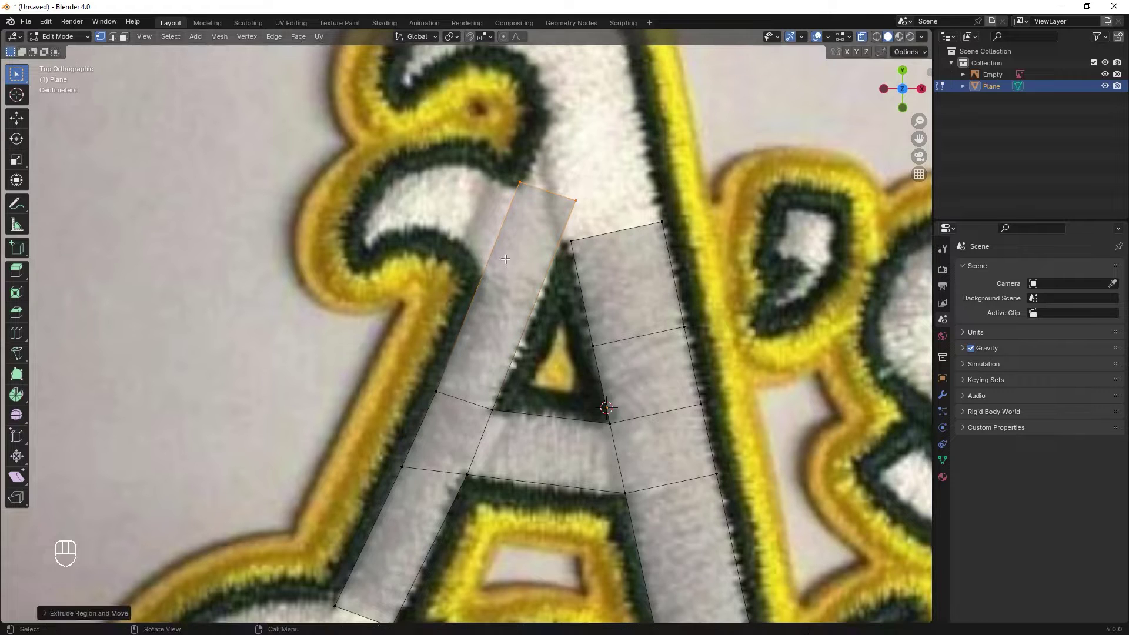
# Add loop cuts on the upper faces and move the new edge to follow the curl.
pyautogui.press('ctrl+r')
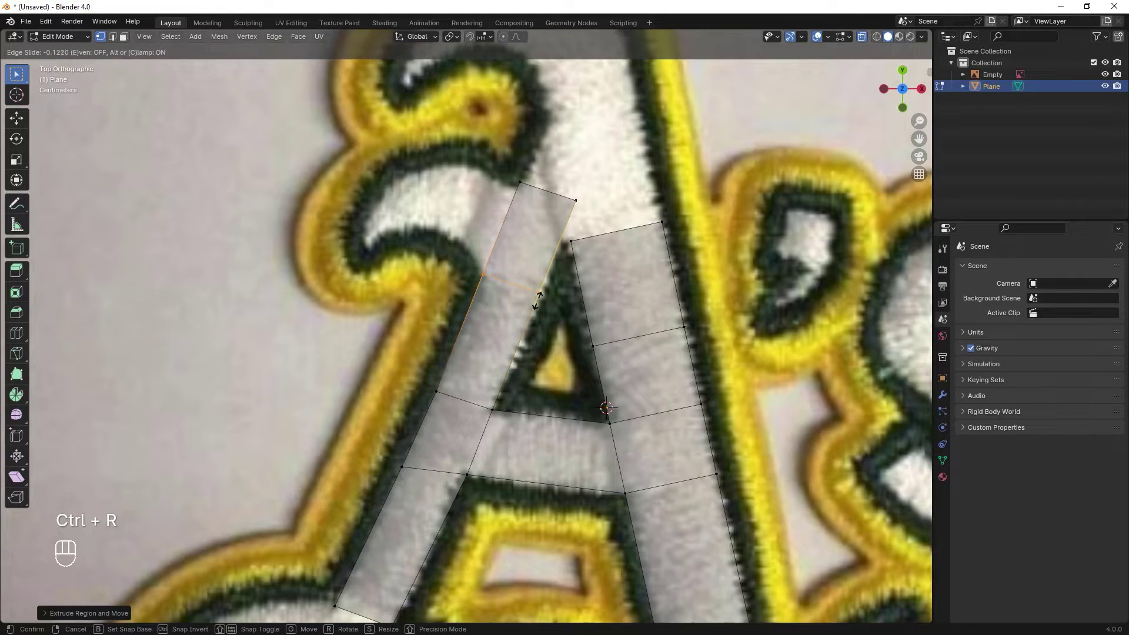
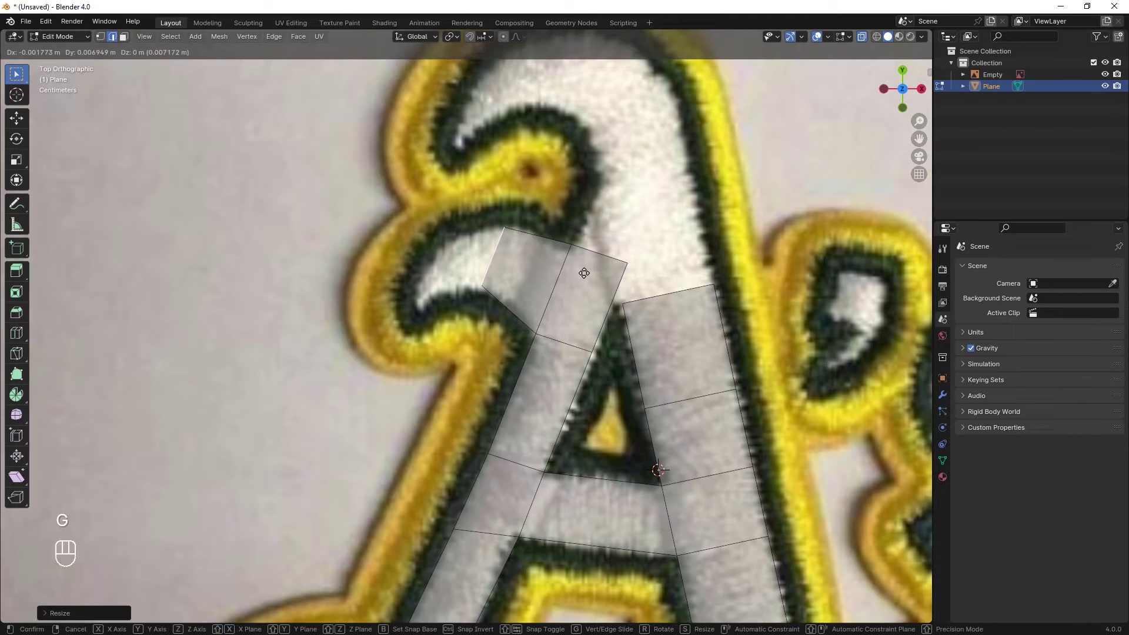
pyautogui.press('s')
pyautogui.press('ctrl+r')
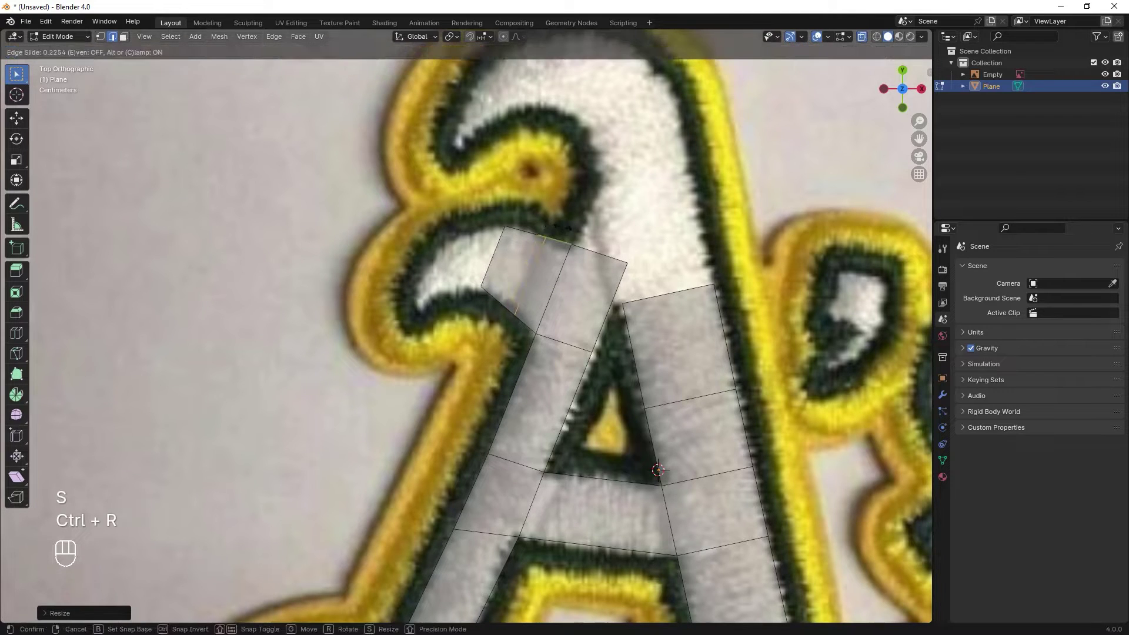
pyautogui.press('g')
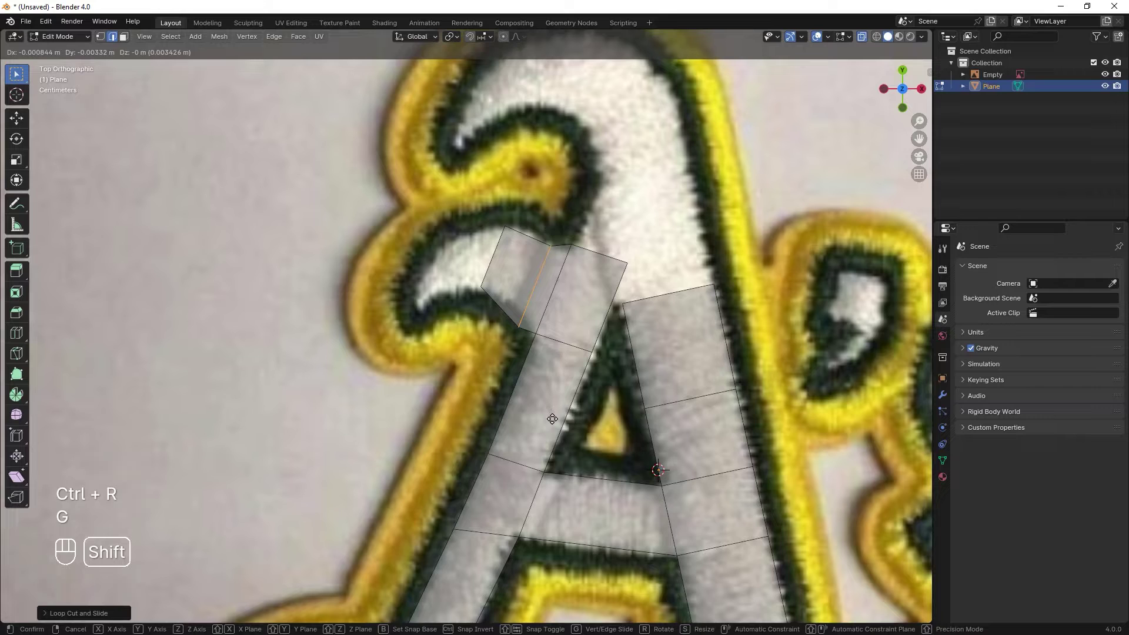
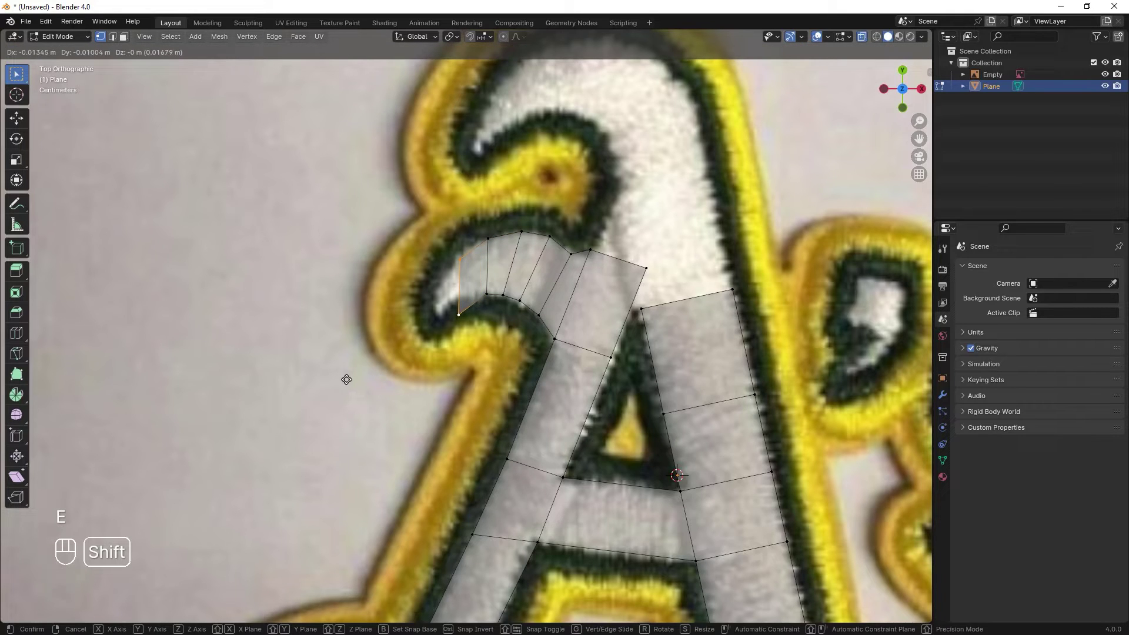
# Select the vertices where the curl meets the stroke and slide them into the inner apex.
pyautogui.moveTo(272, 354); pyautogui.dragTo(327, 342)
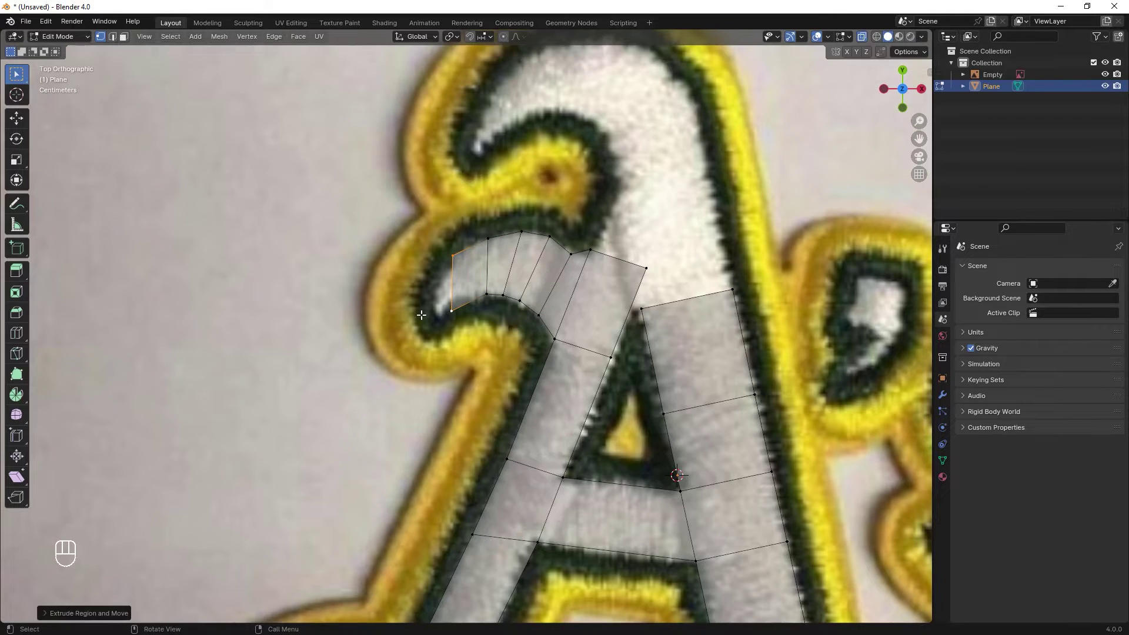
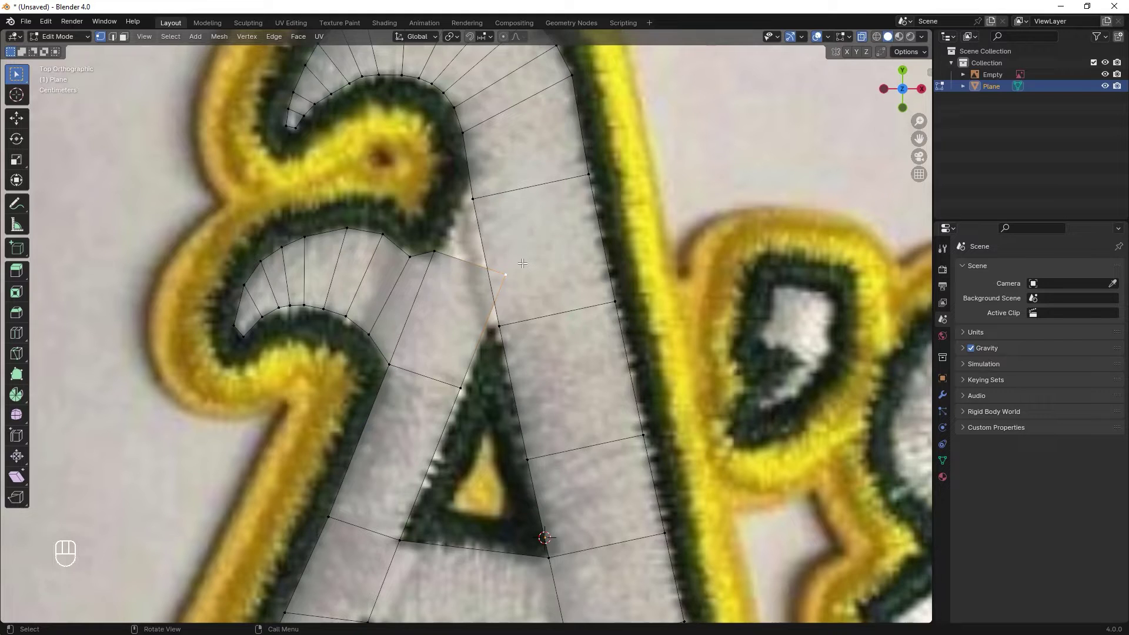
pyautogui.click(505, 267)
pyautogui.click(559, 228)
pyautogui.click(563, 253)
pyautogui.press('g')
pyautogui.press('g')
pyautogui.press('g')
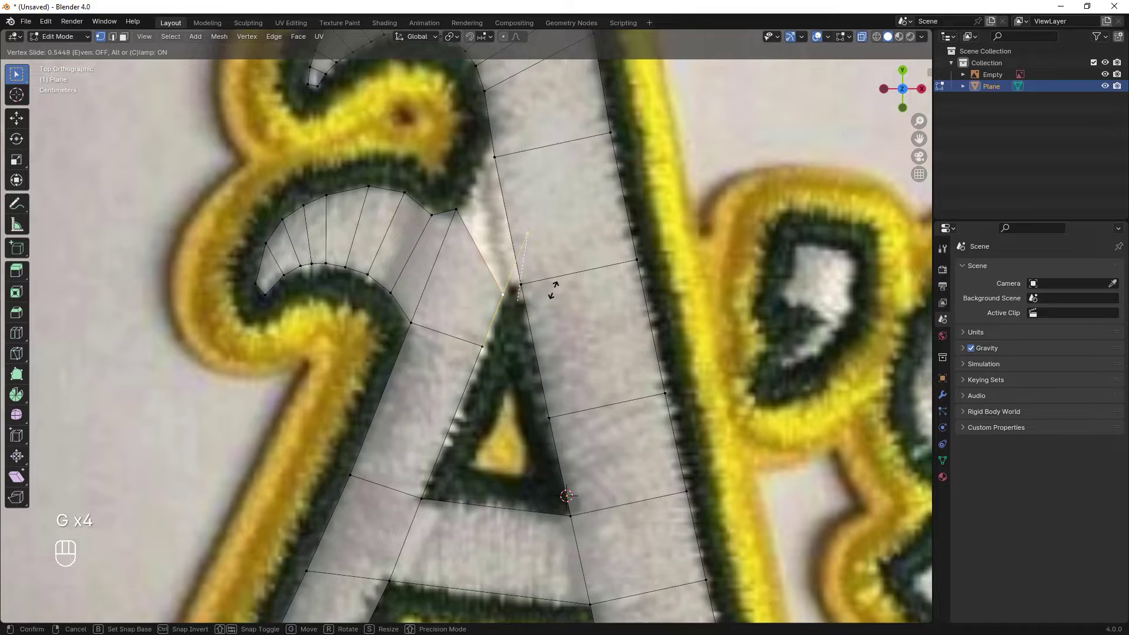
pyautogui.press('2')
pyautogui.click(503, 205)
# Fill the joint with a face and add loop cuts, pulling back to see the traced letter.
pyautogui.press('f')
pyautogui.press('ctrl+r')
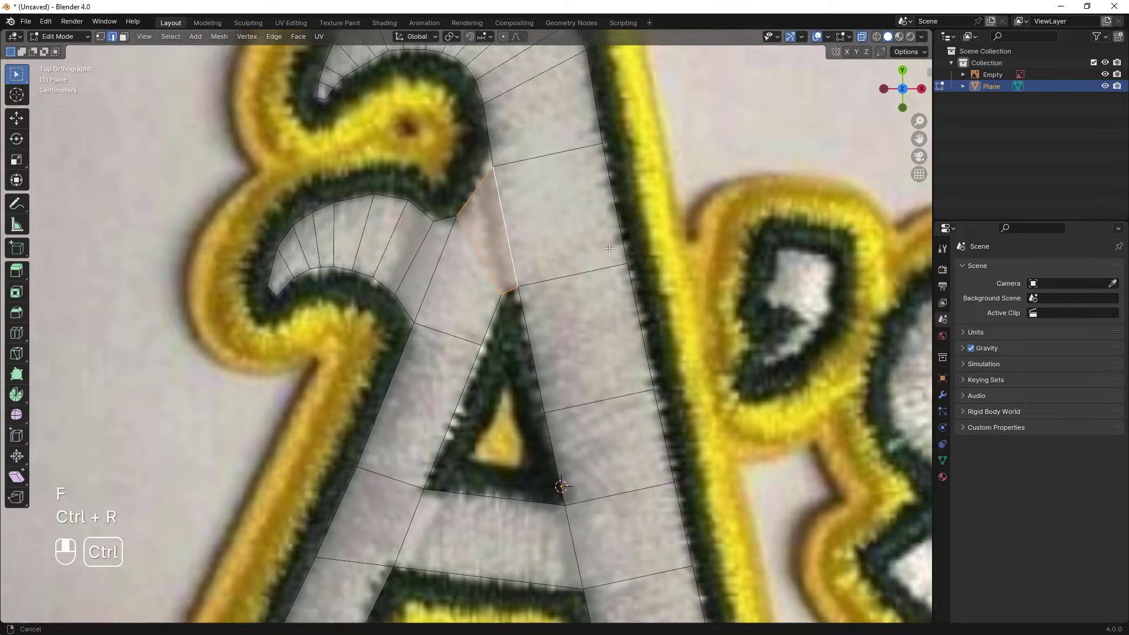
pyautogui.moveTo(599, 270); pyautogui.dragTo(568, 275)
pyautogui.press('ctrl+r')
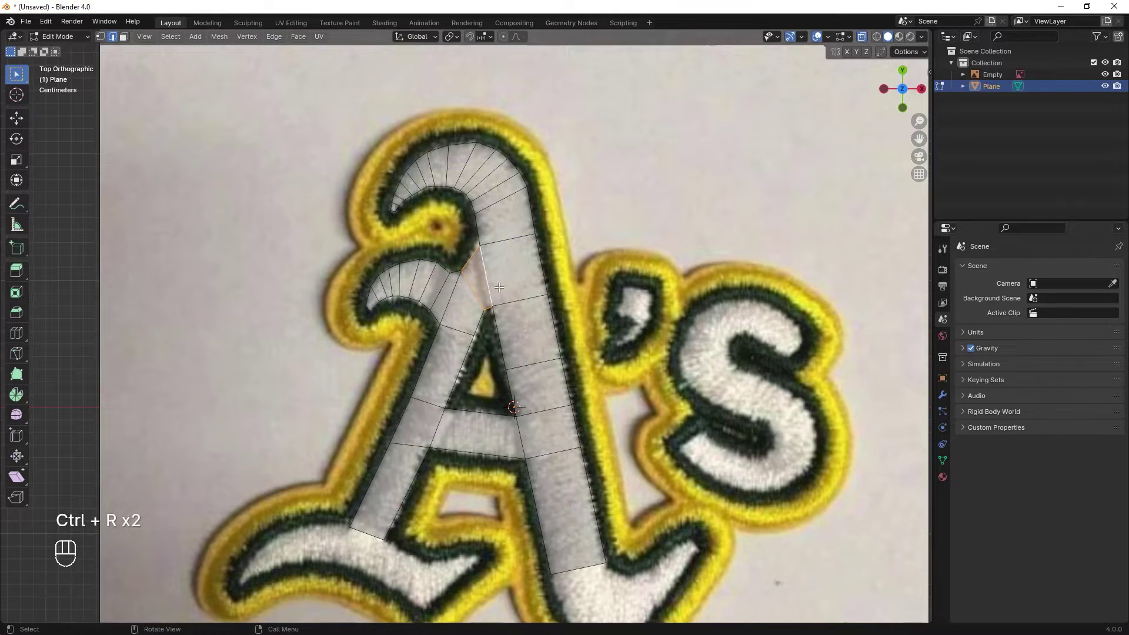
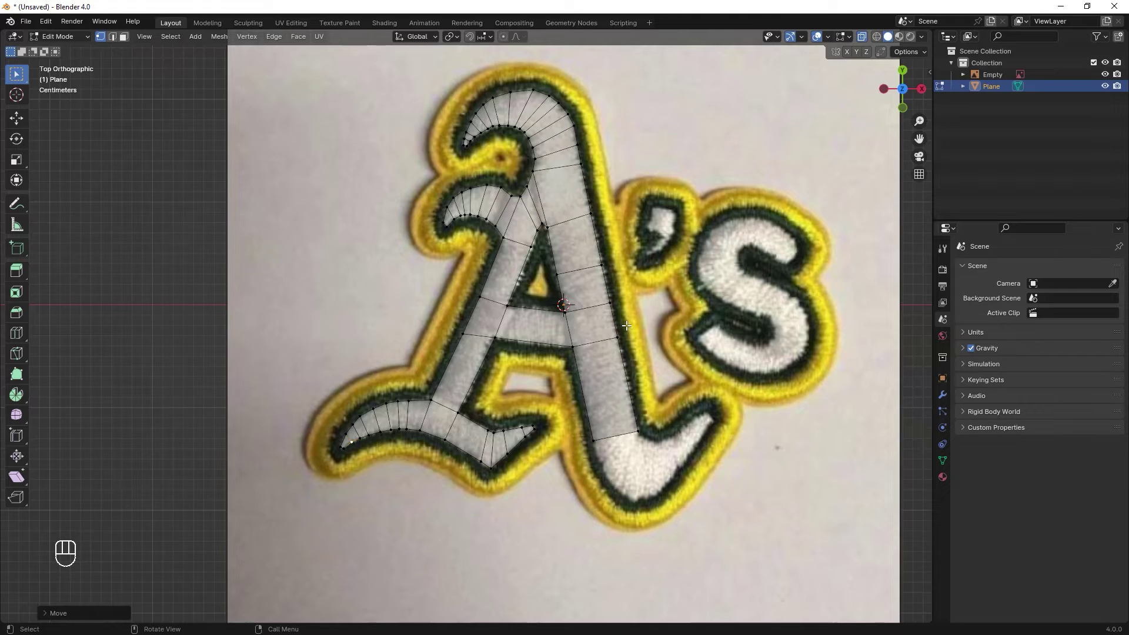
# Save the project as Embroidery Tutorial Record.blend.
pyautogui.press('ctrl+s')
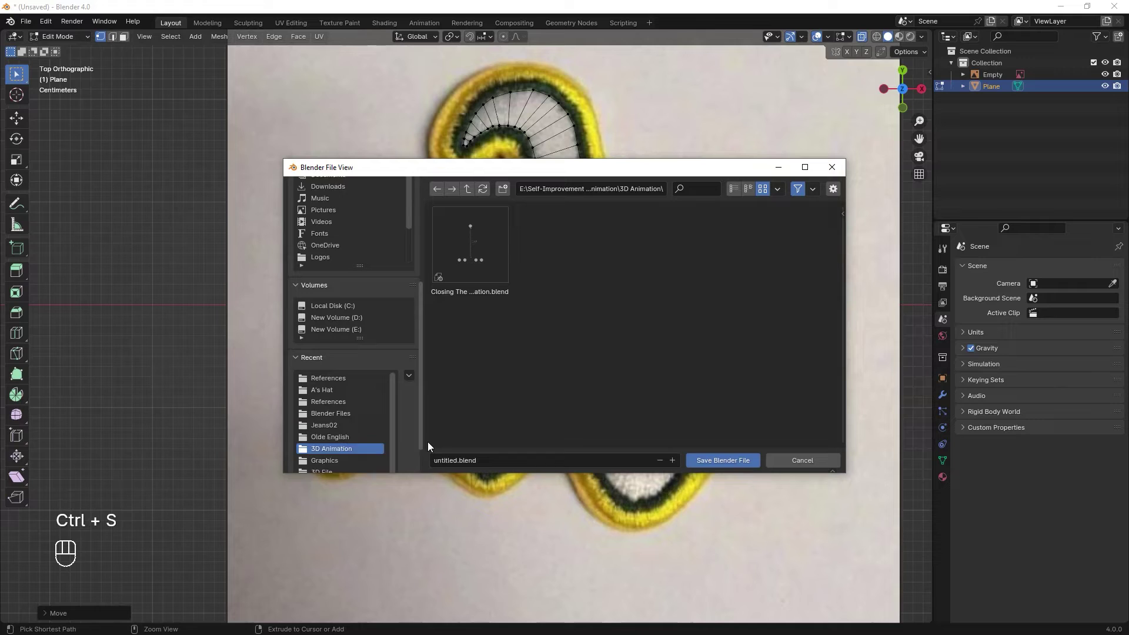
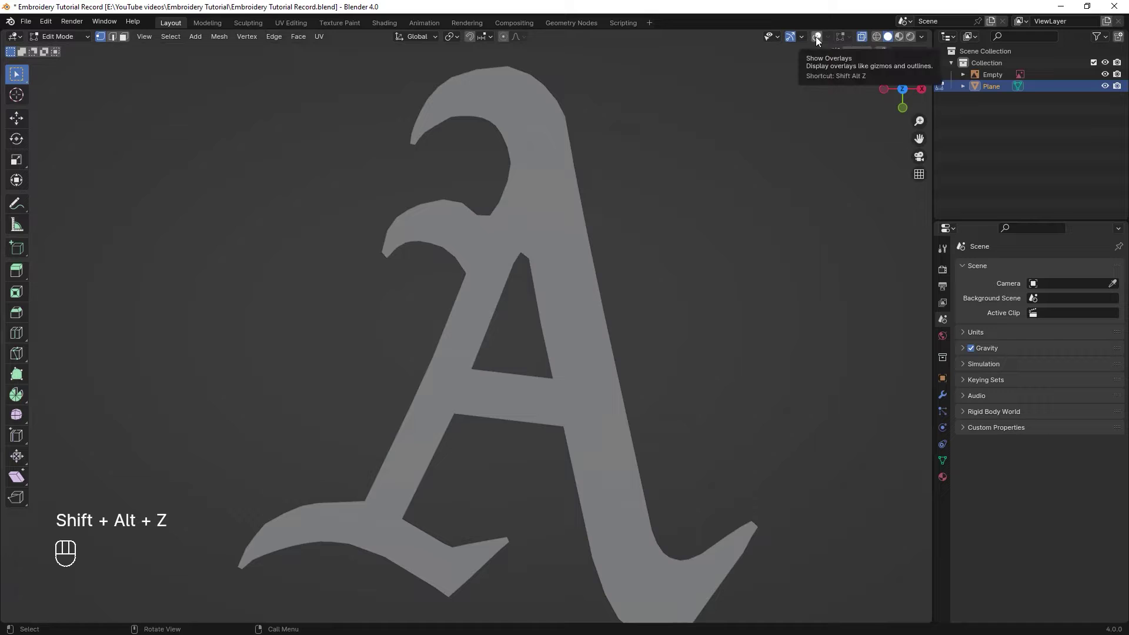
# Toggle overlays to check the traced A mesh against the reference, then show the wireframe again.
pyautogui.press('shift+alt+z')
pyautogui.press('shift+alt+z')
pyautogui.press('shift+alt+z')
pyautogui.press('shift+alt+z')
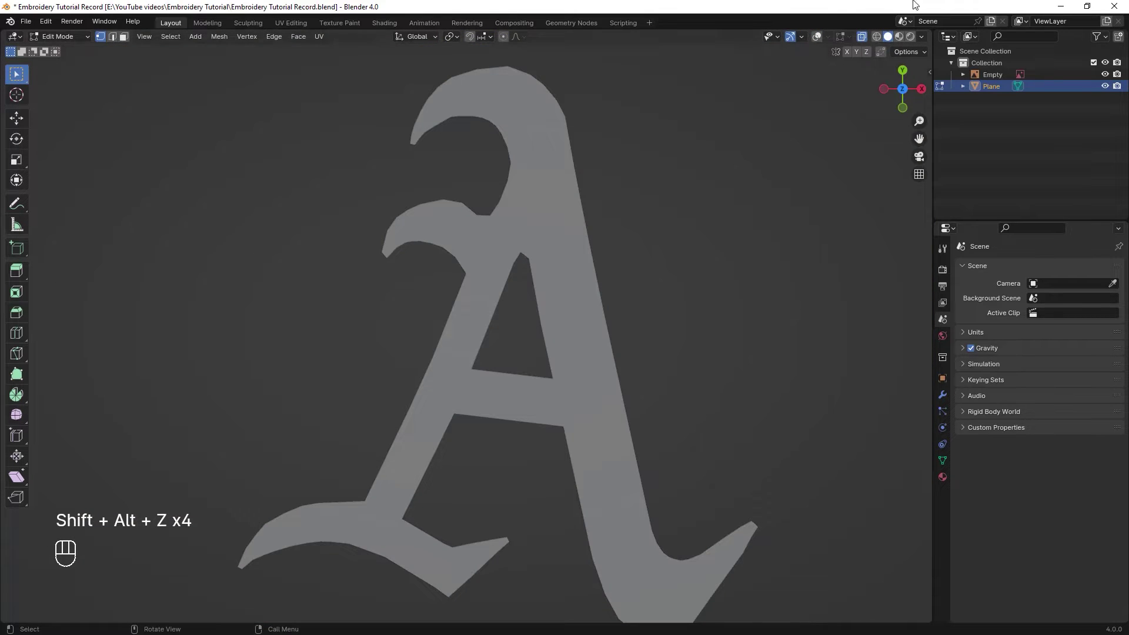
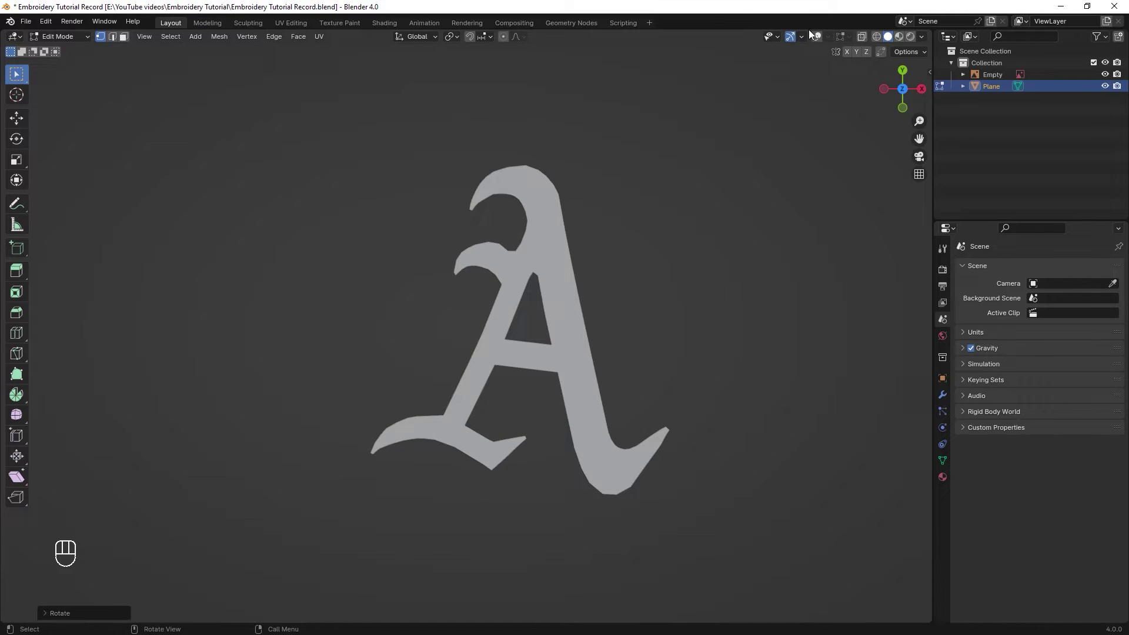
pyautogui.click(820, 37)
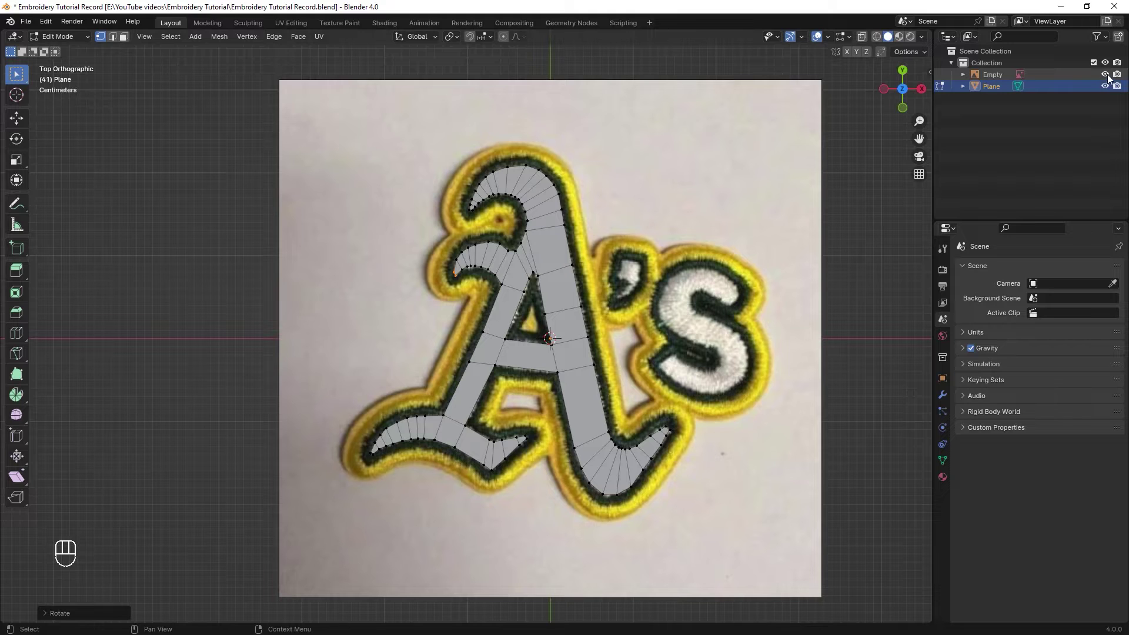
pyautogui.click(1108, 78)
# Return to Object Mode and frame the finished flat A mesh in top view.
pyautogui.press('Tab')
pyautogui.moveTo(656, 293); pyautogui.dragTo(539, 482)
pyautogui.moveTo(549, 438); pyautogui.dragTo(539, 316)
pyautogui.click(1108, 74)
pyautogui.moveTo(595, 380); pyautogui.dragTo(638, 320)
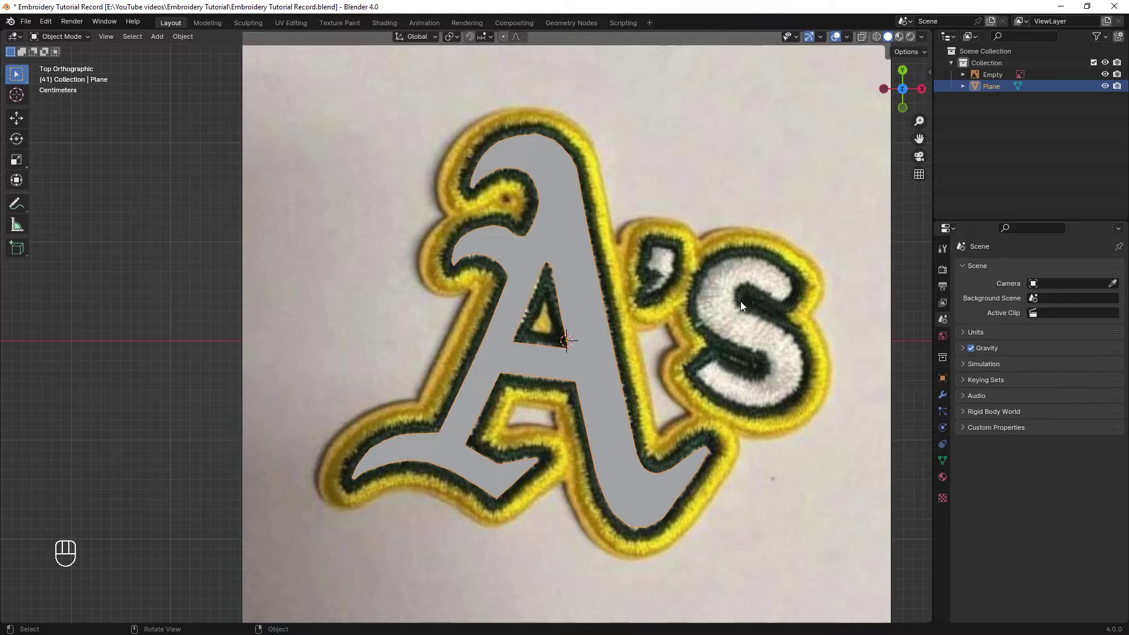
# Hide the traced A mesh and add a new plane shrunk to a small square.
pyautogui.click(1110, 86)
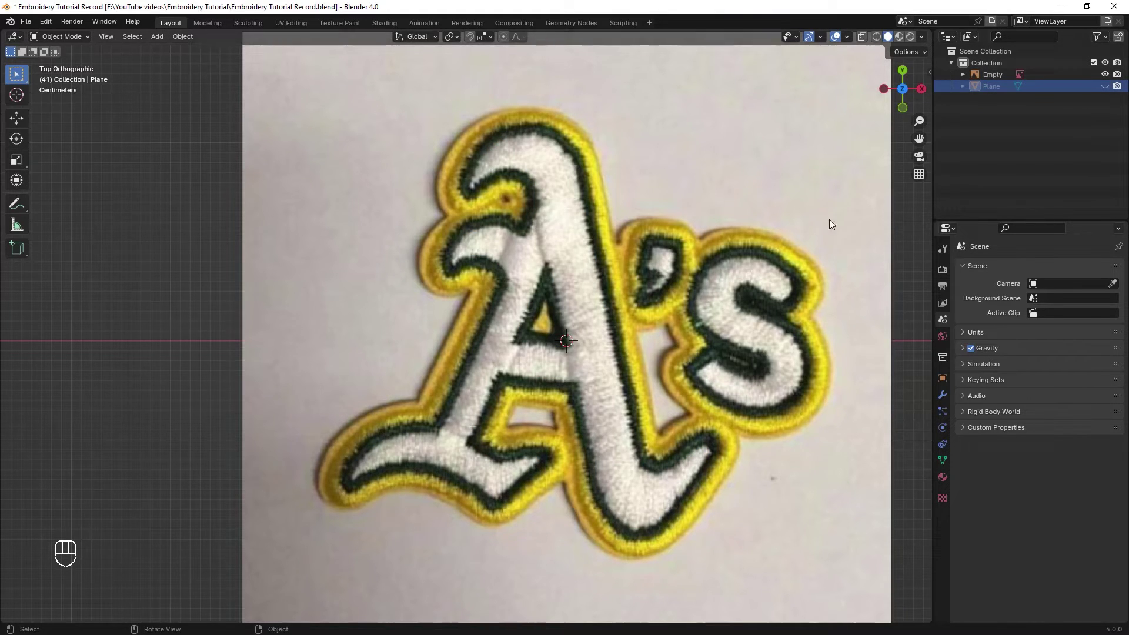
pyautogui.press('shift+a')
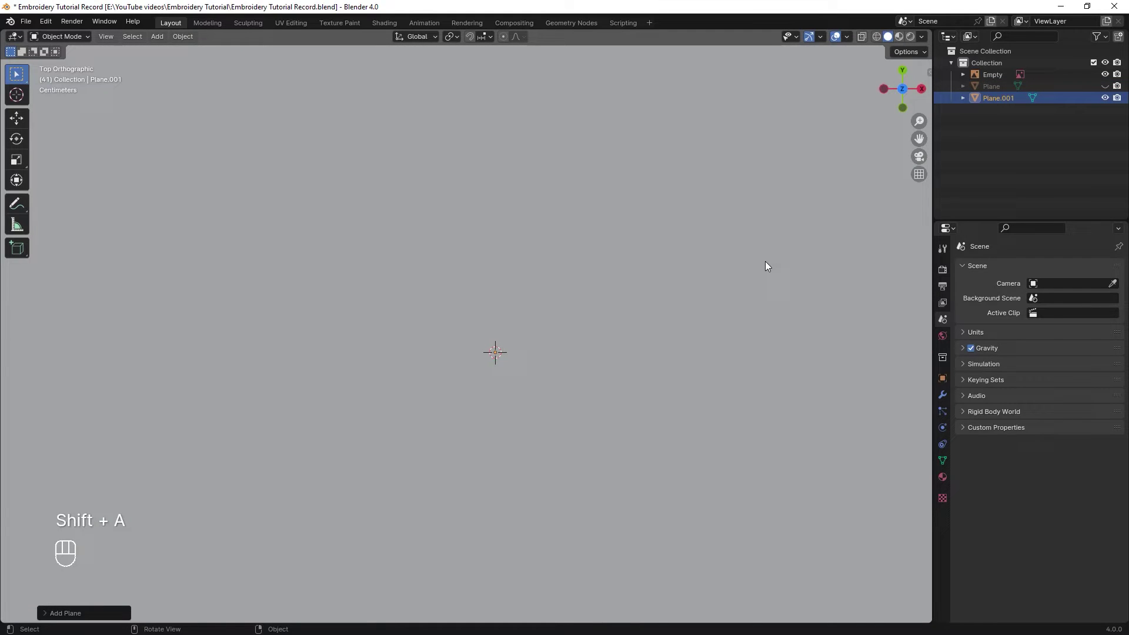
pyautogui.press('Tab')
pyautogui.press('s')
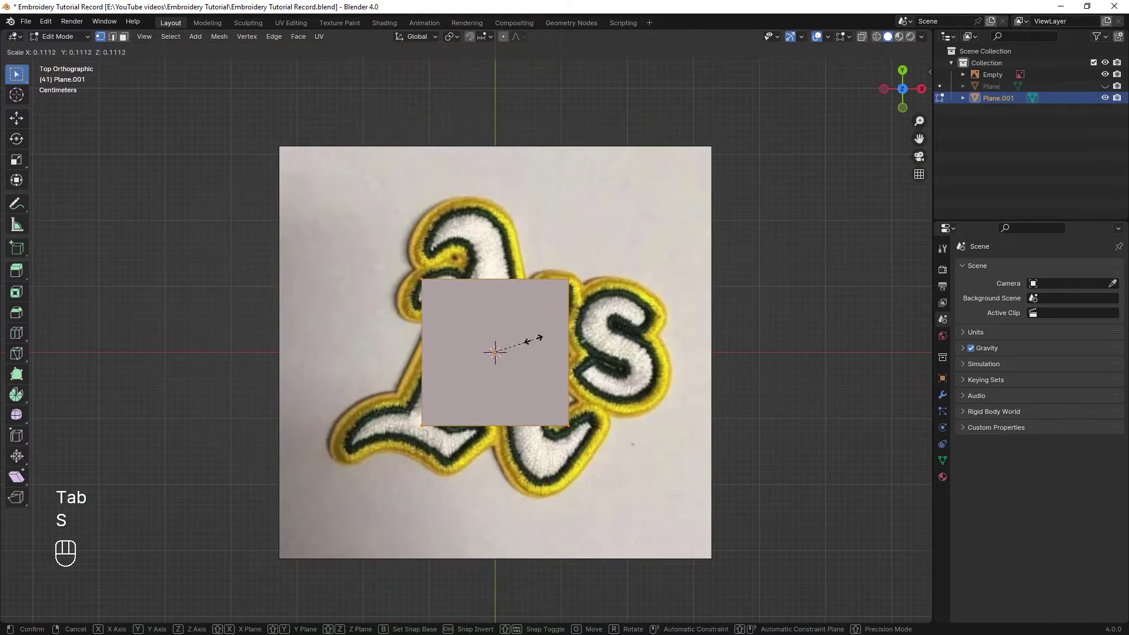
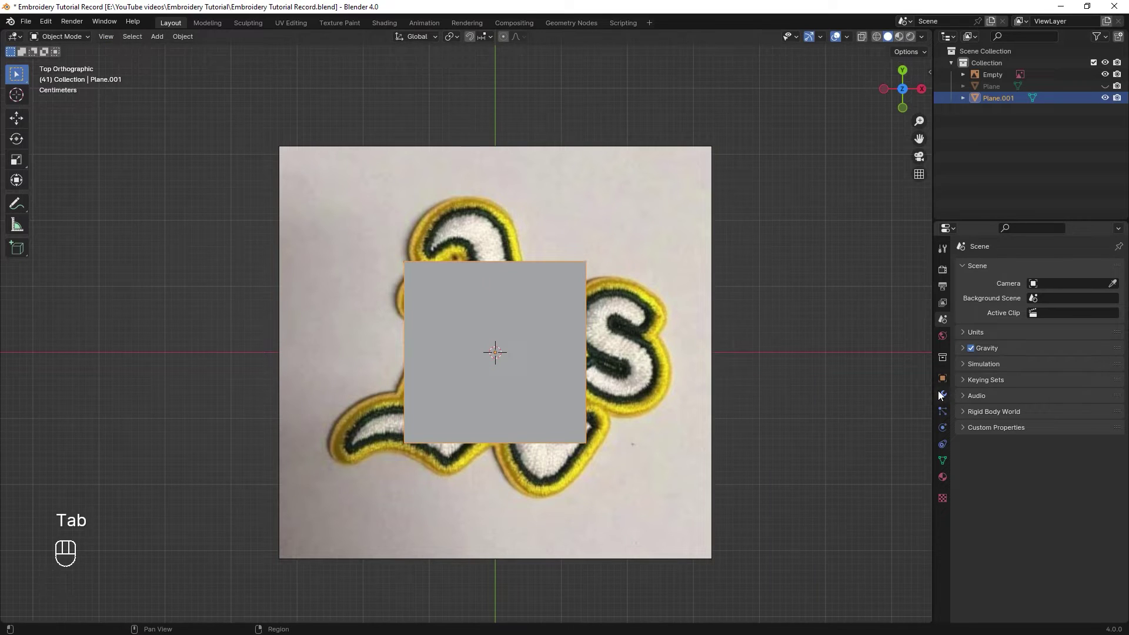
pyautogui.moveTo(1006, 270); pyautogui.dragTo(966, 315)
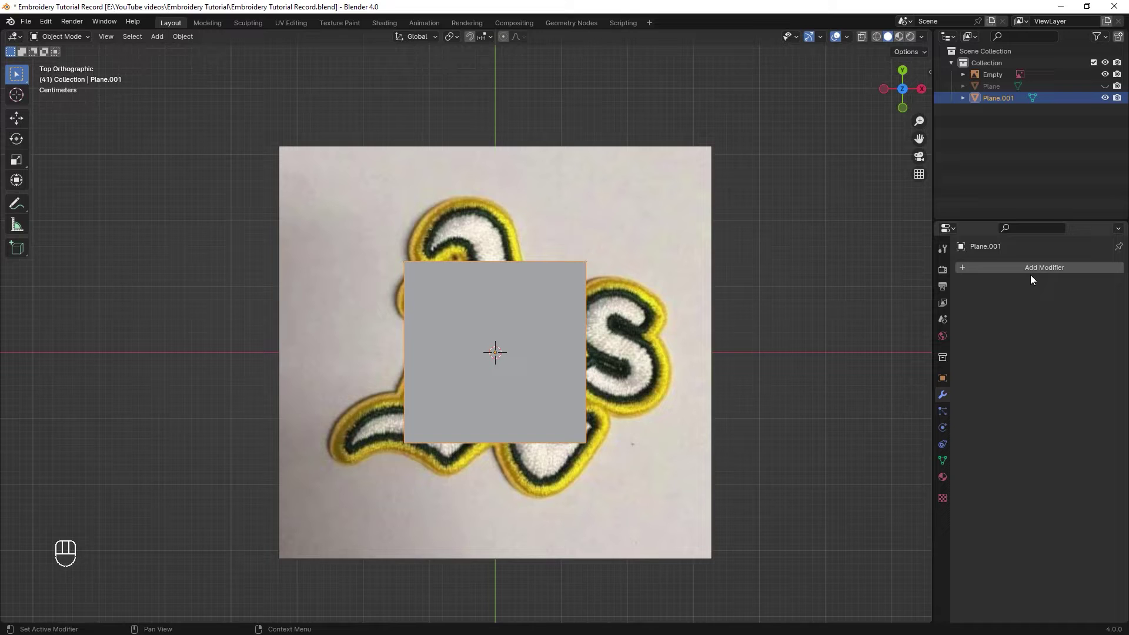
pyautogui.moveTo(1030, 268); pyautogui.dragTo(892, 464)
# Round the small plane into a disc with a Subdivision Surface at viewport and render level 3.
pyautogui.press('ctrl+3')
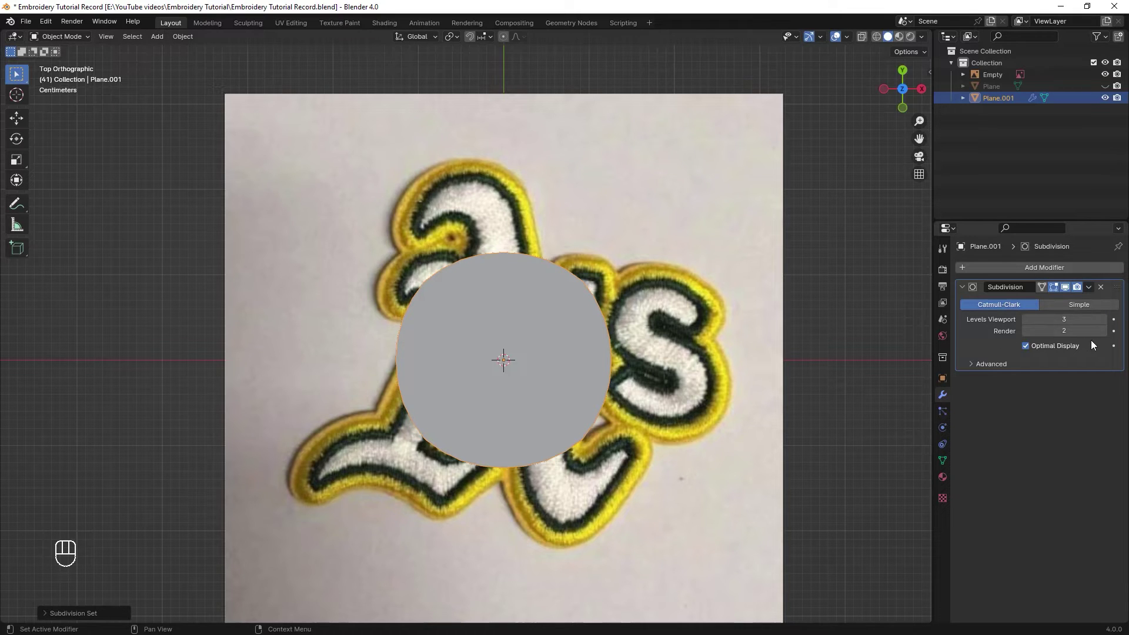
pyautogui.click(1106, 336)
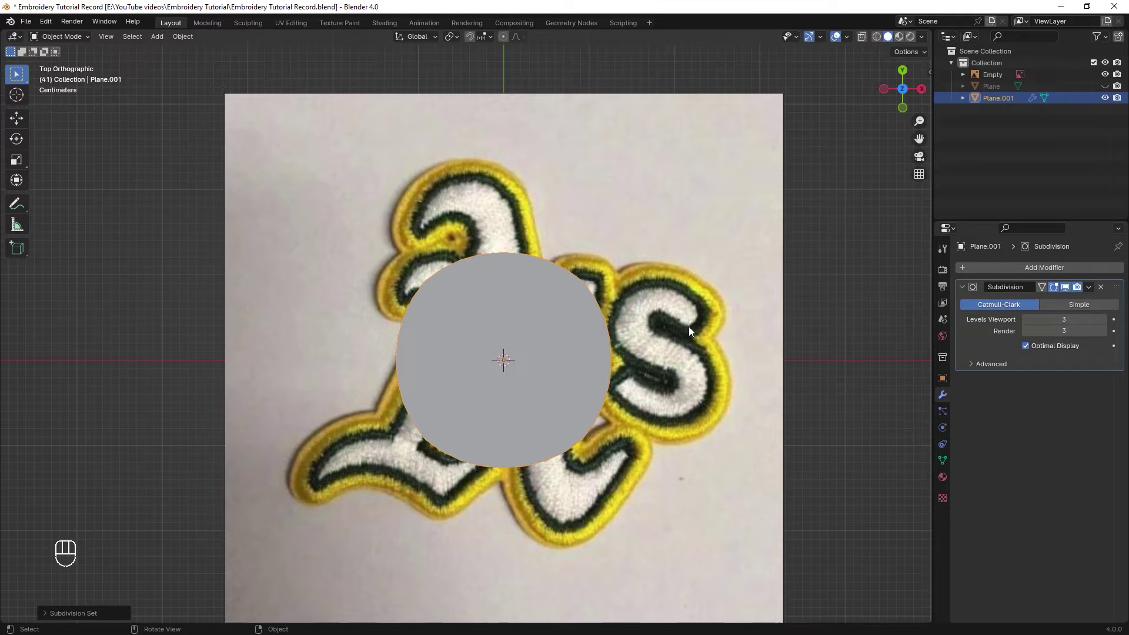
pyautogui.press('Tab')
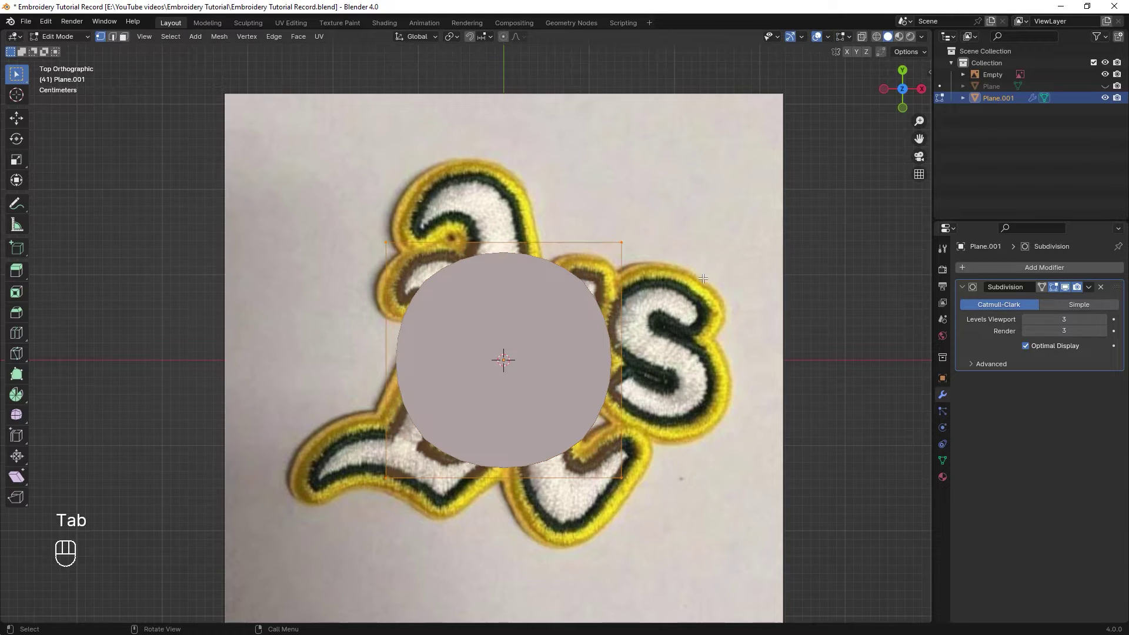
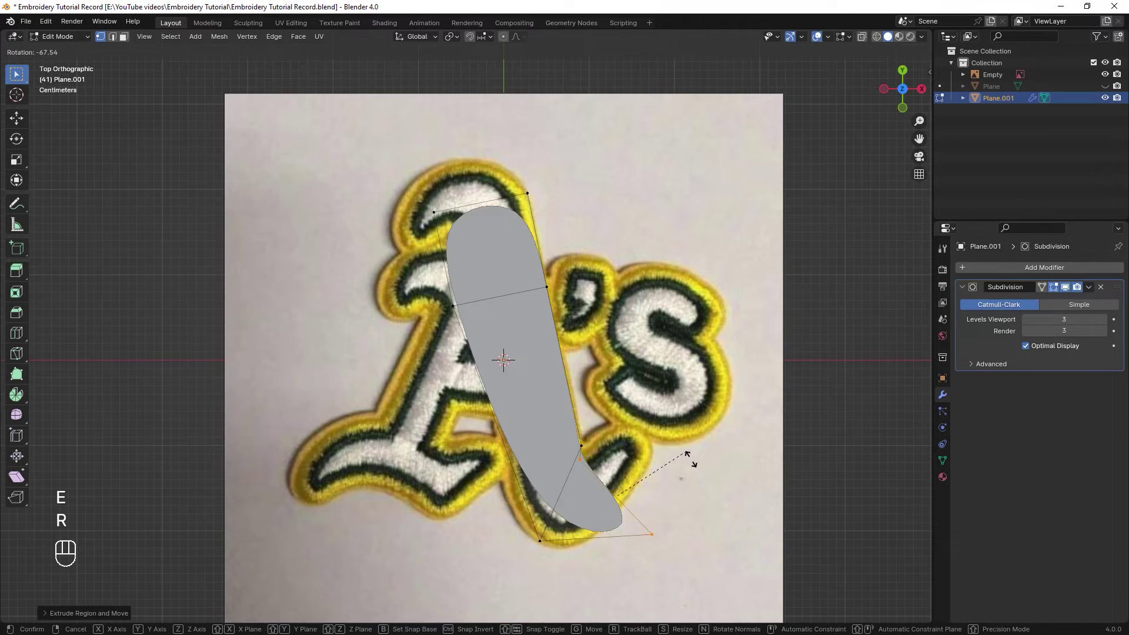
# Extrude and rotate successive sections of the disc along the A's yellow border stroke.
pyautogui.moveTo(694, 469); pyautogui.dragTo(671, 561)
pyautogui.press('g')
pyautogui.moveTo(676, 552); pyautogui.dragTo(672, 515)
pyautogui.press('g')
pyautogui.moveTo(676, 505); pyautogui.dragTo(616, 432)
pyautogui.click(584, 439)
pyautogui.press('g')
pyautogui.click(654, 333)
# Continue the strip further along the border and add cross loop cuts across the stroke.
pyautogui.press('ctrl+r')
pyautogui.moveTo(592, 415); pyautogui.dragTo(618, 552)
pyautogui.press('g')
pyautogui.moveTo(602, 495); pyautogui.dragTo(570, 417)
pyautogui.click(575, 420)
pyautogui.press('g')
pyautogui.moveTo(557, 426); pyautogui.dragTo(558, 420)
pyautogui.click(556, 419)
pyautogui.press('g')
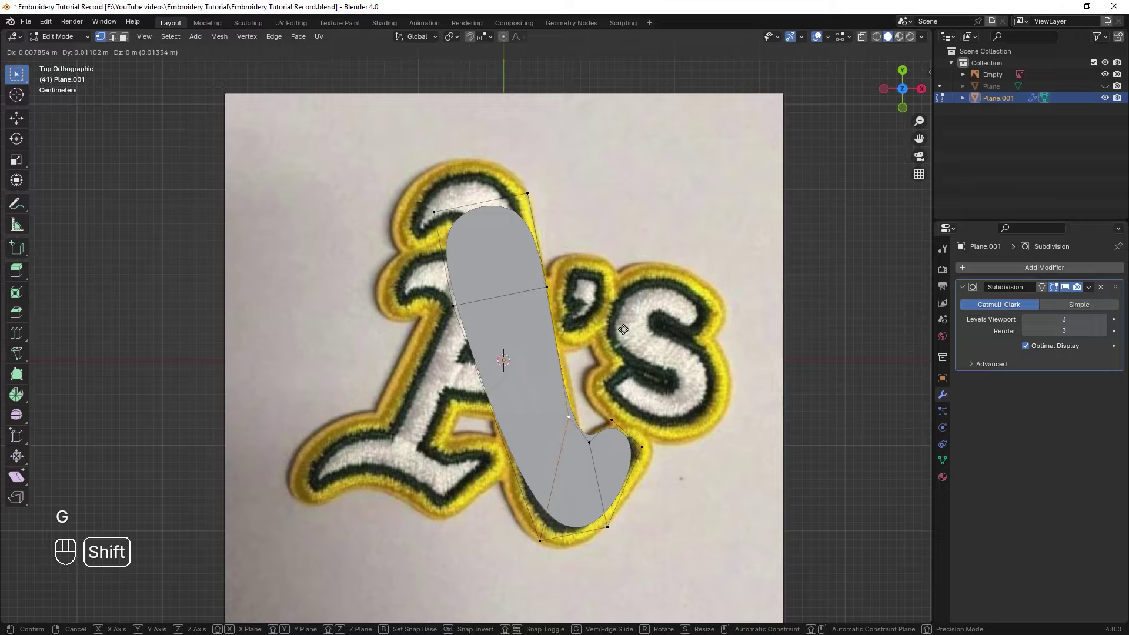
pyautogui.press('ctrl+r')
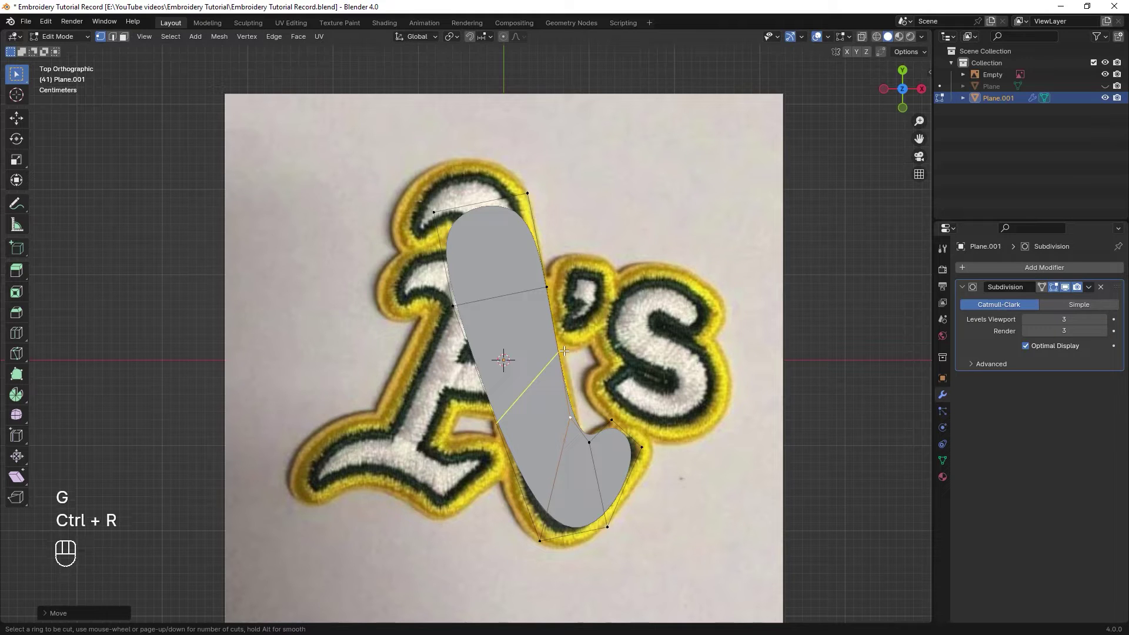
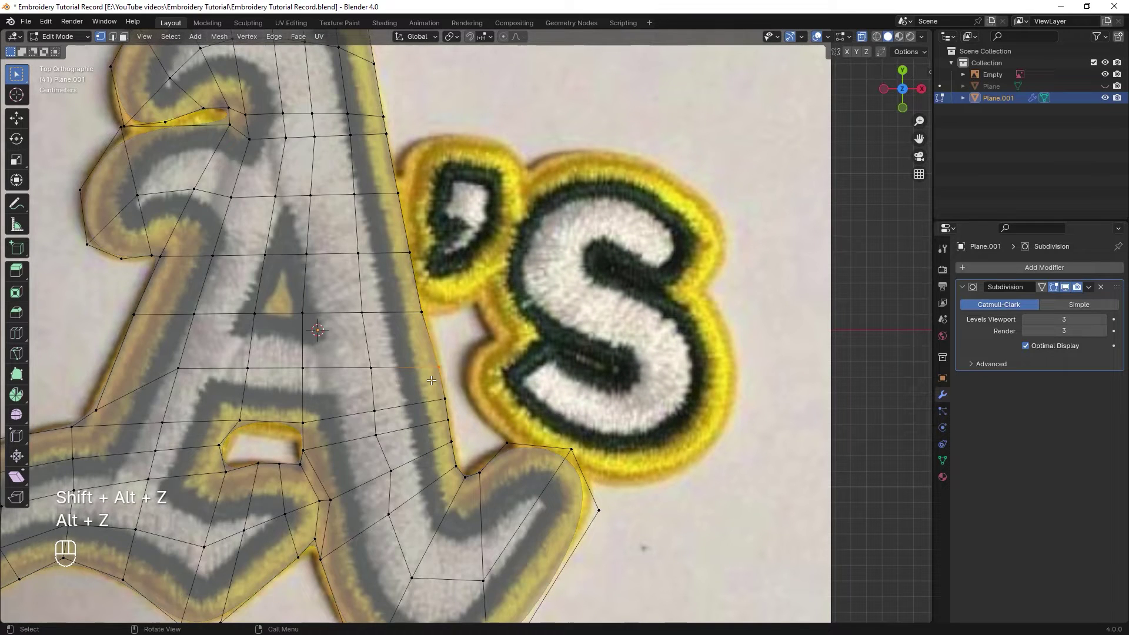
# Nudge a border vertex onto the yellow outline while completing the mesh around the A.
pyautogui.press('g')
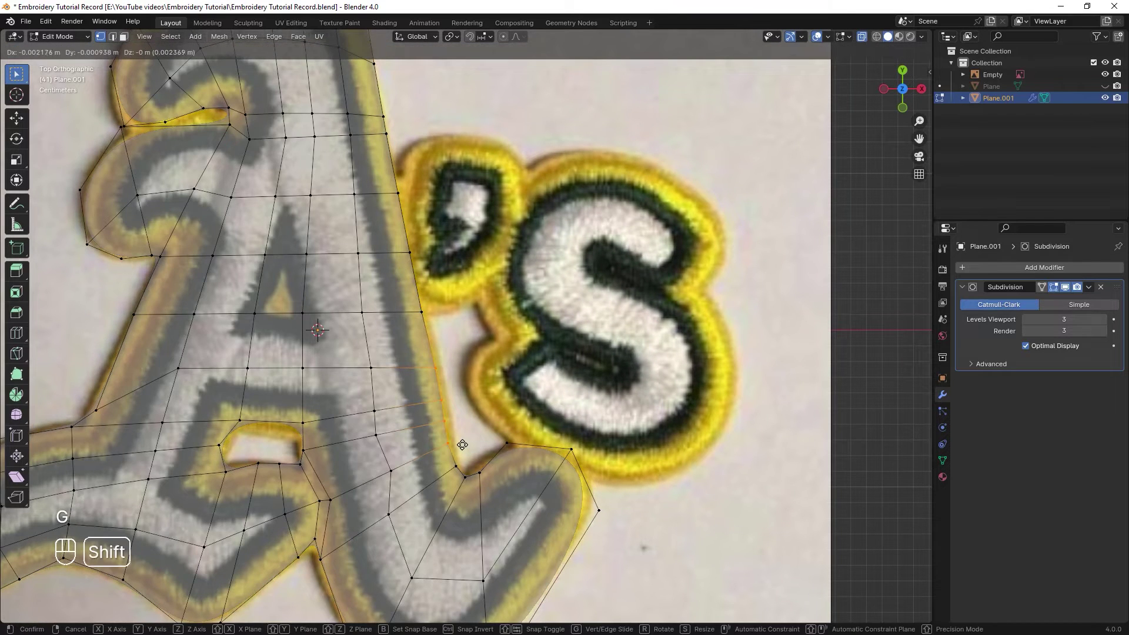
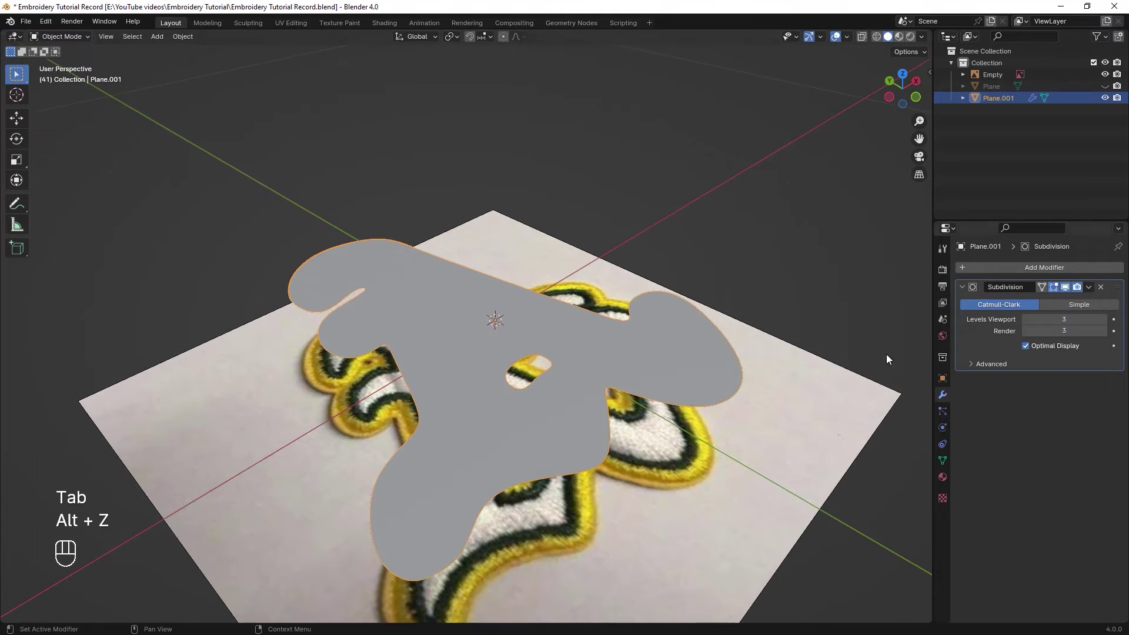
# Give the outline thickness with a Solidify modifier whose Offset is 1, growing upward.
pyautogui.moveTo(687, 449); pyautogui.dragTo(733, 444)
pyautogui.moveTo(721, 450); pyautogui.dragTo(738, 466)
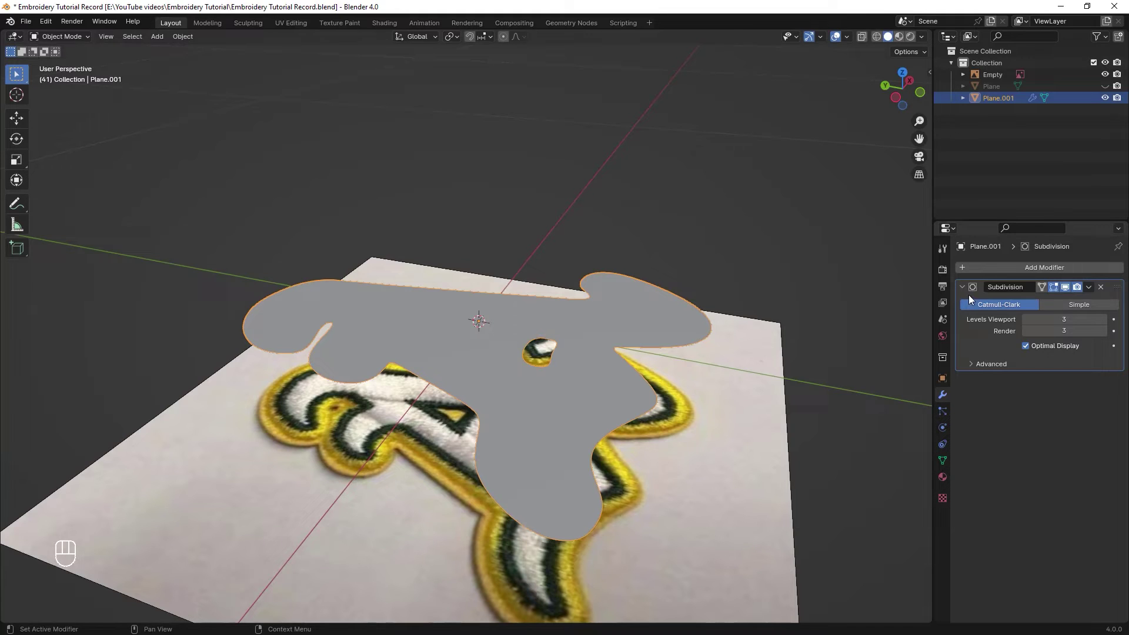
pyautogui.moveTo(1003, 271); pyautogui.dragTo(1049, 410)
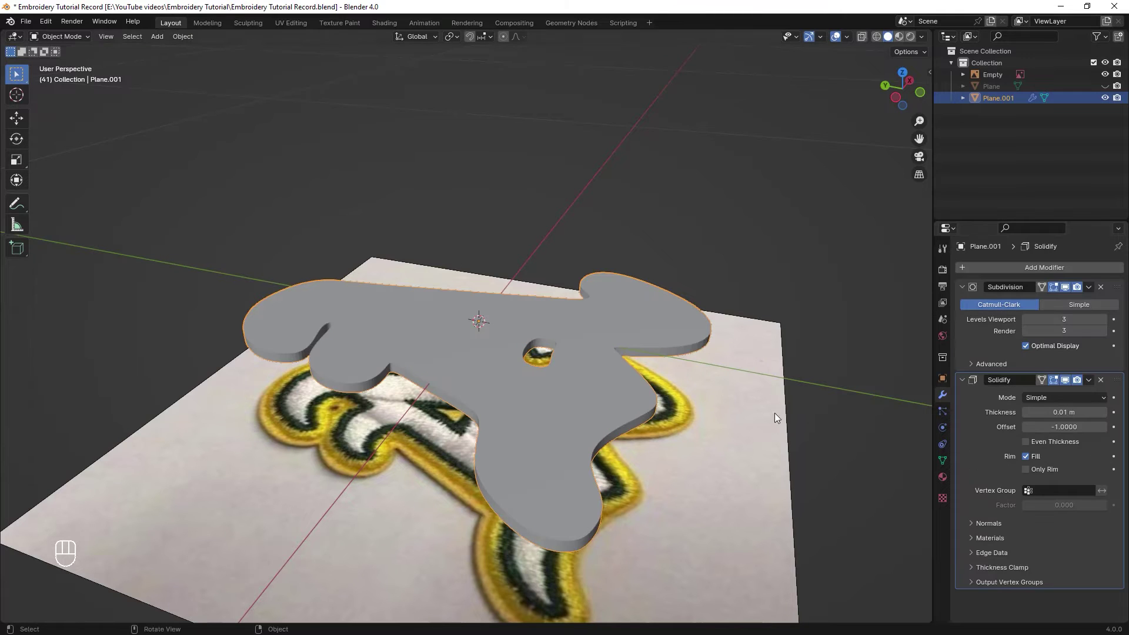
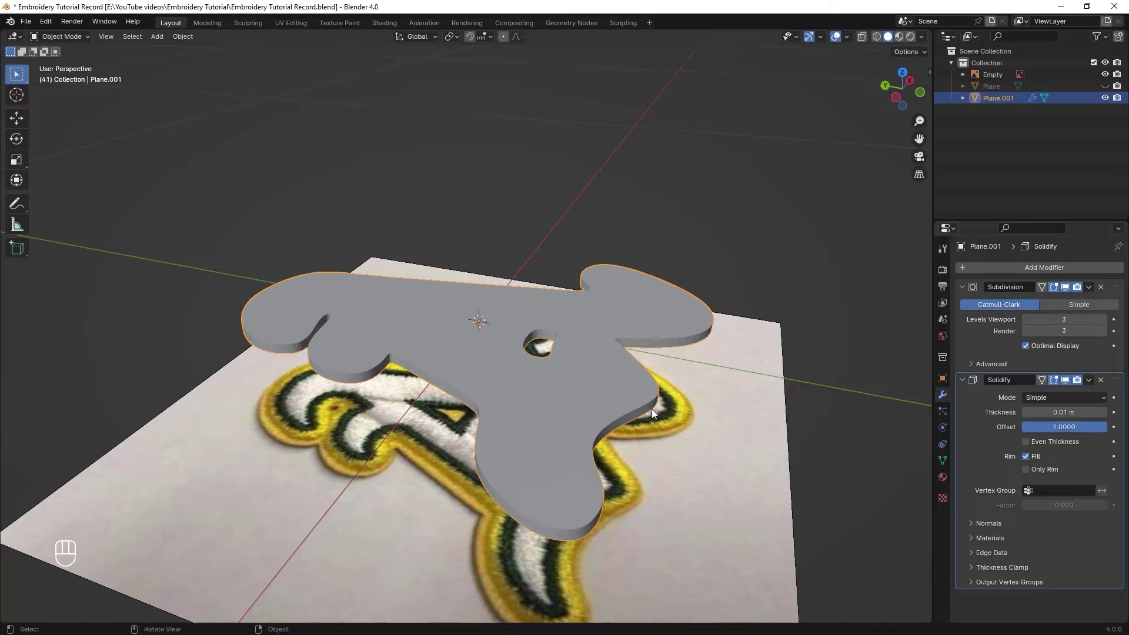
pyautogui.moveTo(995, 272); pyautogui.dragTo(929, 412)
pyautogui.moveTo(1005, 271); pyautogui.dragTo(868, 418)
# Add a second Subdivision Surface, shade the outline smooth, and lower the first subdivision level.
pyautogui.click(719, 434)
pyautogui.middleClick(704, 397)
pyautogui.click(718, 378)
pyautogui.click(724, 356)
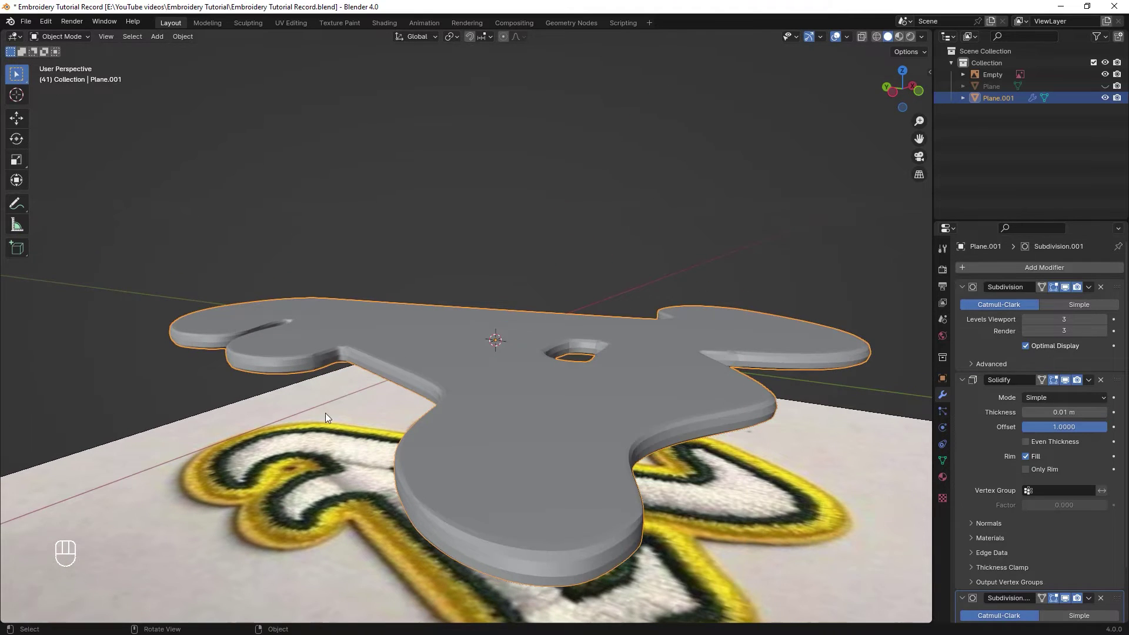
pyautogui.click(711, 401)
pyautogui.moveTo(631, 347); pyautogui.dragTo(583, 343)
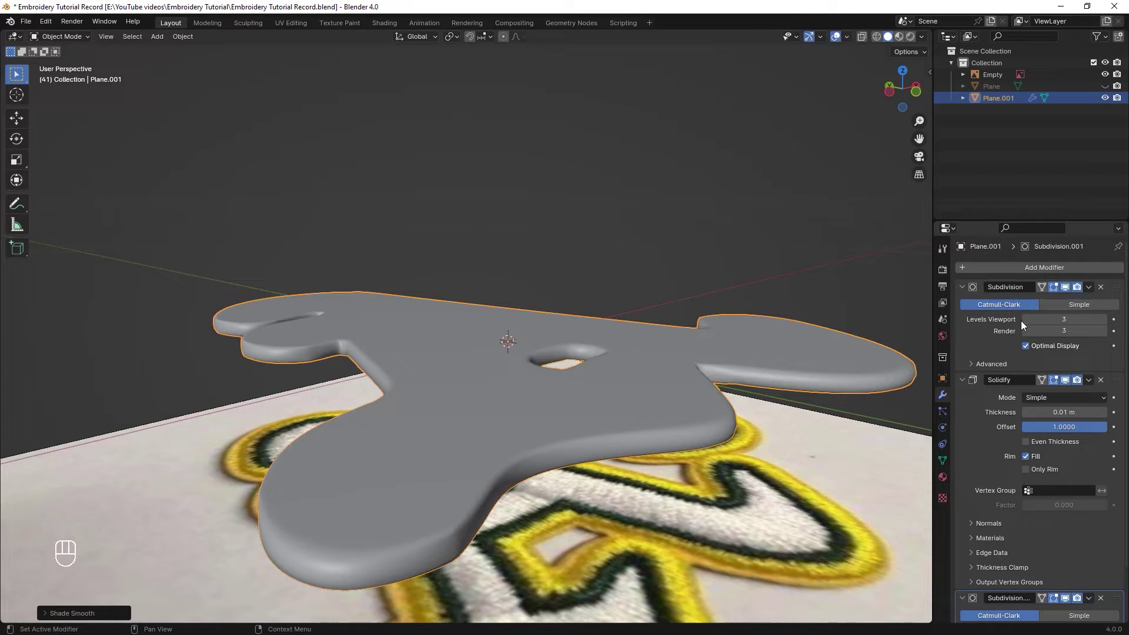
pyautogui.moveTo(840, 342); pyautogui.dragTo(985, 312)
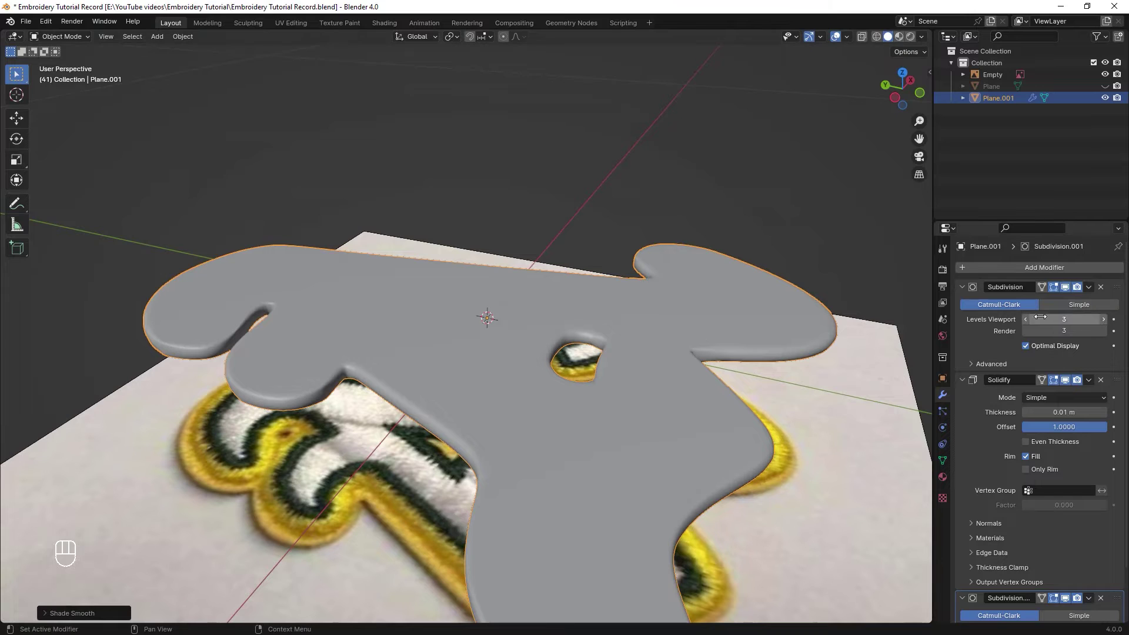
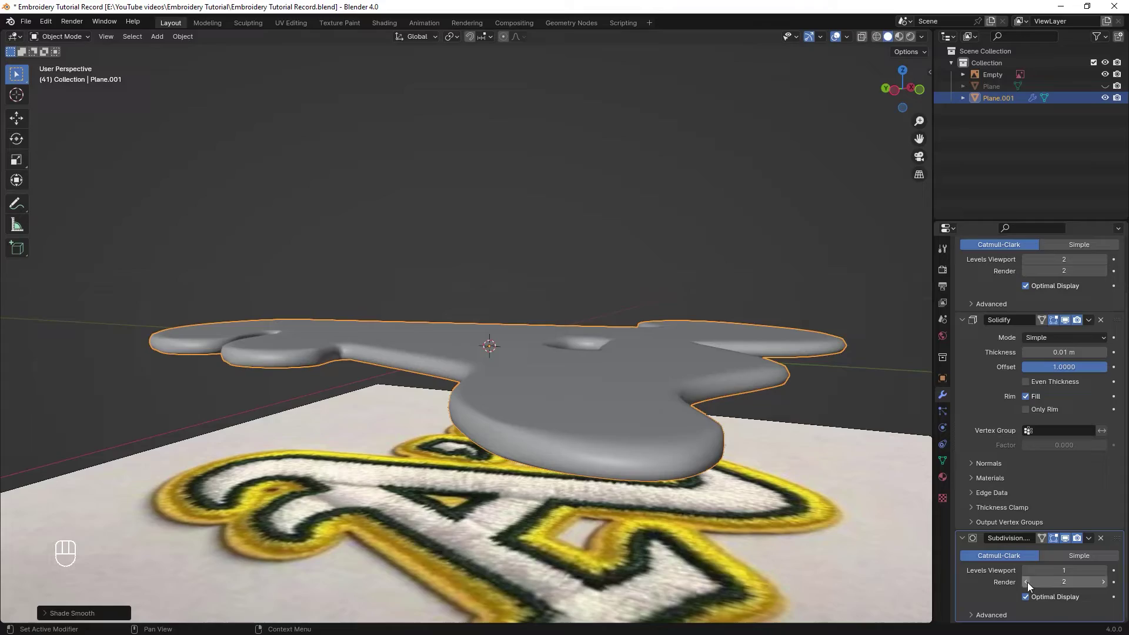
# Lower the second Subdivision's render level to 1 and inspect the mesh density in wireframe.
pyautogui.press('z')
pyautogui.moveTo(657, 298); pyautogui.dragTo(694, 332)
pyautogui.press('alt+z')
pyautogui.moveTo(645, 346); pyautogui.dragTo(679, 350)
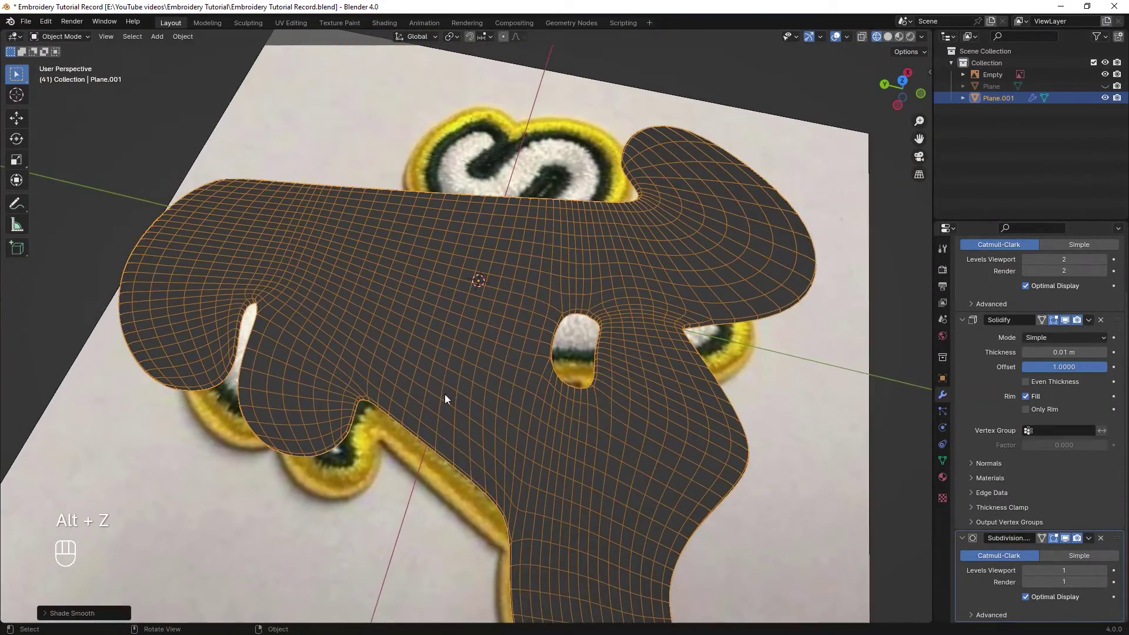
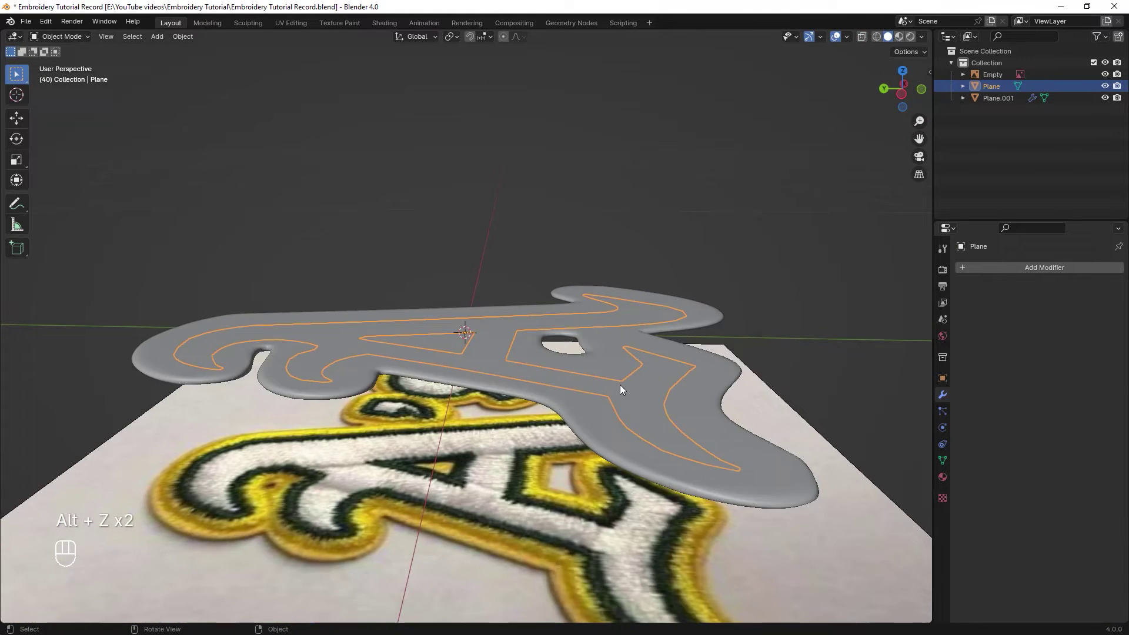
# Raise the traced A along Z onto the outline's top surface and check its placement from several angles.
pyautogui.moveTo(632, 364); pyautogui.dragTo(604, 367)
pyautogui.press('g')
pyautogui.press('z')
pyautogui.moveTo(611, 323); pyautogui.dragTo(569, 391)
pyautogui.middleClick(646, 372)
pyautogui.moveTo(691, 418); pyautogui.dragTo(672, 379)
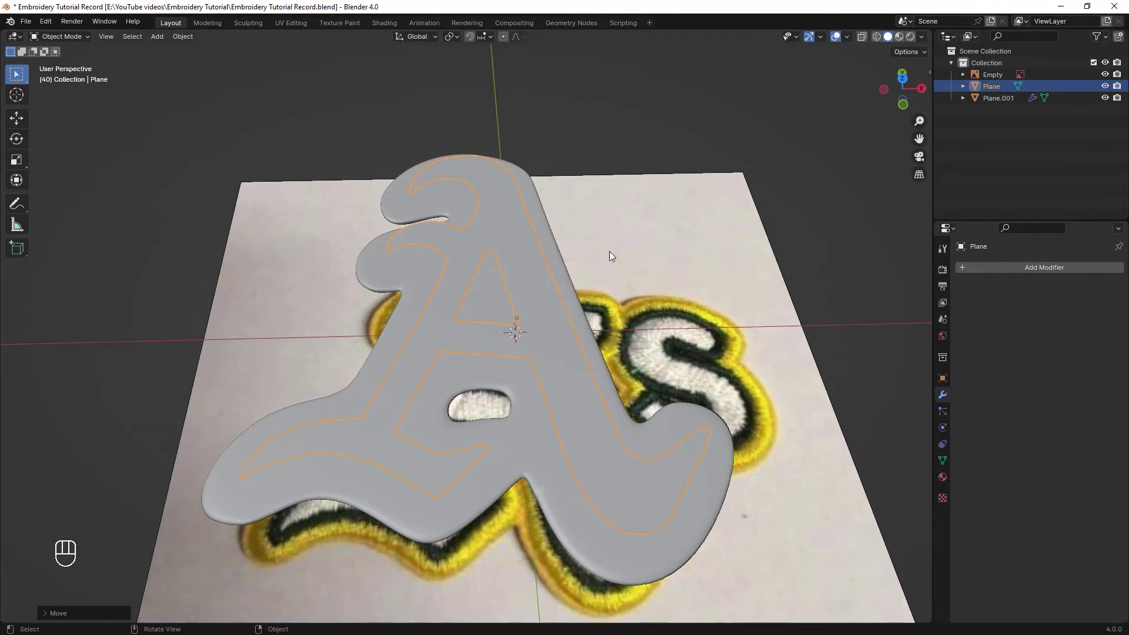
pyautogui.moveTo(548, 431); pyautogui.dragTo(548, 417)
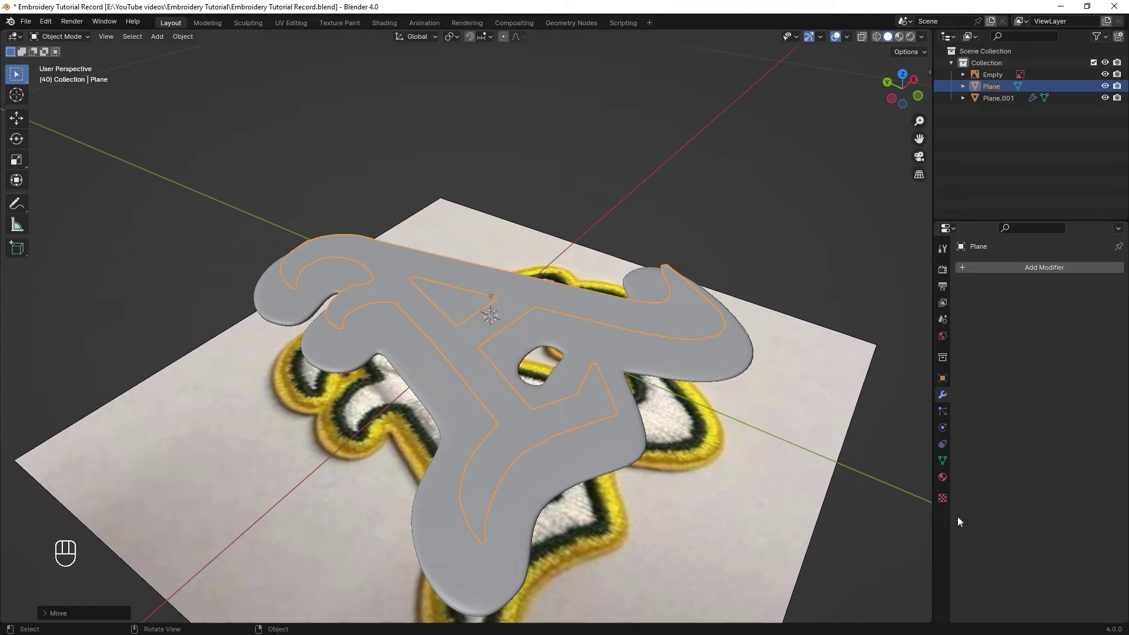
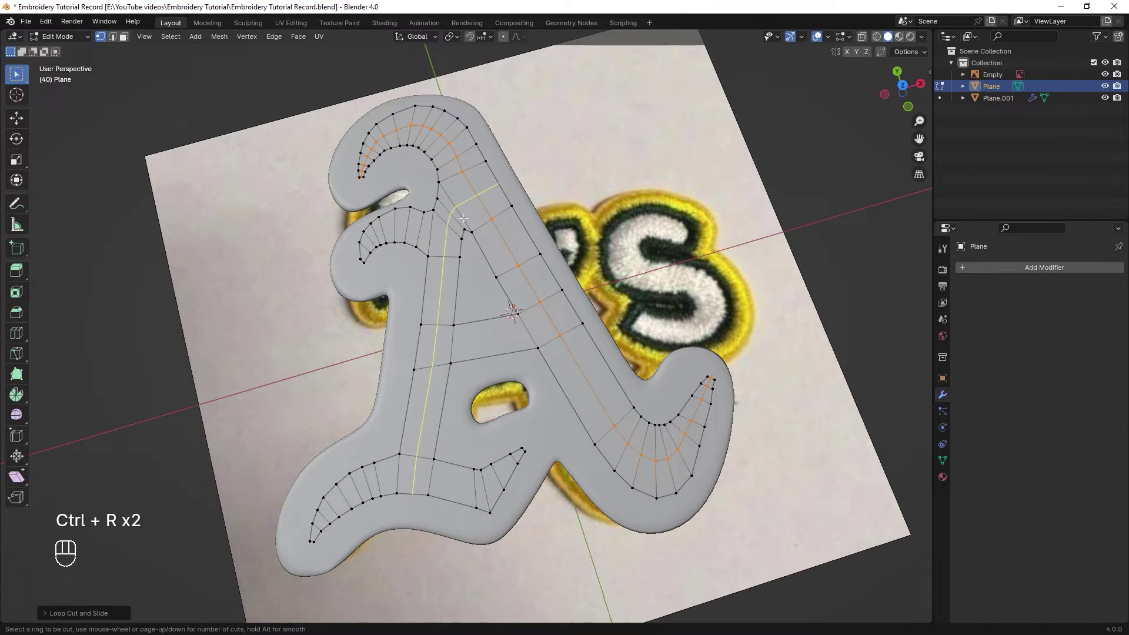
# Cut a lengthwise edge loop through the centre of the letter A's strokes.
pyautogui.press('ctrl+r')
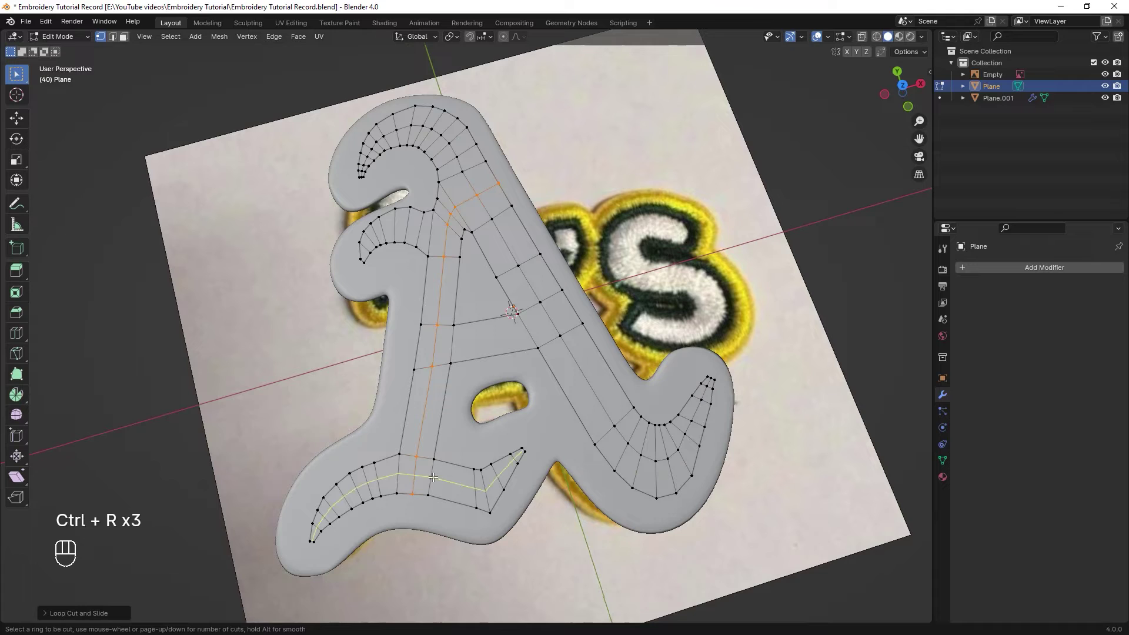
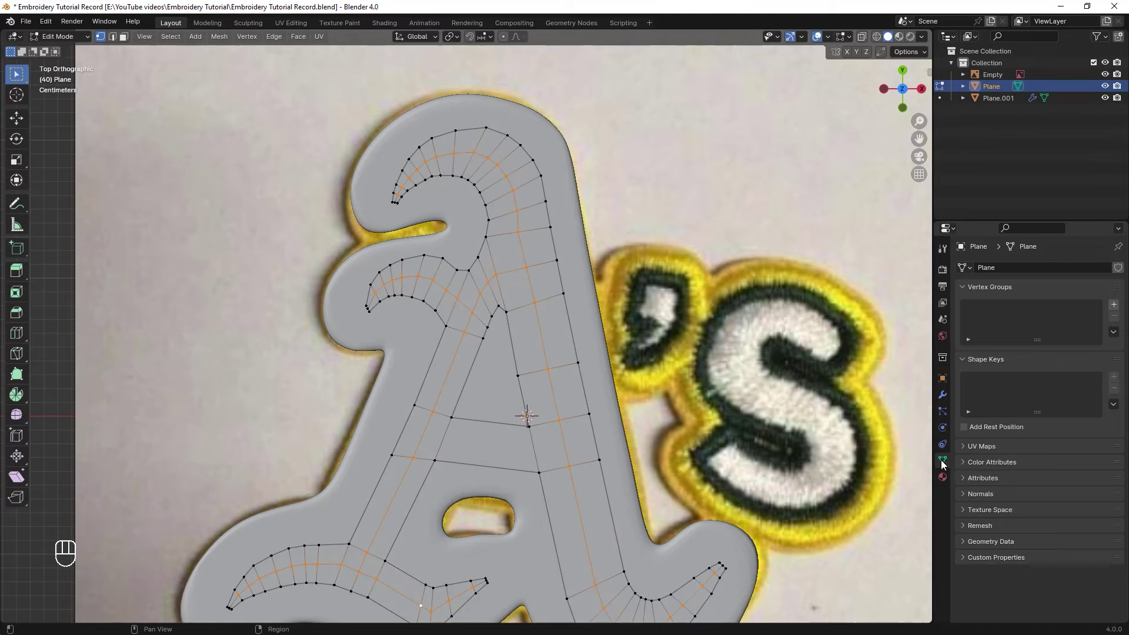
# Create a new vertex group named Group on the letter A mesh.
pyautogui.click(1113, 307)
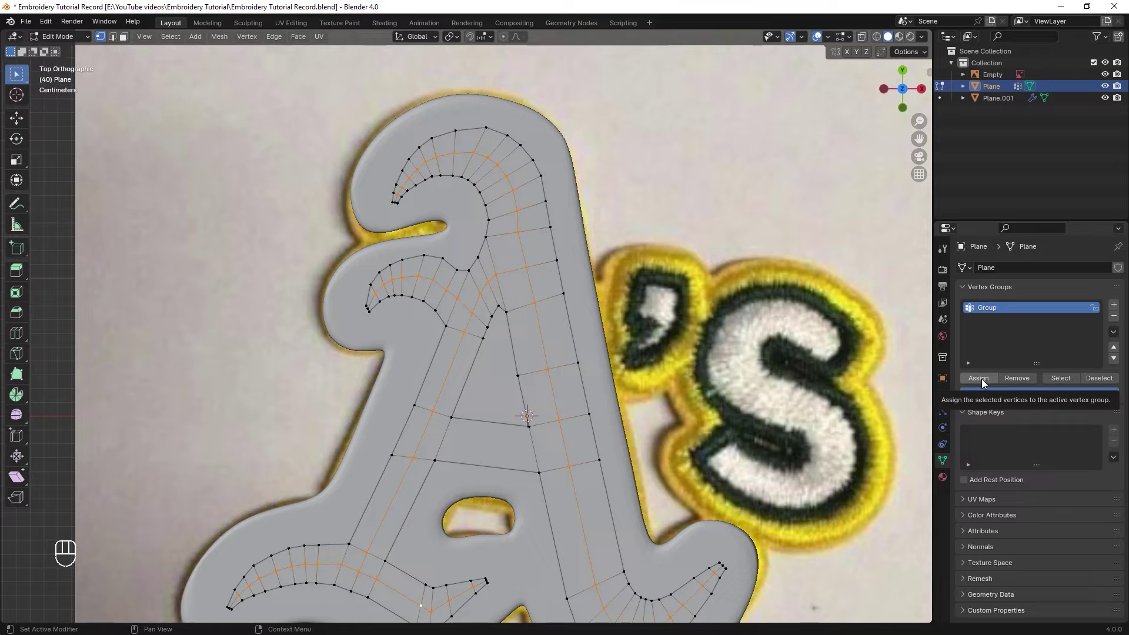
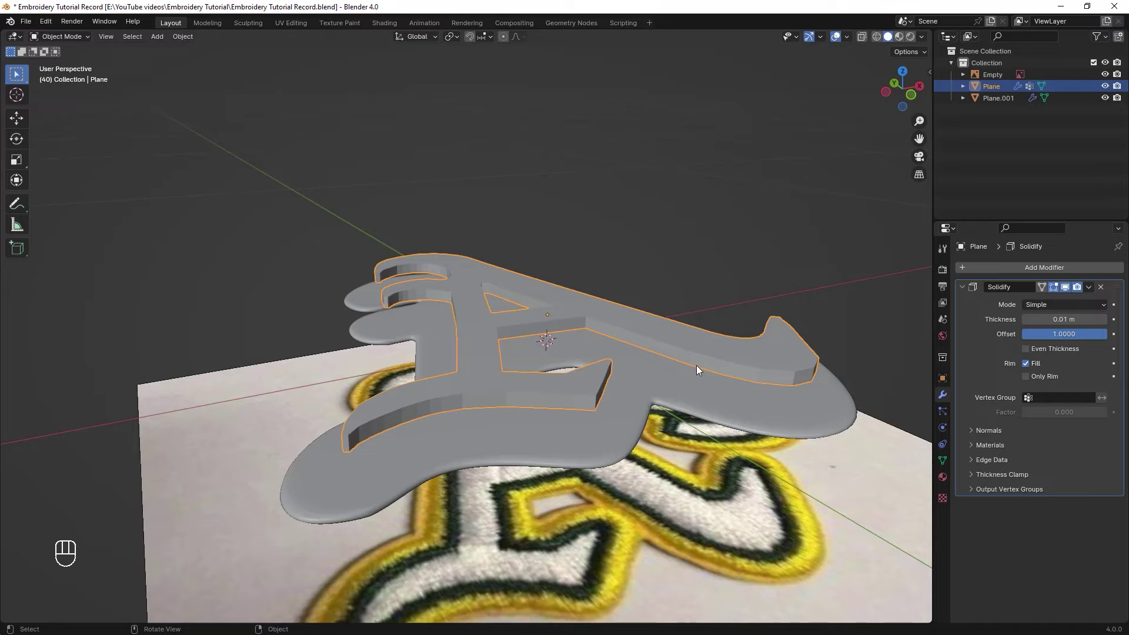
# Subdivide the solid A at level 2 and thin its edges via the Center group with factor 0.367.
pyautogui.press('ctrl+2')
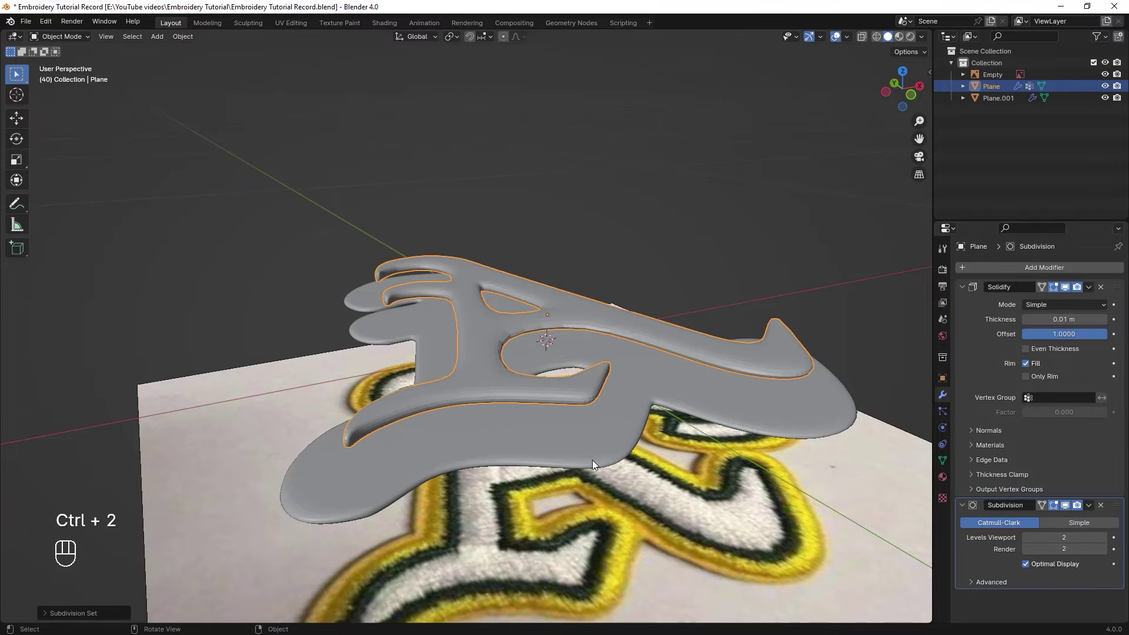
pyautogui.moveTo(770, 314); pyautogui.dragTo(789, 306)
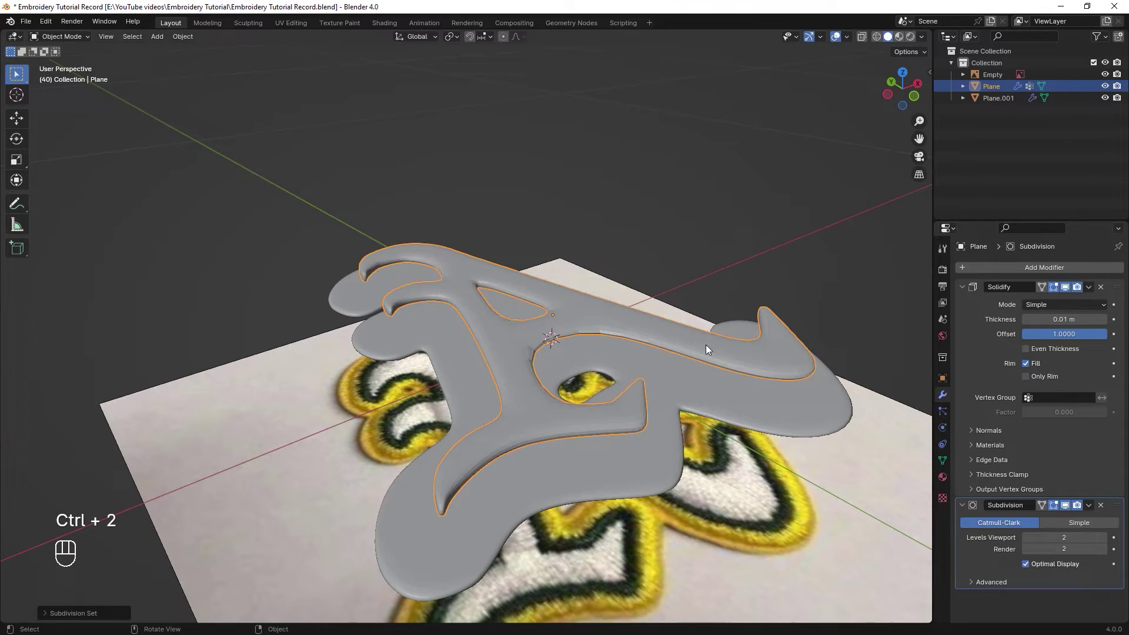
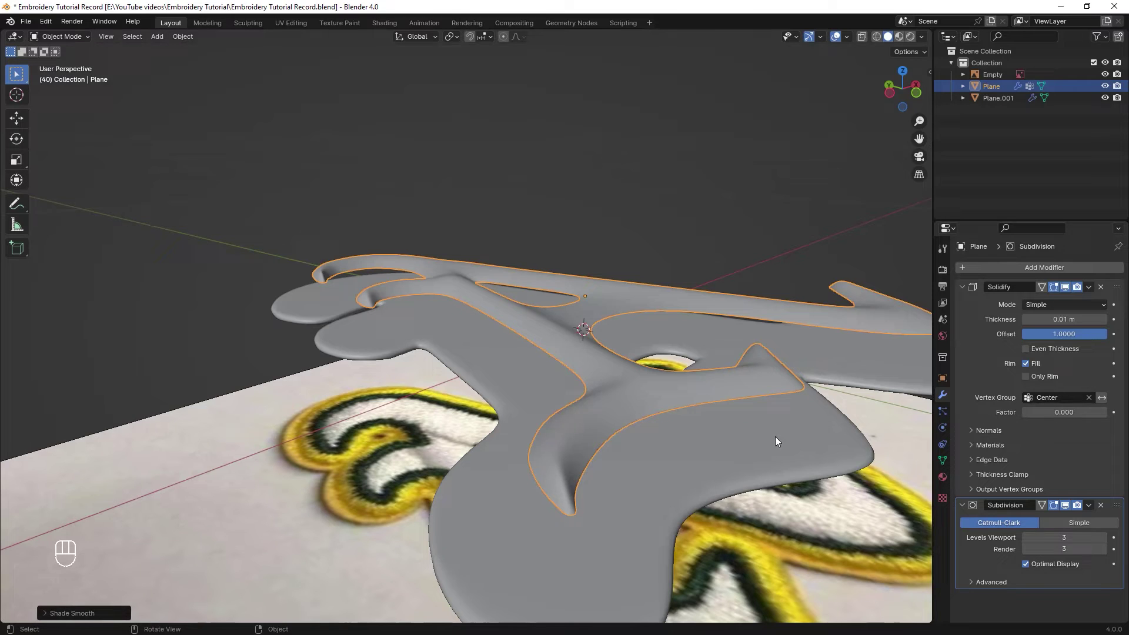
pyautogui.middleClick(737, 446)
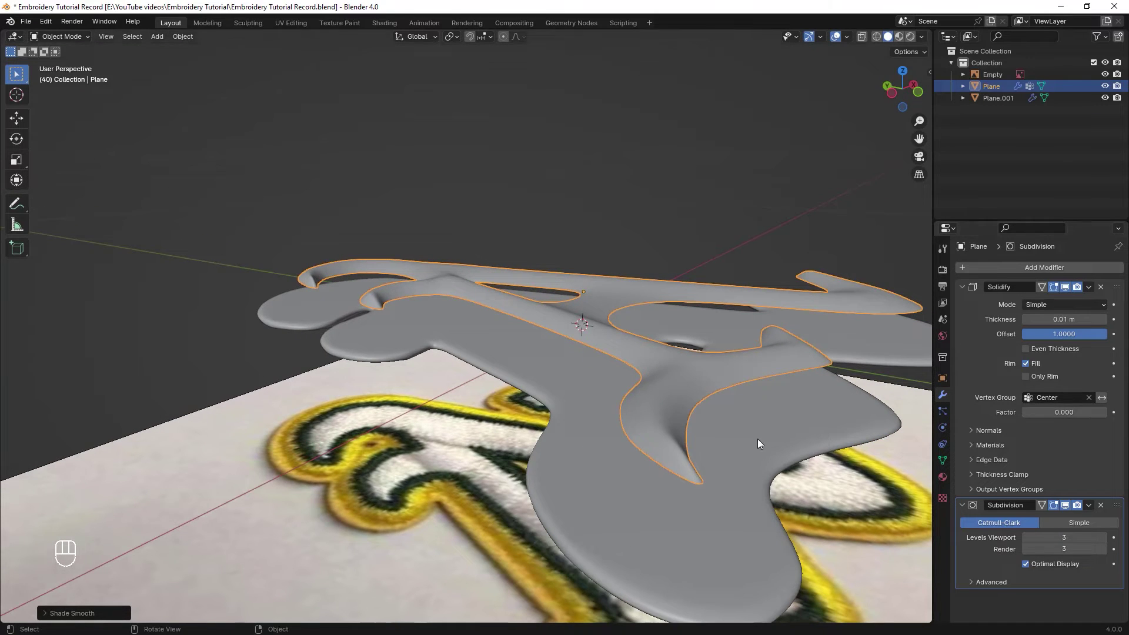
pyautogui.moveTo(1065, 413); pyautogui.dragTo(1057, 414)
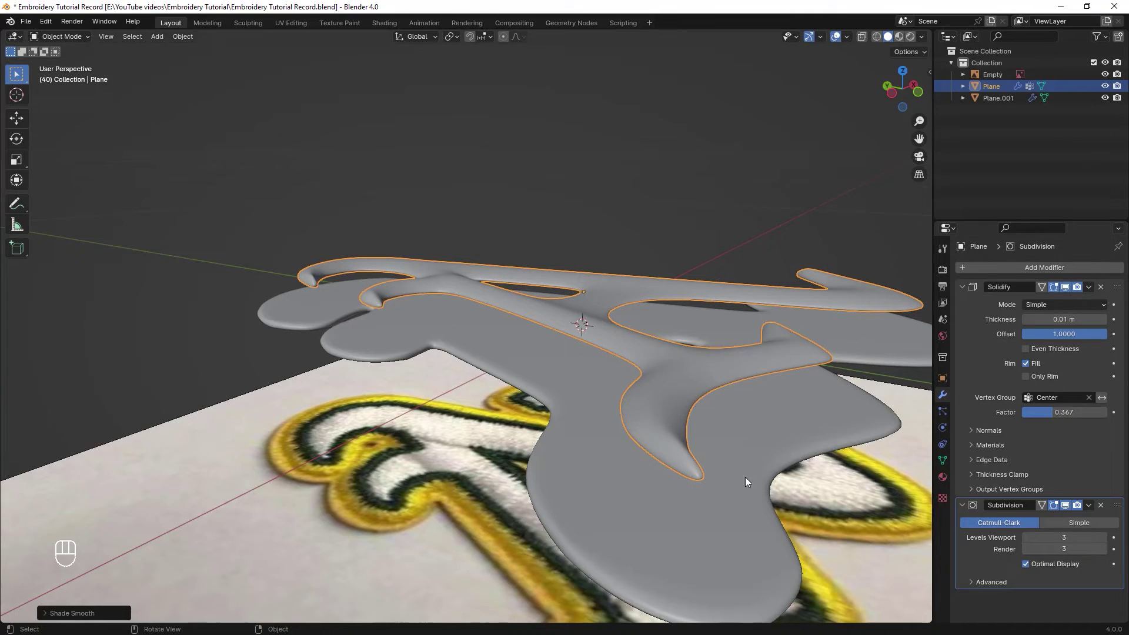
pyautogui.moveTo(651, 404); pyautogui.dragTo(675, 397)
pyautogui.moveTo(677, 362); pyautogui.dragTo(626, 376)
pyautogui.middleClick(642, 320)
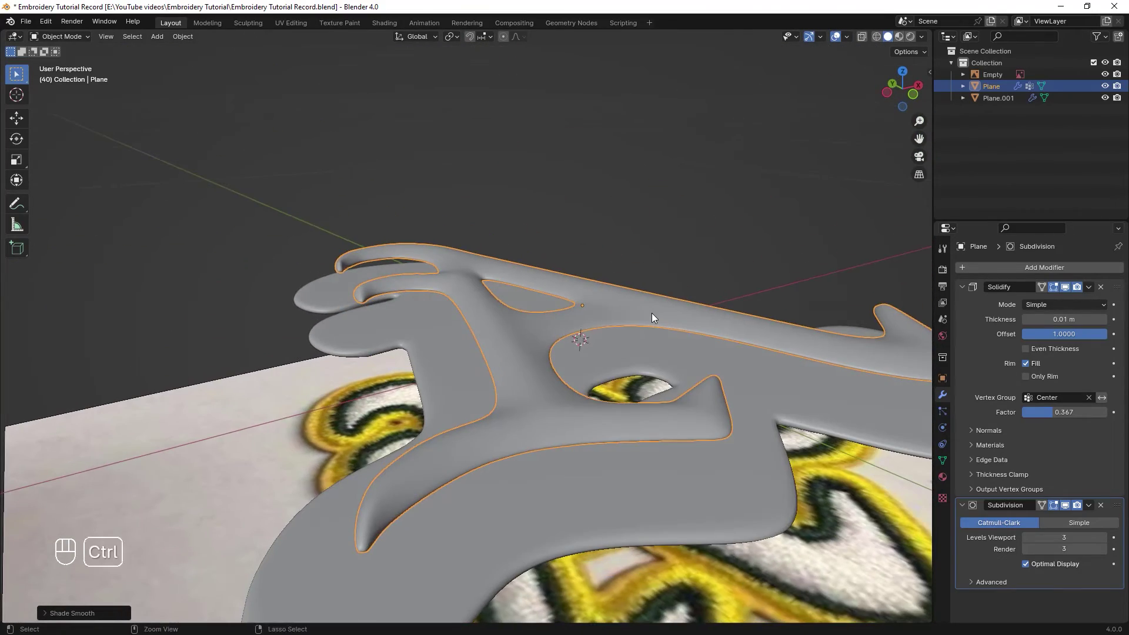
# Save the project and lower the letter A slightly along the Z axis.
pyautogui.press('ctrl+s')
pyautogui.moveTo(691, 355); pyautogui.dragTo(704, 343)
pyautogui.press('g')
pyautogui.press('z')
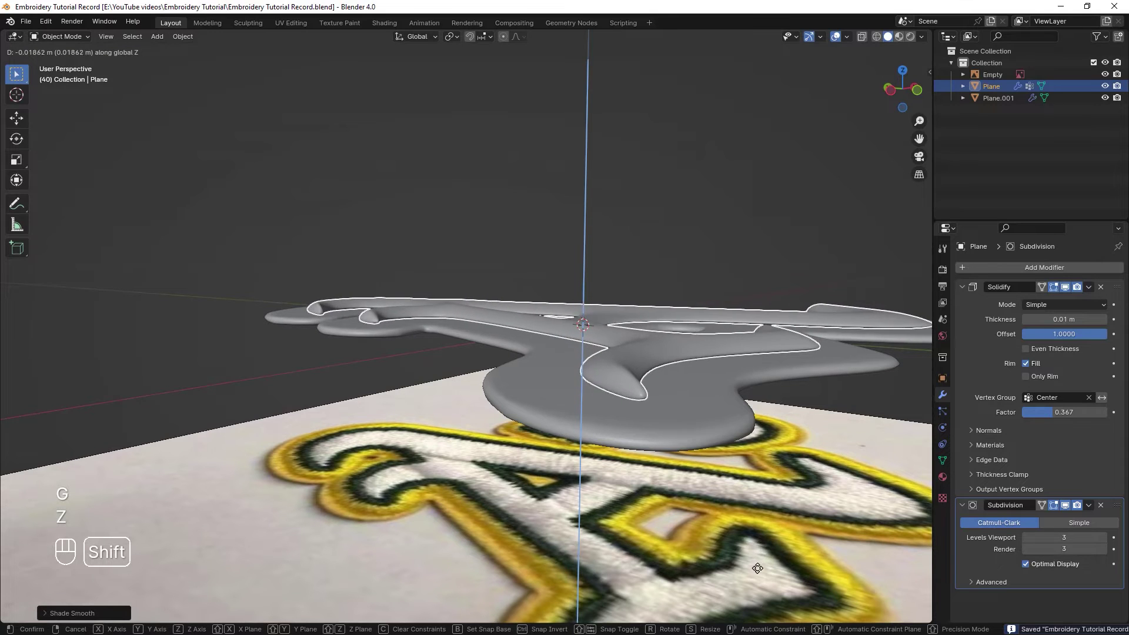
pyautogui.click(771, 561)
# Orbit around the logo to check the A over the outline, ending in a top-down view.
pyautogui.moveTo(675, 457); pyautogui.dragTo(664, 421)
pyautogui.middleClick(623, 400)
pyautogui.middleClick(585, 411)
pyautogui.middleClick(568, 447)
pyautogui.moveTo(565, 493); pyautogui.dragTo(589, 445)
pyautogui.moveTo(572, 366); pyautogui.dragTo(529, 409)
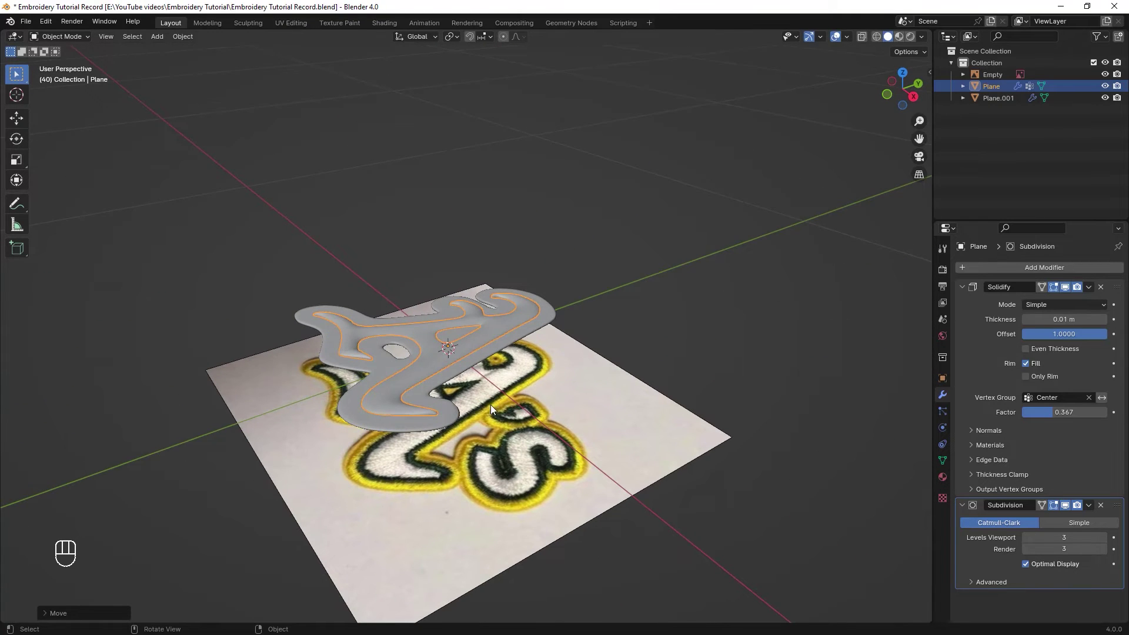
pyautogui.moveTo(557, 385); pyautogui.dragTo(632, 445)
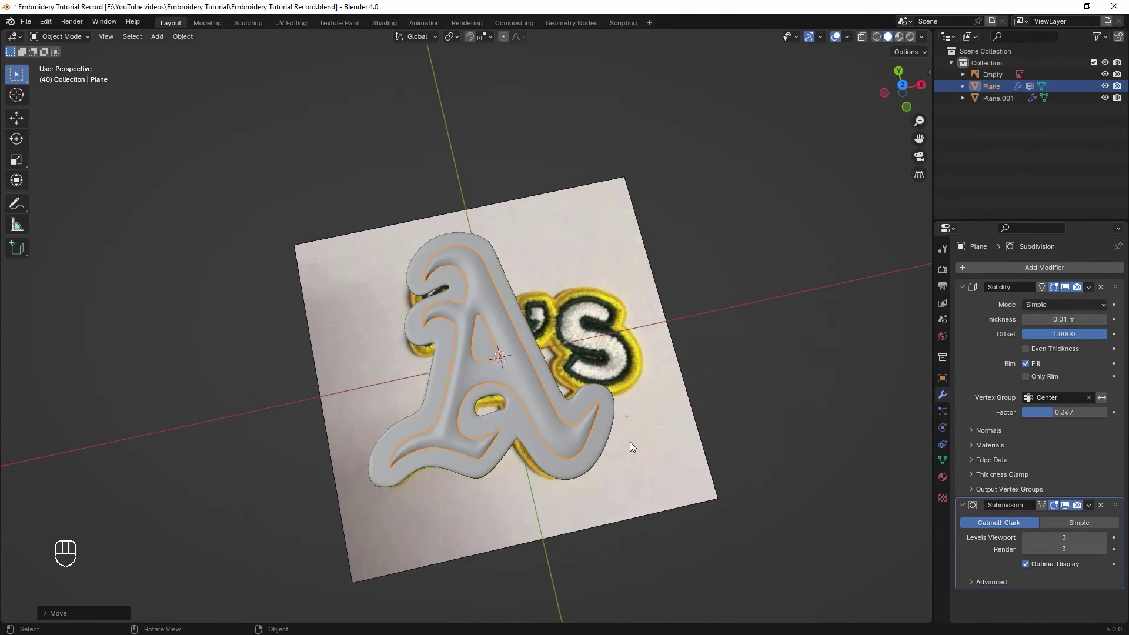
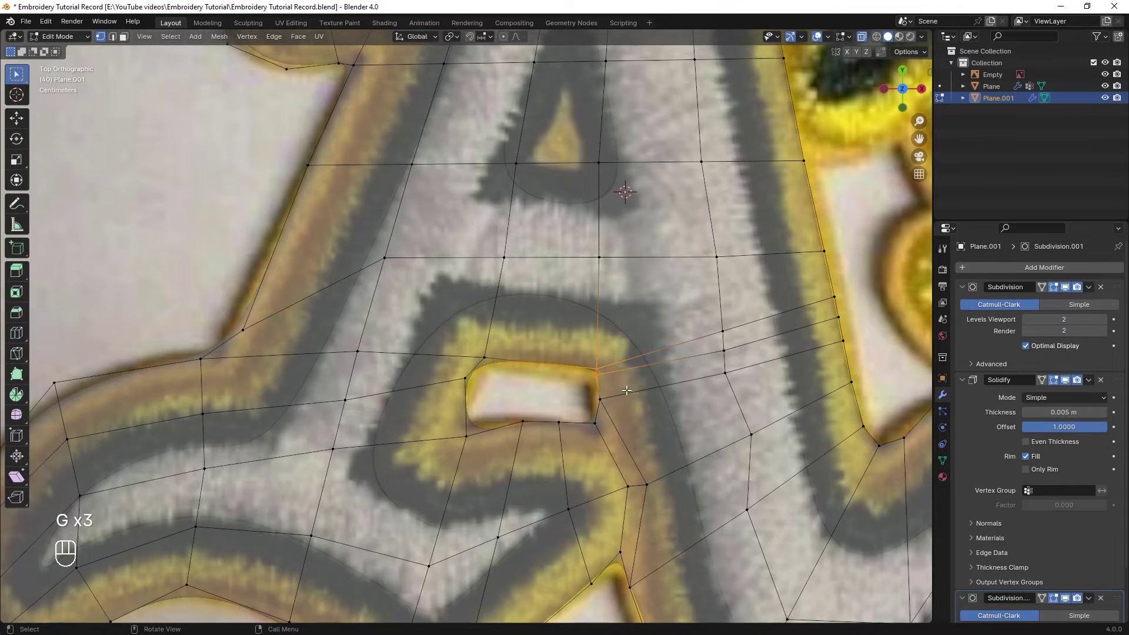
# Rotate and move the edge beside the crossbar hole to follow the yellow border.
pyautogui.press('r')
pyautogui.press('g')
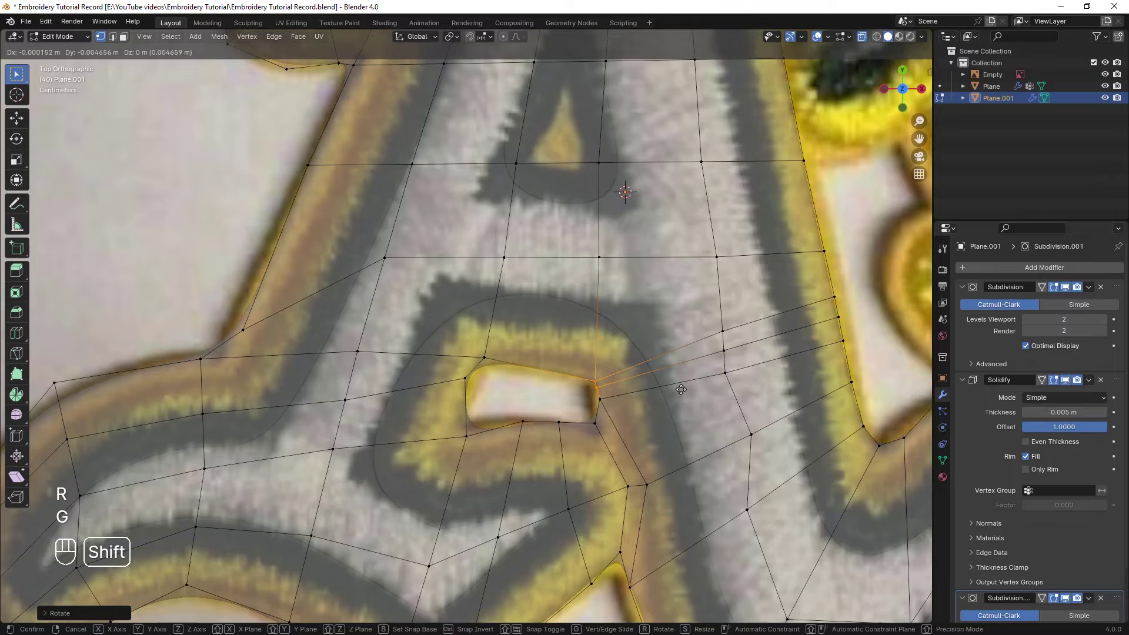
pyautogui.press('g')
pyautogui.press('r')
# Slide individual vertices along the hole's edge, then begin a new edge loop on the outline.
pyautogui.click(606, 412)
pyautogui.press('g')
pyautogui.moveTo(532, 446); pyautogui.dragTo(481, 443)
pyautogui.press('g')
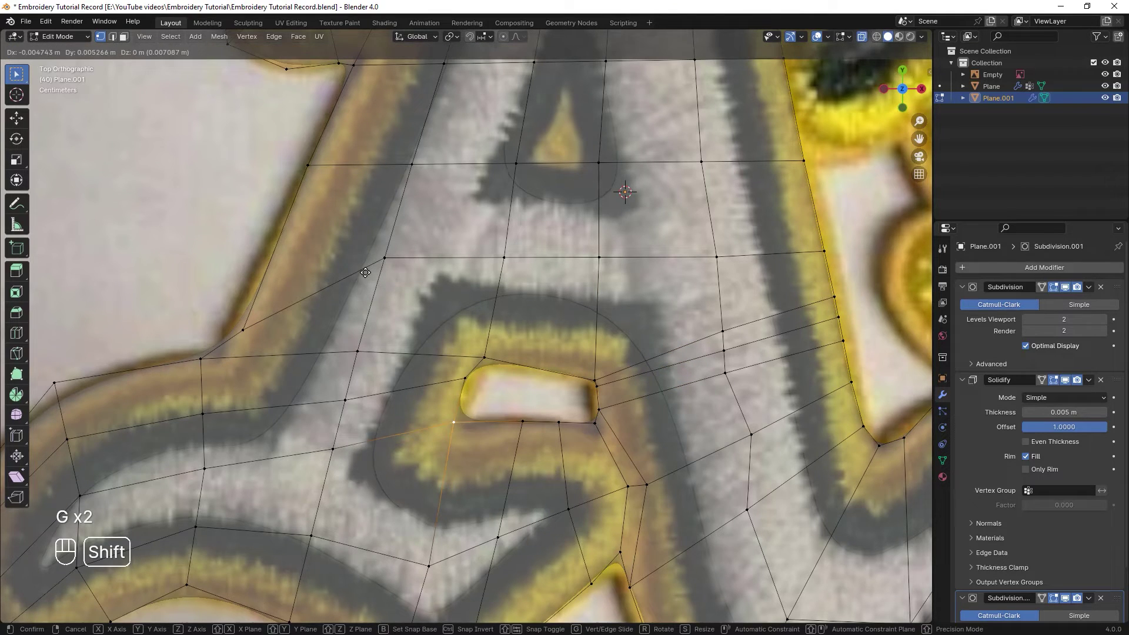
pyautogui.click(379, 404)
pyautogui.press('ctrl+r')
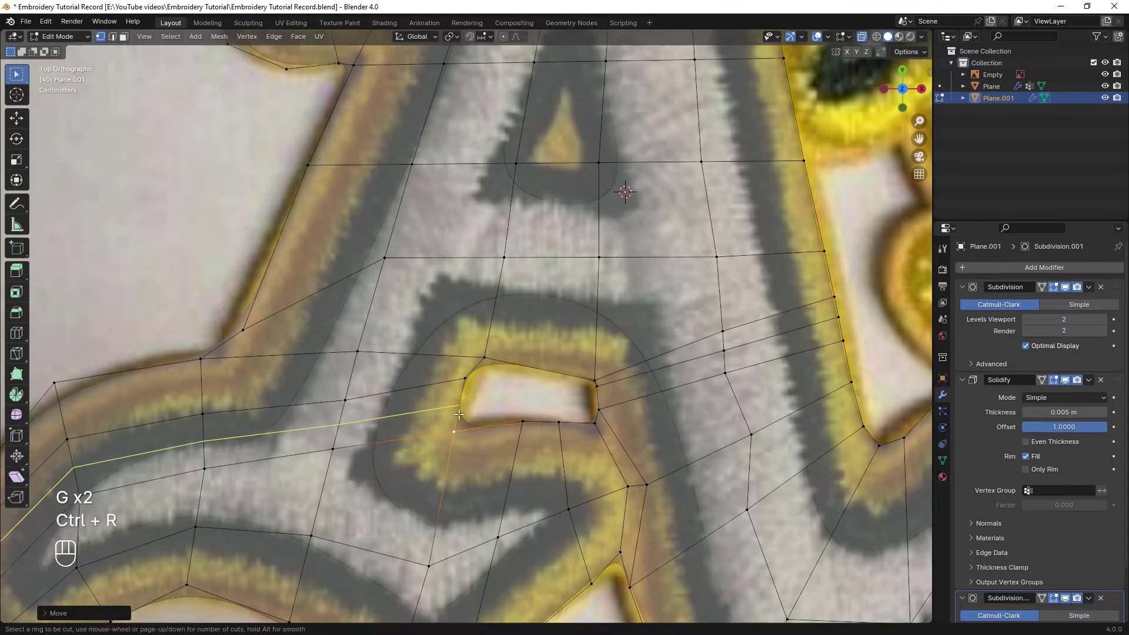
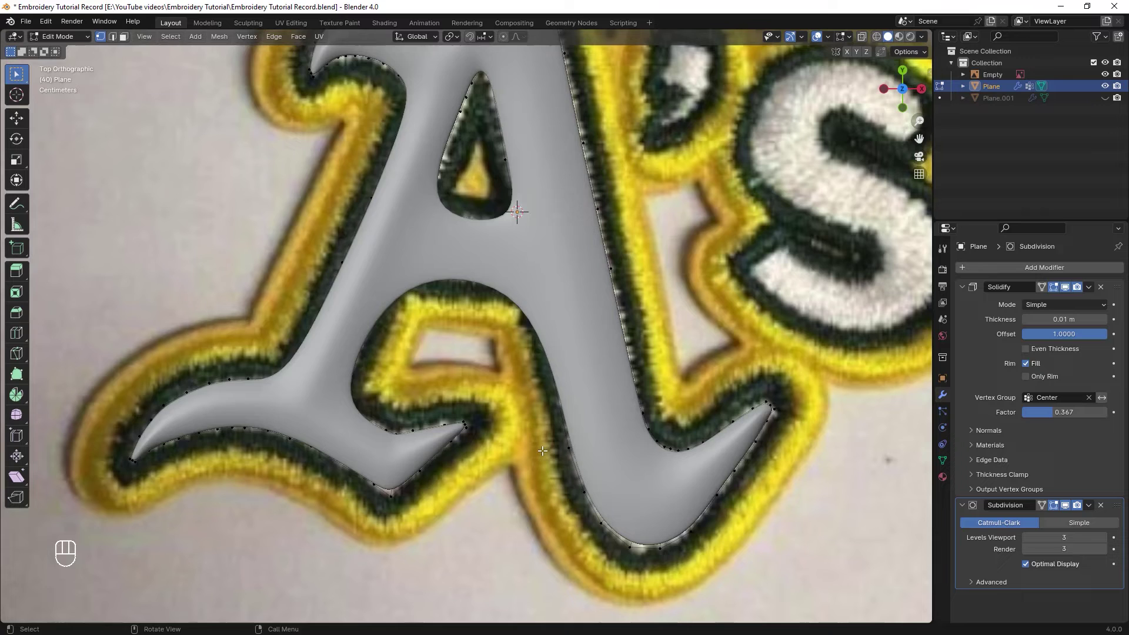
# Add loop cuts across the A's lower strokes so the smoothed letter holds its shape.
pyautogui.press('alt+z')
pyautogui.press('ctrl+r')
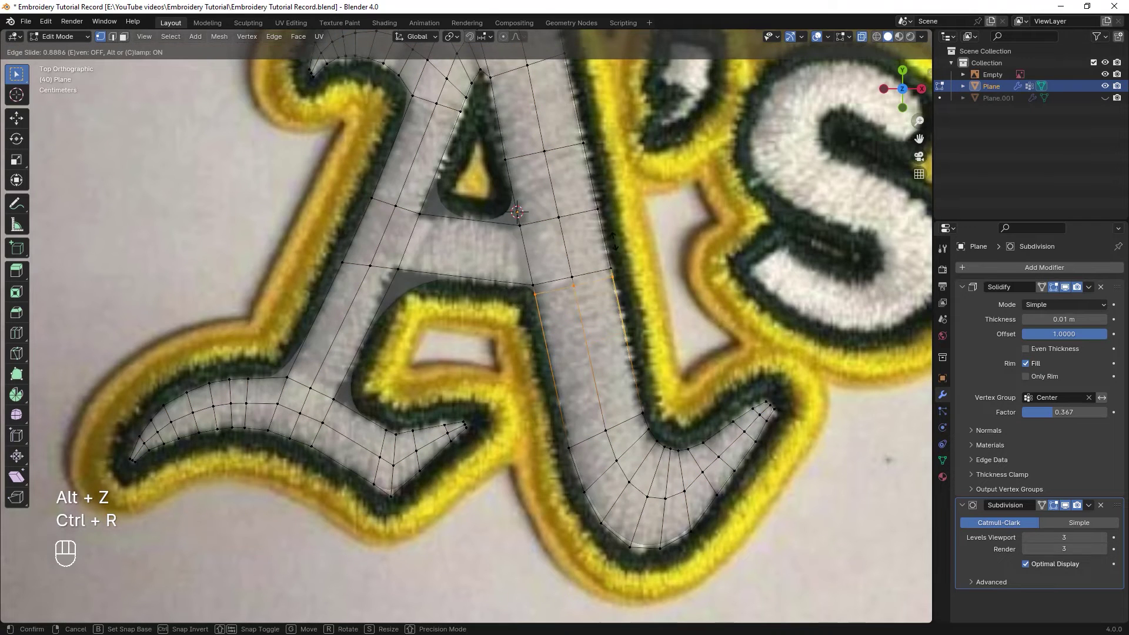
pyautogui.press('ctrl+r')
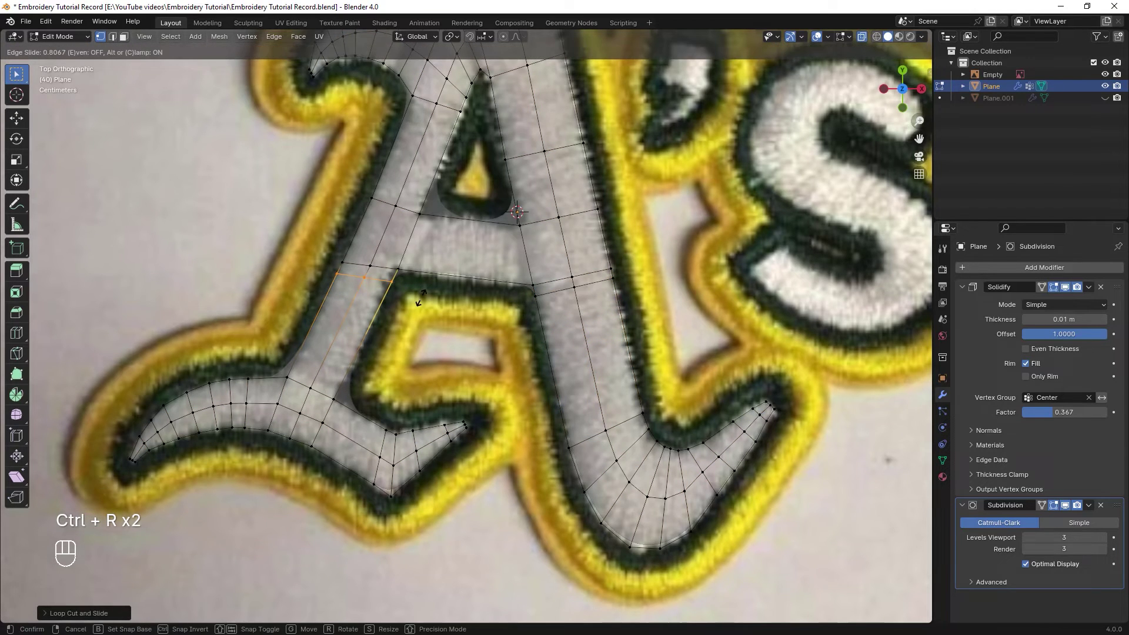
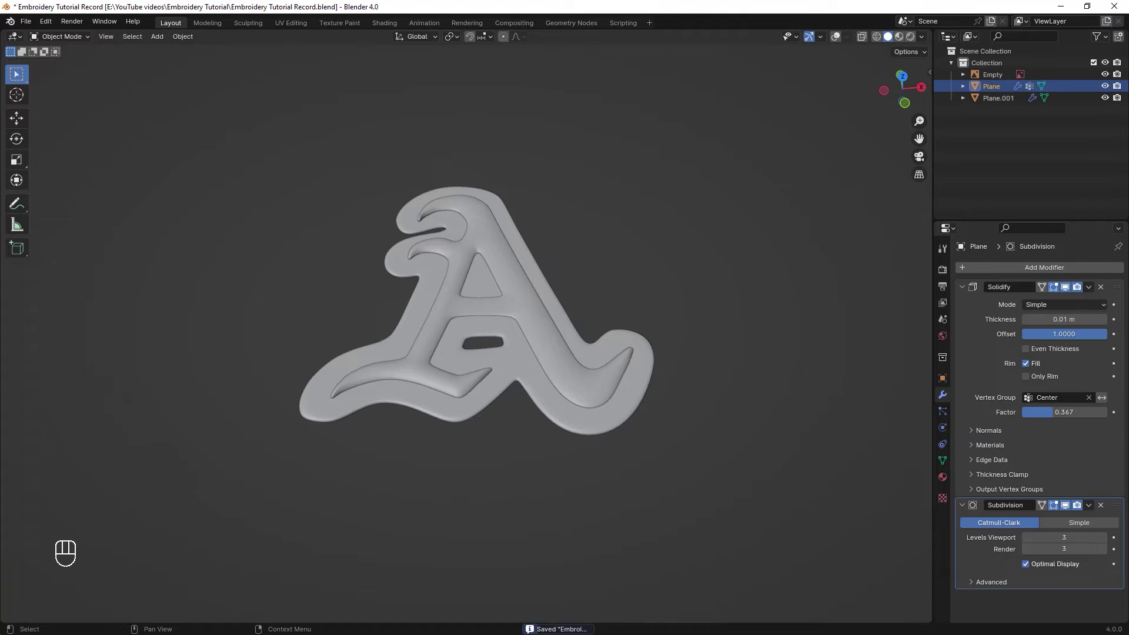
# Hide the traced A, select outline Plane.001 and enter Edit Mode over the photo.
pyautogui.moveTo(1094, 93); pyautogui.dragTo(562, 305)
pyautogui.moveTo(574, 292); pyautogui.dragTo(597, 293)
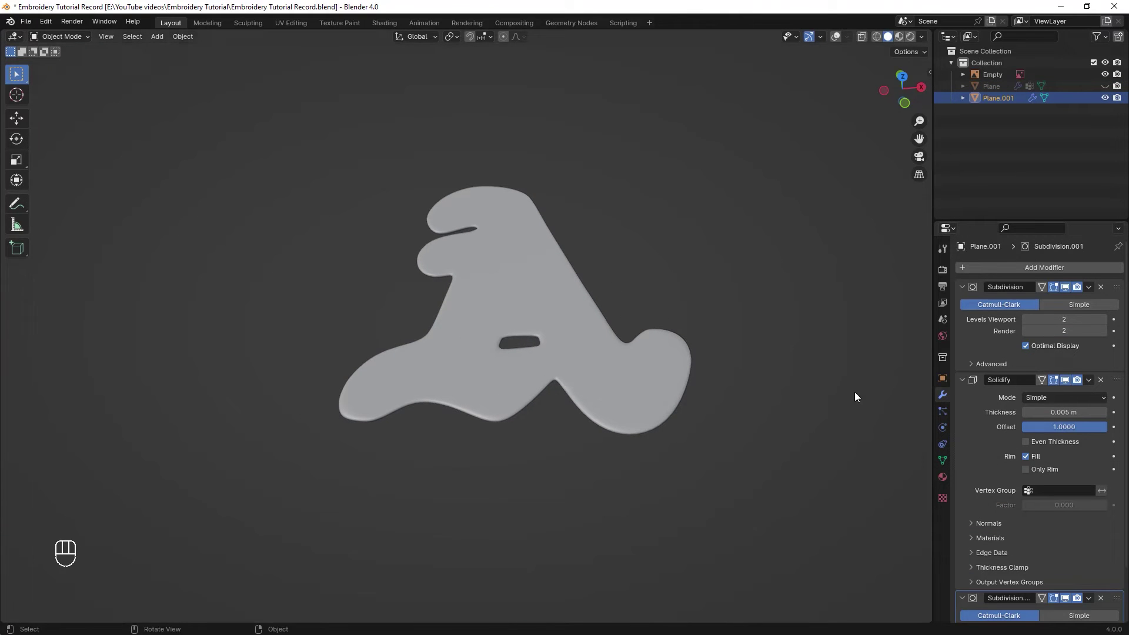
pyautogui.press('shift+alt+z')
pyautogui.press('Tab')
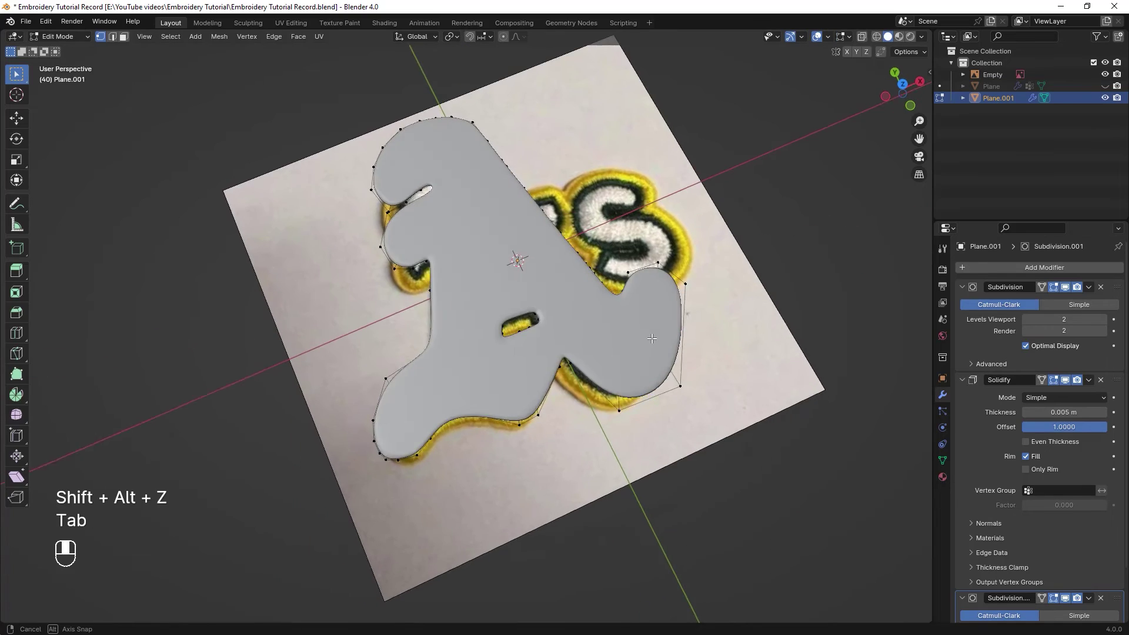